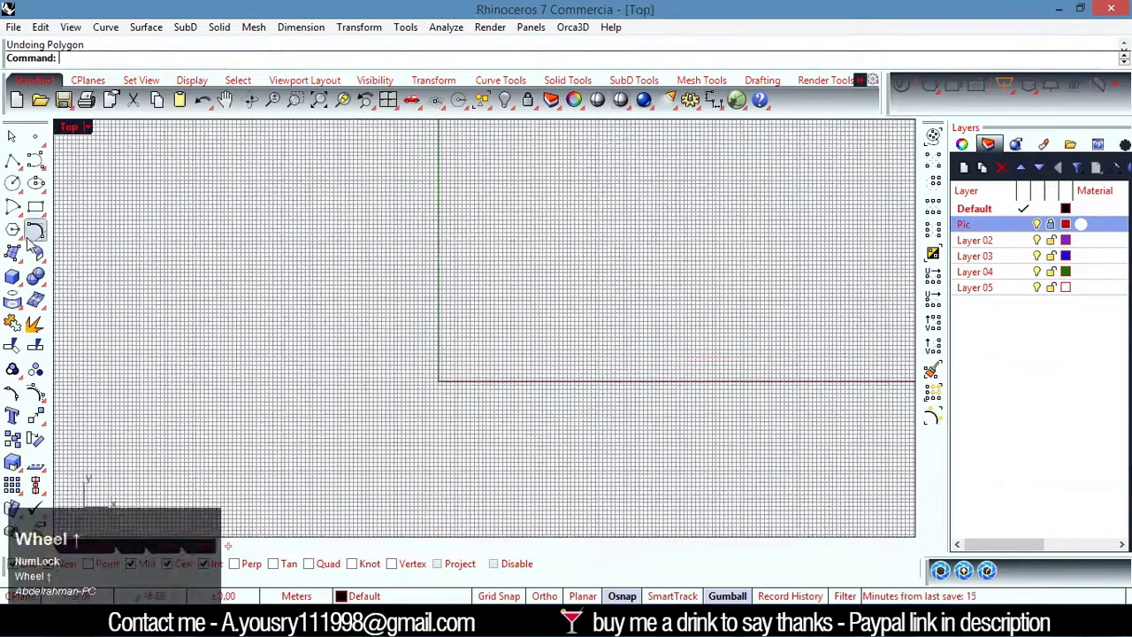
Draw a six-sided polygon centred at the origin, sizing it by a corner point in Top view.
{"action": "scroll", "scroll_direction": "up", "scroll_amount": 3}
{"action": "left_click", "coordinate": [232, 104]}
{"action": "left_click", "coordinate": [187, 63]}
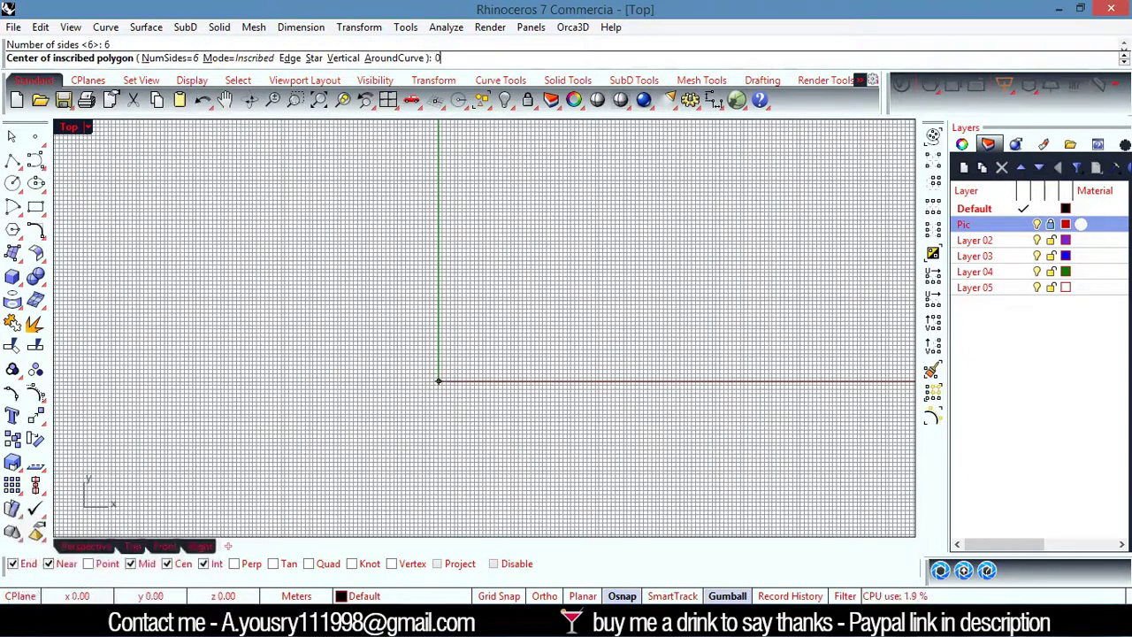
{"action": "key", "text": "Return"}
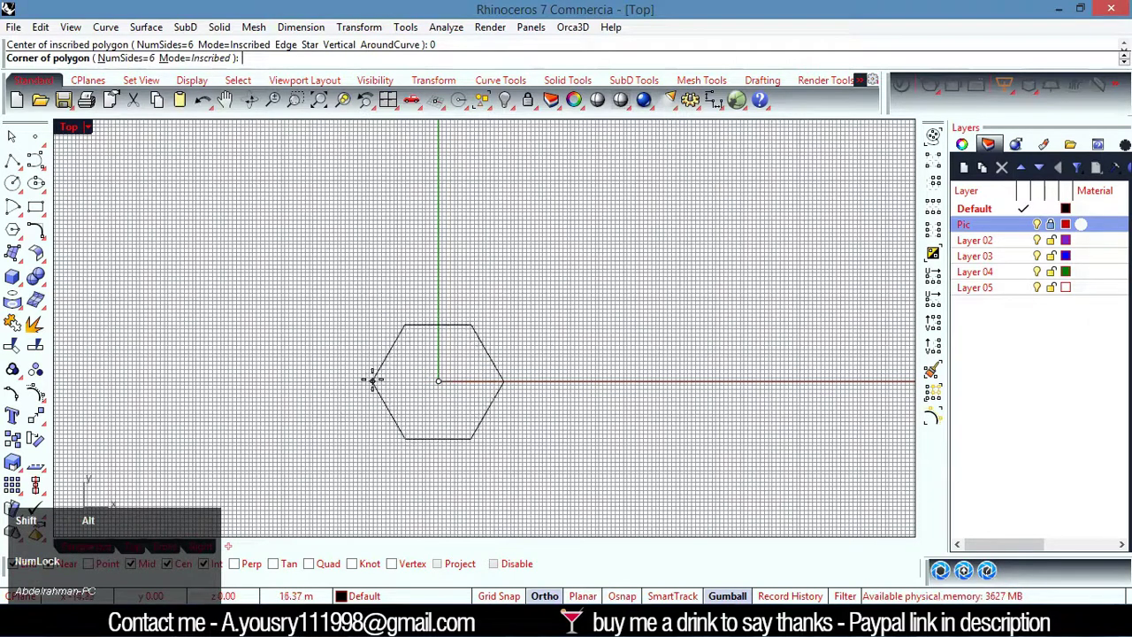
{"action": "left_click", "coordinate": [378, 385]}
{"action": "scroll", "scroll_direction": "up", "scroll_amount": 3}
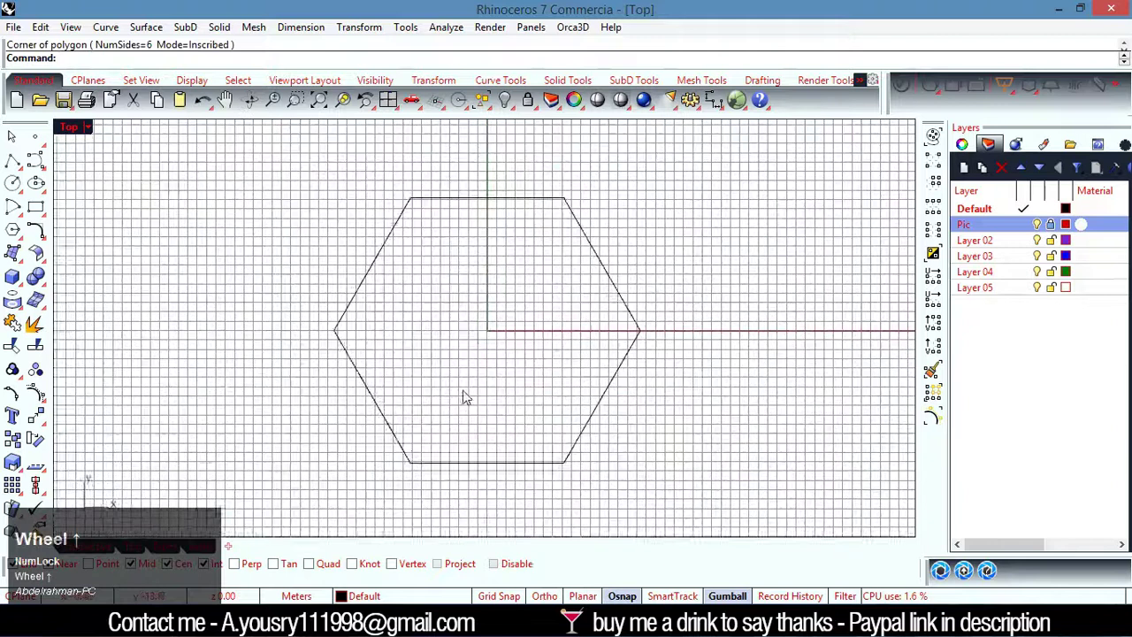
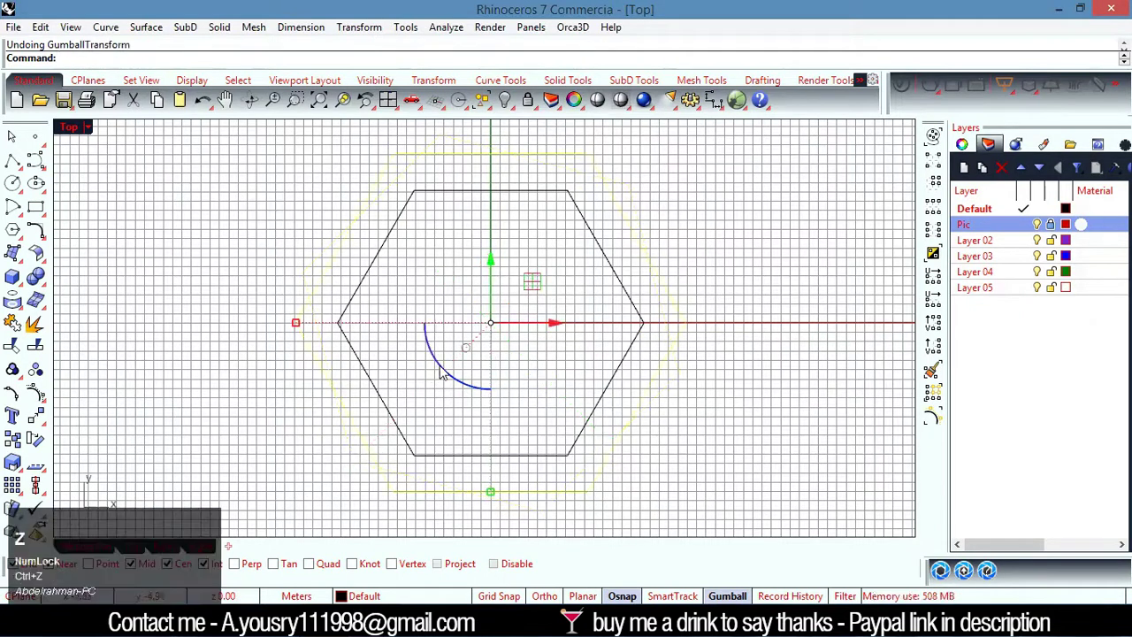
Finish the larger surrounding hexagon and line one hexagon up with the frame's bottom ring in Front view.
{"action": "left_click", "coordinate": [352, 489]}
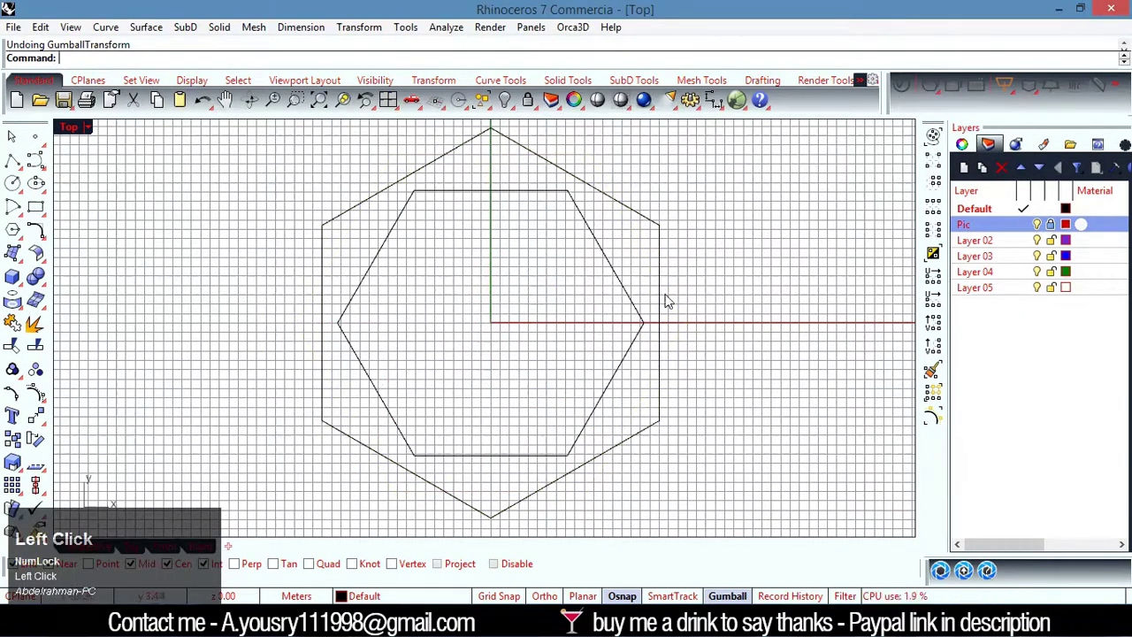
{"action": "left_click", "coordinate": [105, 550]}
{"action": "right_click", "coordinate": [593, 445]}
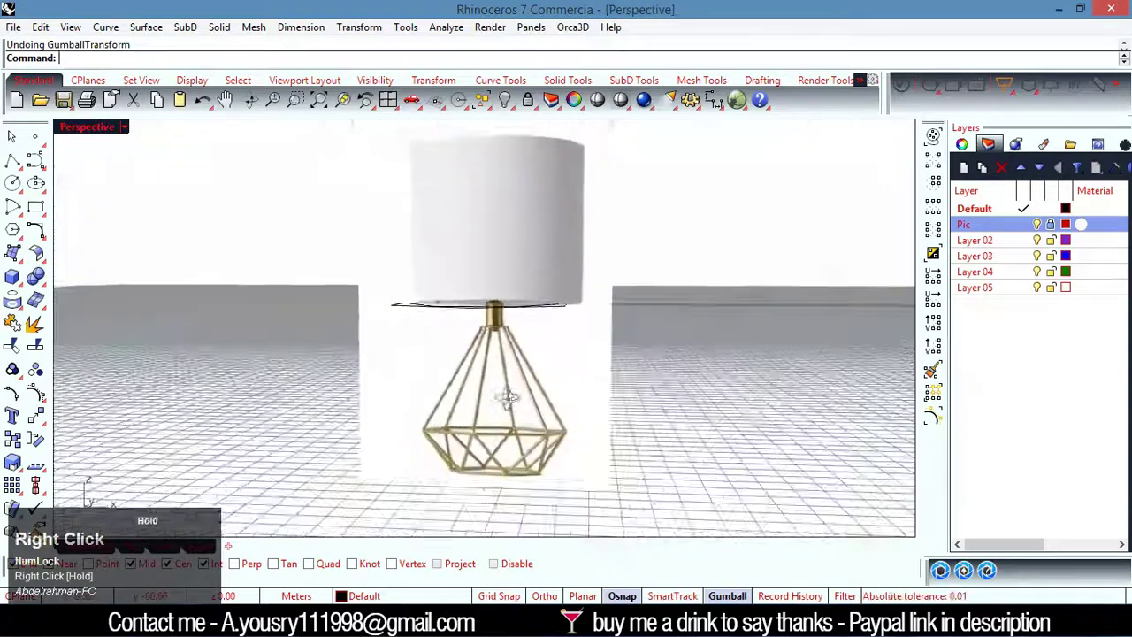
{"action": "left_click", "coordinate": [171, 550]}
{"action": "scroll", "scroll_direction": "up", "scroll_amount": 3}
{"action": "left_click_drag", "start_coordinate": [415, 293], "coordinate": [231, 104]}
{"action": "scroll", "scroll_direction": "down", "scroll_amount": 3}
{"action": "left_click_drag", "start_coordinate": [392, 210], "coordinate": [483, 429]}
{"action": "scroll", "scroll_direction": "down", "scroll_amount": 3}
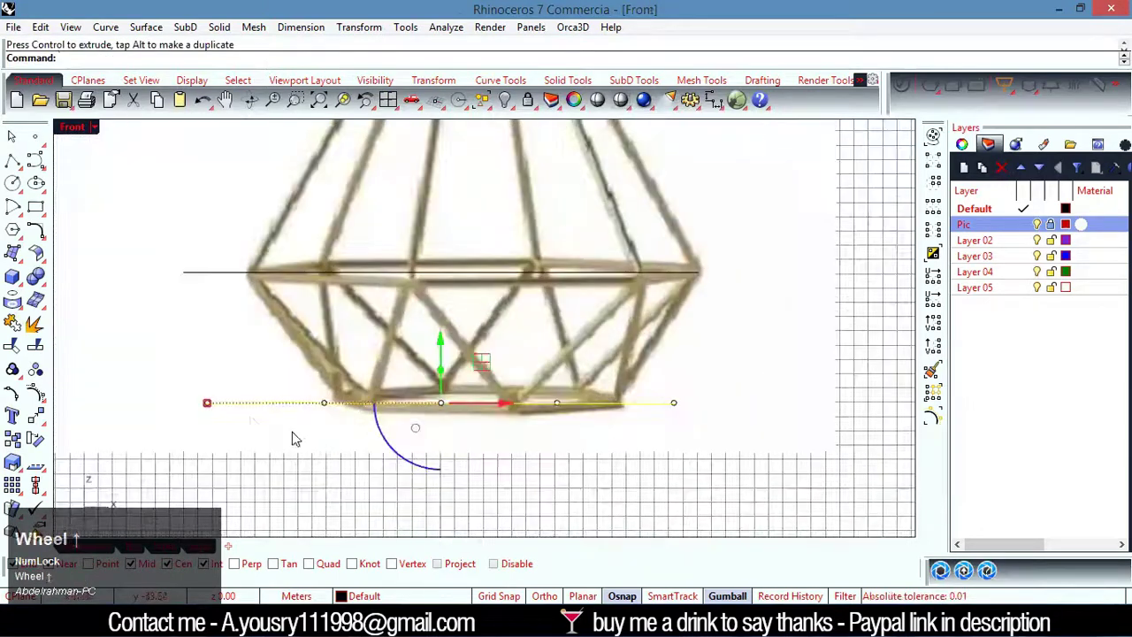
{"action": "scroll", "scroll_direction": "up", "scroll_amount": 3}
Raise a hexagon to the height of the reference frame's widest ring.
{"action": "key", "text": "shift+Num_Lock"}
{"action": "scroll", "scroll_direction": "up", "scroll_amount": 3}
{"action": "left_click_drag", "start_coordinate": [208, 408], "coordinate": [365, 406]}
{"action": "left_click_drag", "start_coordinate": [366, 406], "coordinate": [240, 280]}
{"action": "left_click_drag", "start_coordinate": [240, 280], "coordinate": [542, 302]}
{"action": "scroll", "scroll_direction": "down", "scroll_amount": 3}
{"action": "scroll", "scroll_direction": "up", "scroll_amount": 3}
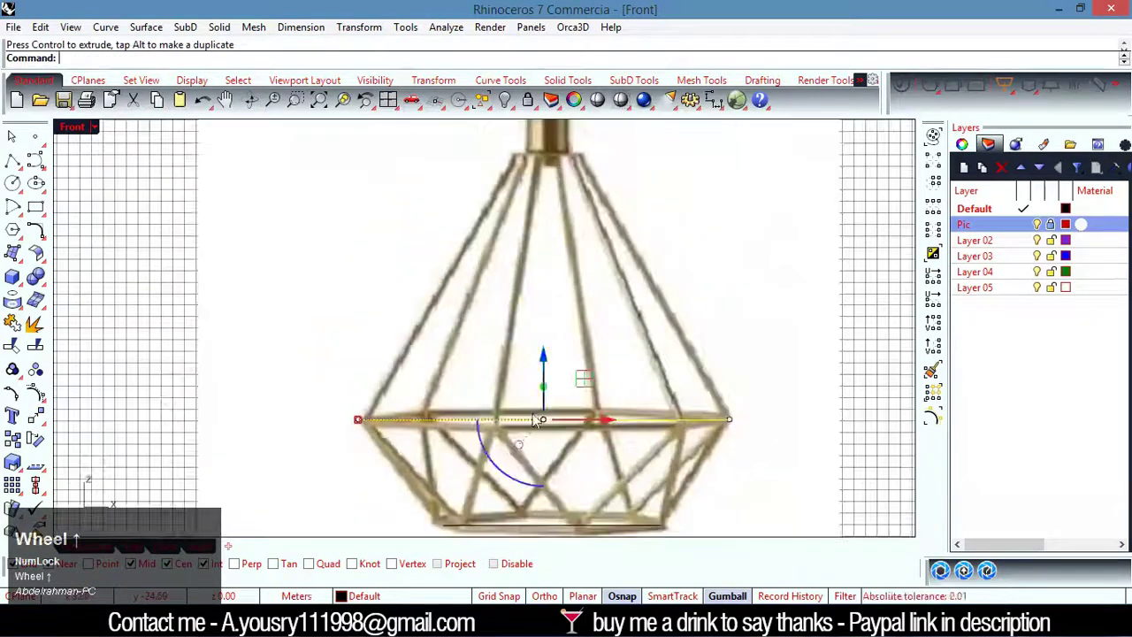
{"action": "key", "text": "alt+Num_Lock"}
{"action": "scroll", "scroll_direction": "up", "scroll_amount": 3}
Raise the remaining hexagon to the top ring height just under the brass neck.
{"action": "left_click", "coordinate": [548, 366]}
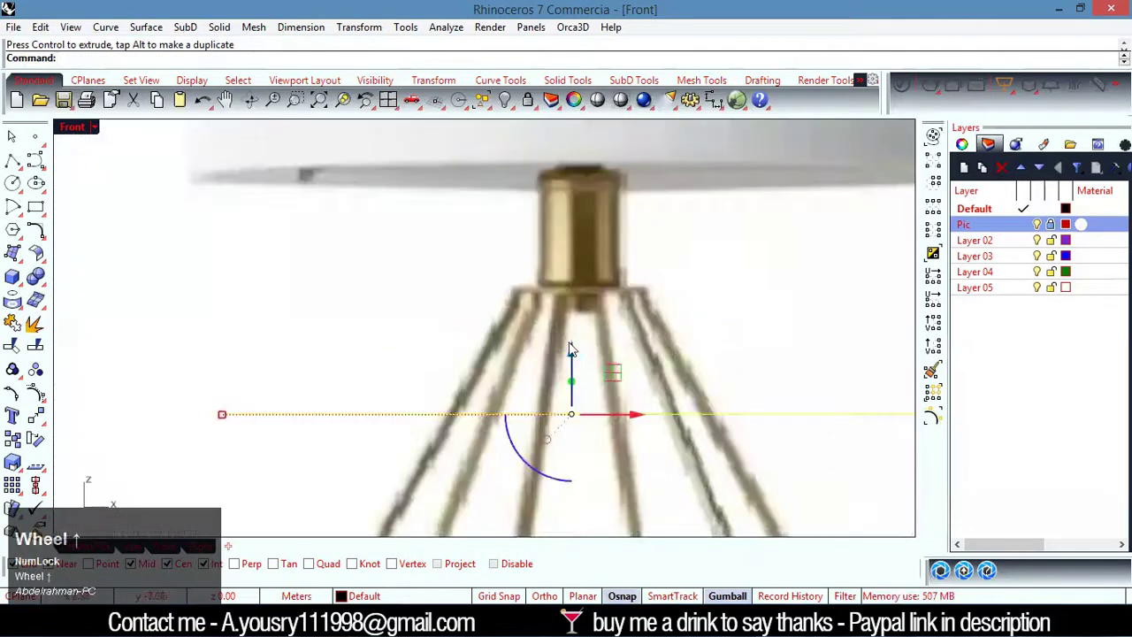
{"action": "left_click_drag", "start_coordinate": [565, 310], "coordinate": [233, 292]}
{"action": "left_click_drag", "start_coordinate": [232, 292], "coordinate": [673, 354]}
{"action": "scroll", "scroll_direction": "down", "scroll_amount": 3}
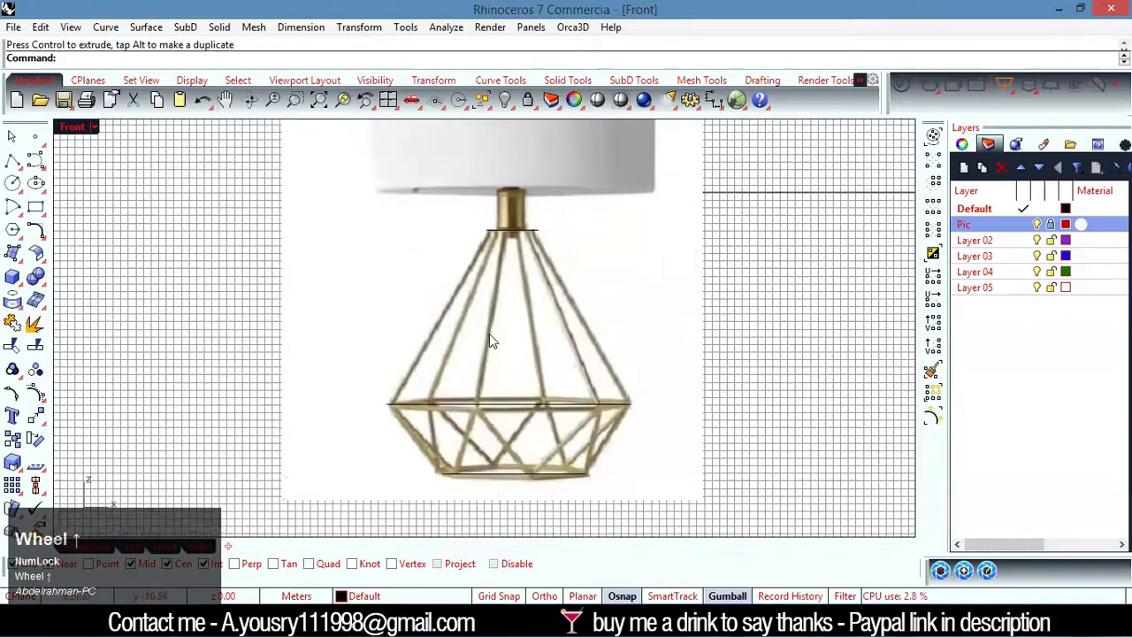
{"action": "scroll", "scroll_direction": "up", "scroll_amount": 3}
Align the three hexagons' vertical centres on a common alignment point.
{"action": "left_click_drag", "start_coordinate": [411, 518], "coordinate": [618, 411]}
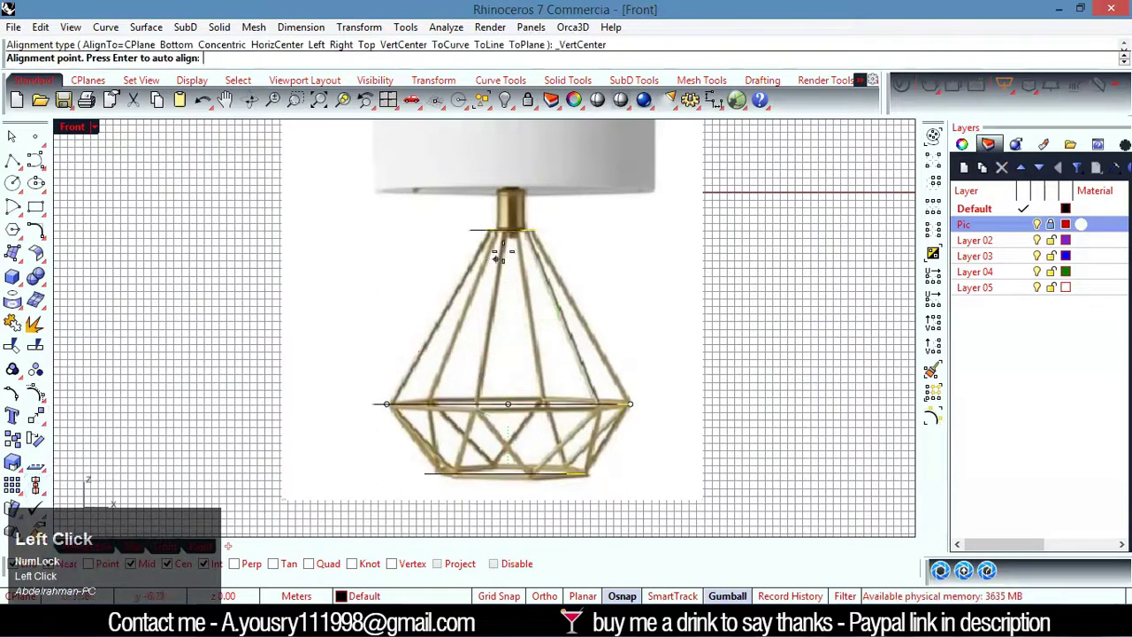
{"action": "left_click", "coordinate": [523, 238]}
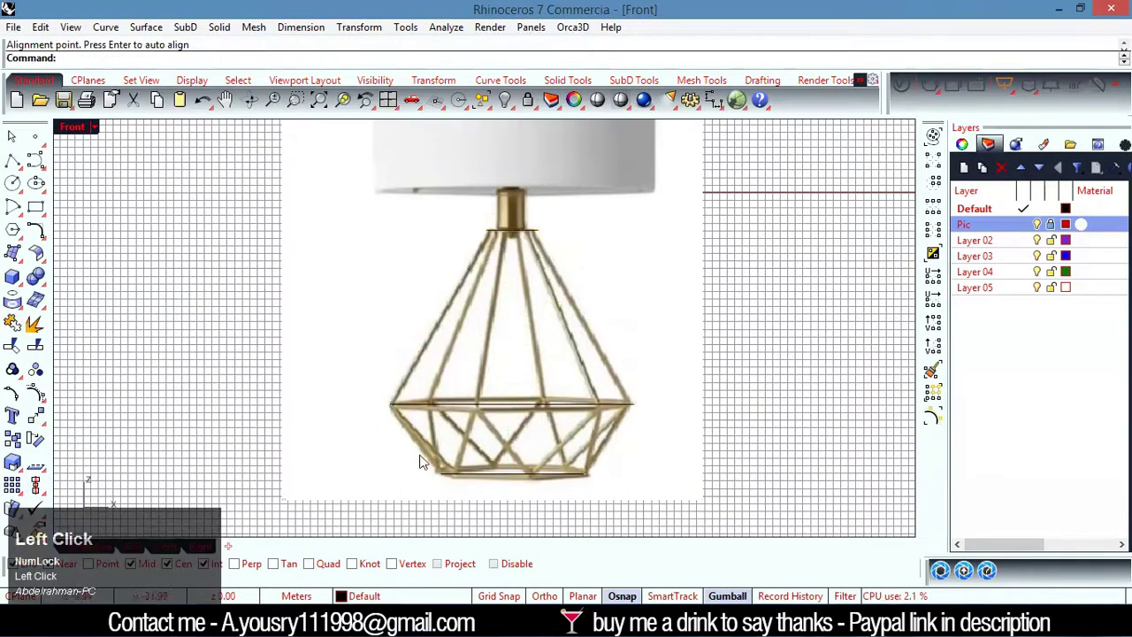
{"action": "scroll", "scroll_direction": "down", "scroll_amount": 3}
{"action": "scroll", "scroll_direction": "up", "scroll_amount": 3}
{"action": "left_click", "coordinate": [121, 559]}
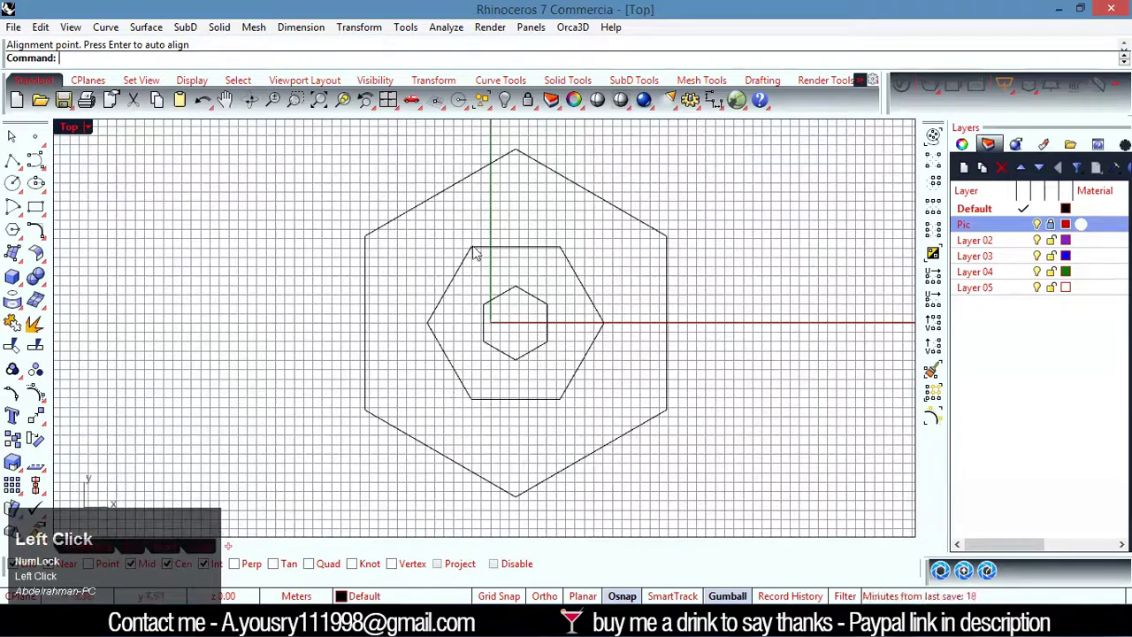
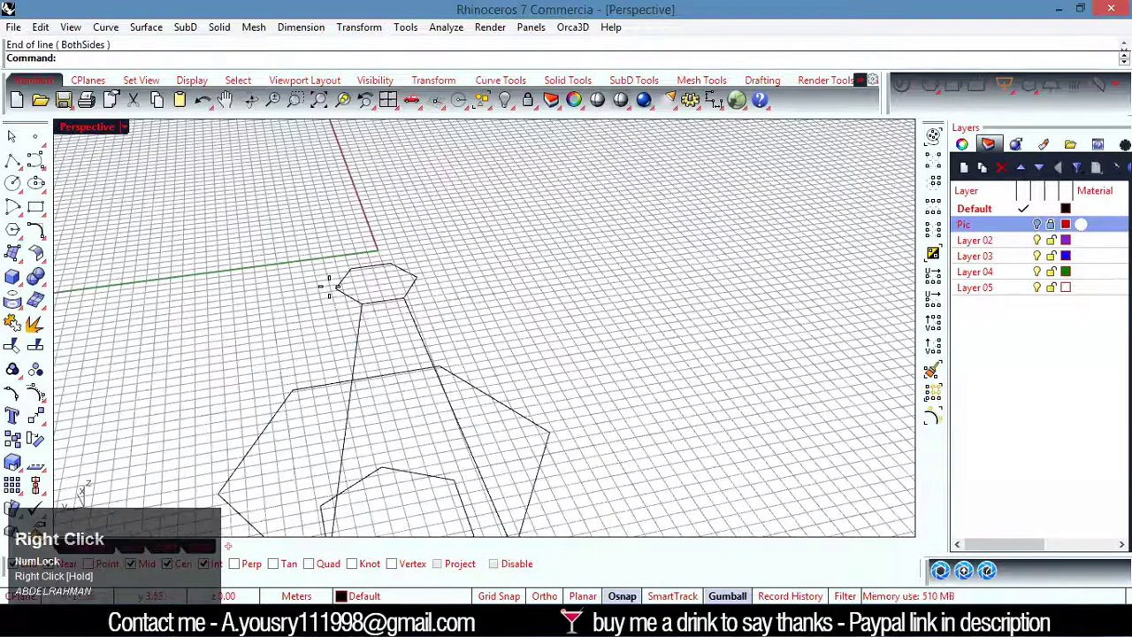
Draw straight strut lines between corresponding corners of the stacked hexagons.
{"action": "left_click", "coordinate": [230, 103]}
{"action": "right_click", "coordinate": [196, 446]}
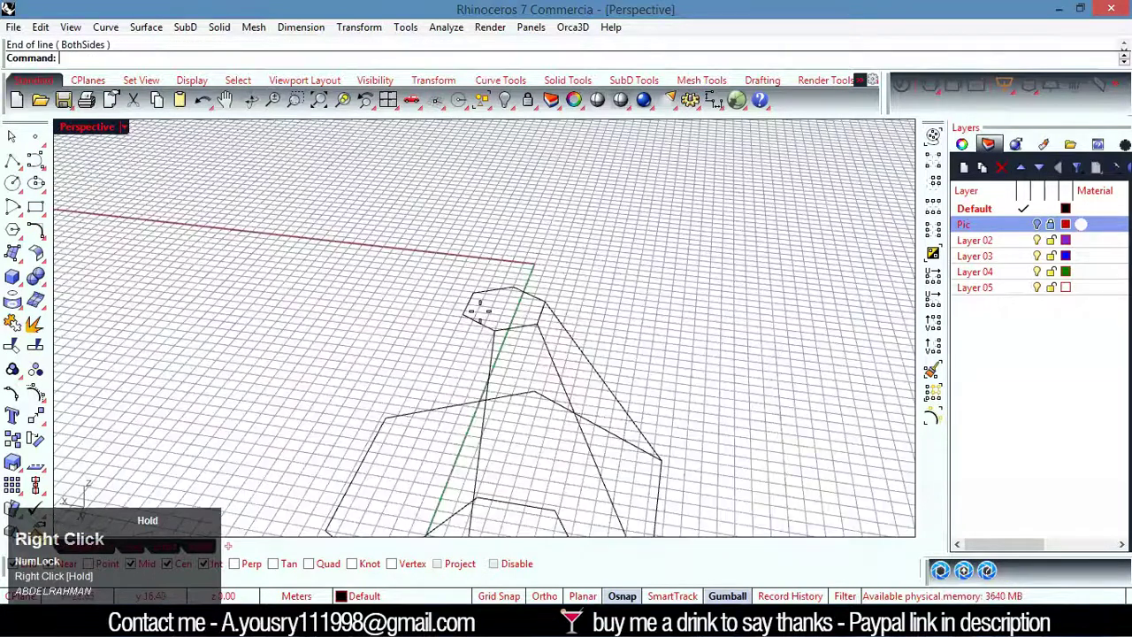
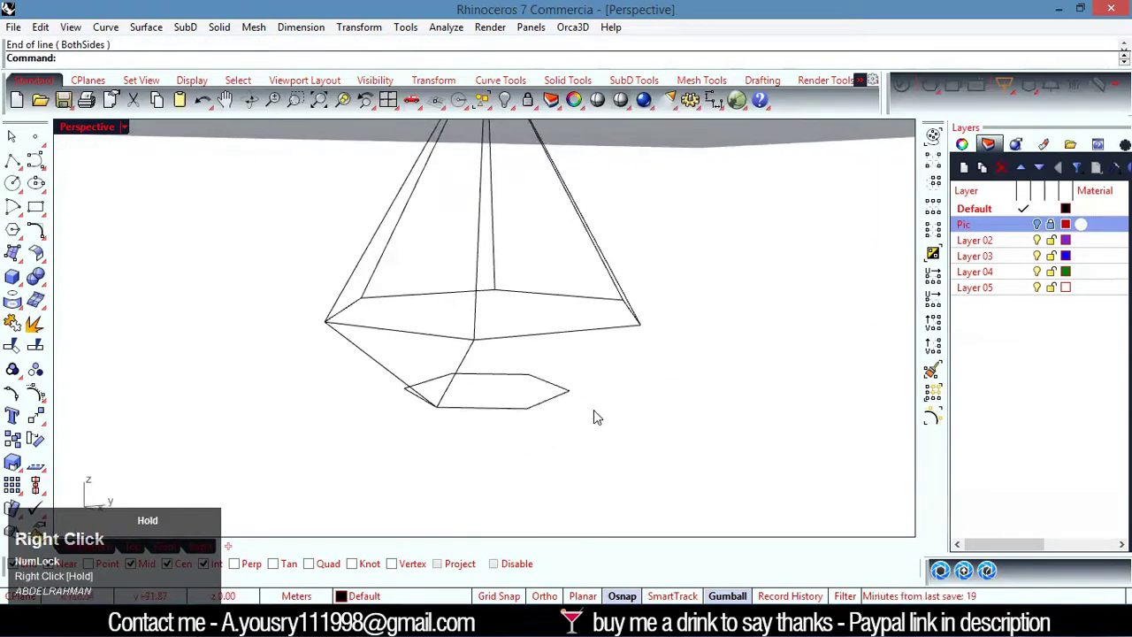
{"action": "left_click", "coordinate": [232, 103]}
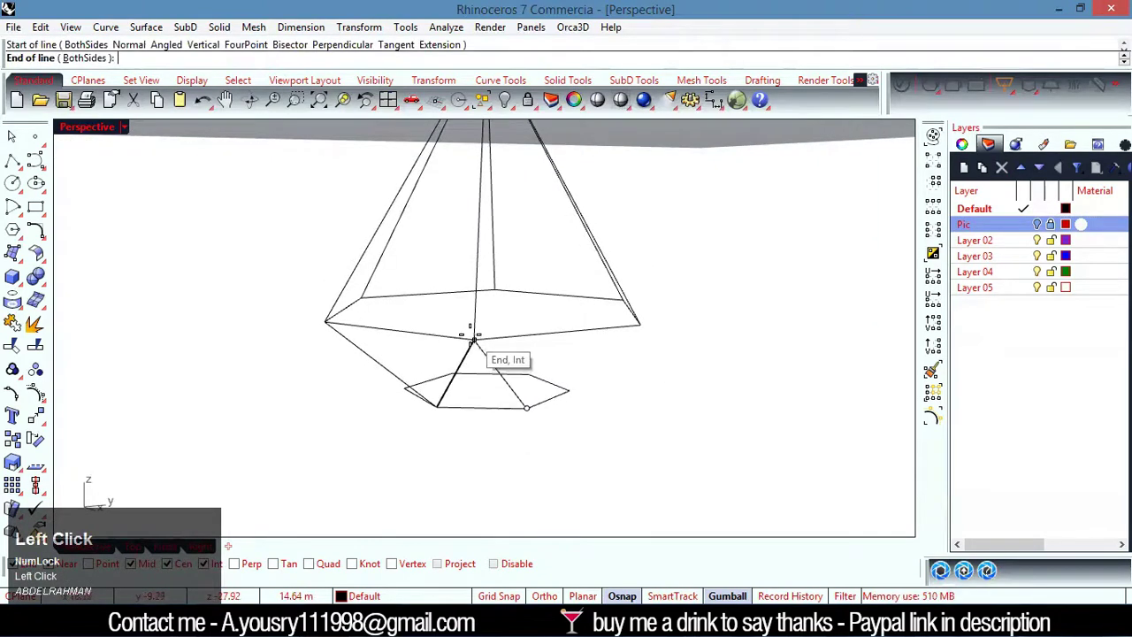
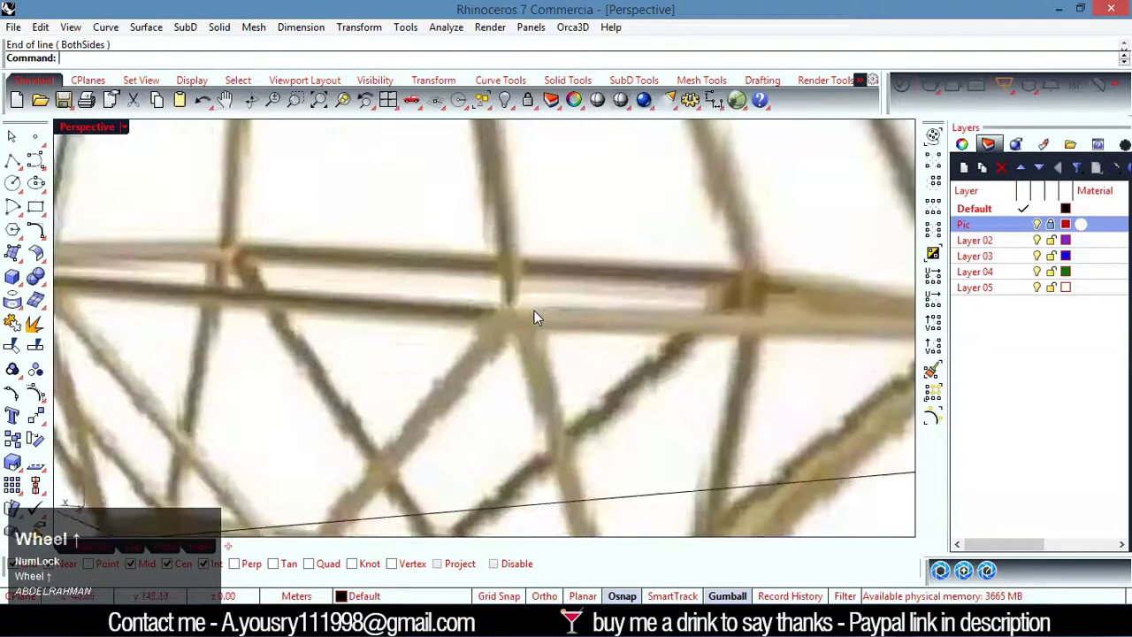
{"action": "right_click", "coordinate": [536, 430]}
Pipe the frame curves into thin round closed tubes with the entered radius.
{"action": "left_click", "coordinate": [605, 360]}
{"action": "key", "text": "p"}
{"action": "key", "text": "e"}
{"action": "key", "text": "Return"}
{"action": "scroll", "scroll_direction": "up", "scroll_amount": 3}
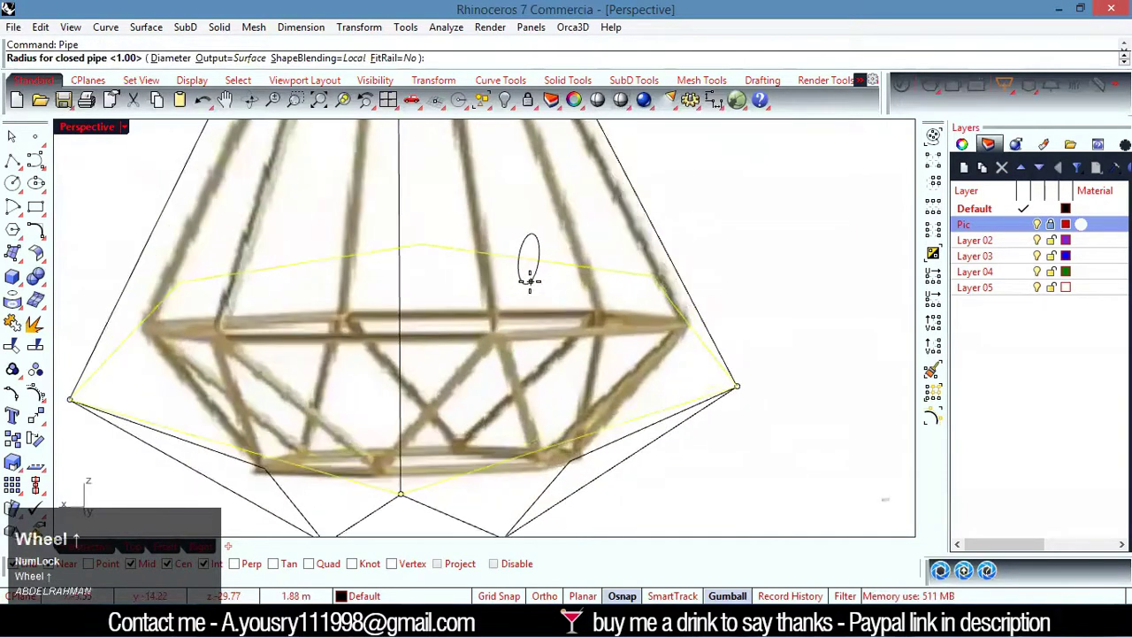
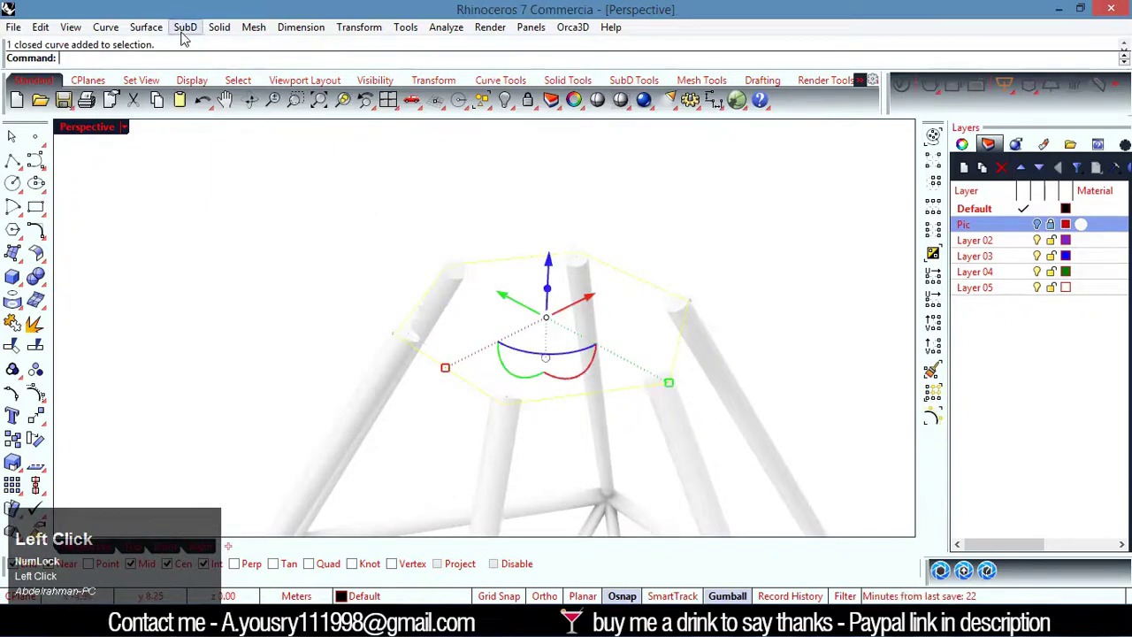
Select the top hexagon ring and orbit around the tubular frame to inspect it.
{"action": "left_click", "coordinate": [426, 320]}
{"action": "left_click", "coordinate": [538, 339]}
{"action": "left_click_drag", "start_coordinate": [516, 354], "coordinate": [515, 271]}
{"action": "left_click", "coordinate": [515, 270]}
{"action": "scroll", "scroll_direction": "up", "scroll_amount": 3}
{"action": "left_click_drag", "start_coordinate": [591, 227], "coordinate": [620, 178]}
{"action": "scroll", "scroll_direction": "down", "scroll_amount": 3}
{"action": "right_click", "coordinate": [455, 267]}
{"action": "scroll", "scroll_direction": "up", "scroll_amount": 3}
{"action": "left_click_drag", "start_coordinate": [313, 300], "coordinate": [483, 325]}
Switch to the Front viewport and zoom onto the neck area of the reference picture.
{"action": "scroll", "scroll_direction": "down", "scroll_amount": 3}
{"action": "left_click_drag", "start_coordinate": [481, 371], "coordinate": [1038, 227]}
{"action": "left_click", "coordinate": [1039, 227]}
{"action": "scroll", "scroll_direction": "down", "scroll_amount": 3}
{"action": "right_click", "coordinate": [564, 245]}
{"action": "scroll", "scroll_direction": "down", "scroll_amount": 3}
{"action": "scroll", "scroll_direction": "up", "scroll_amount": 3}
{"action": "left_click", "coordinate": [158, 551]}
{"action": "scroll", "scroll_direction": "up", "scroll_amount": 3}
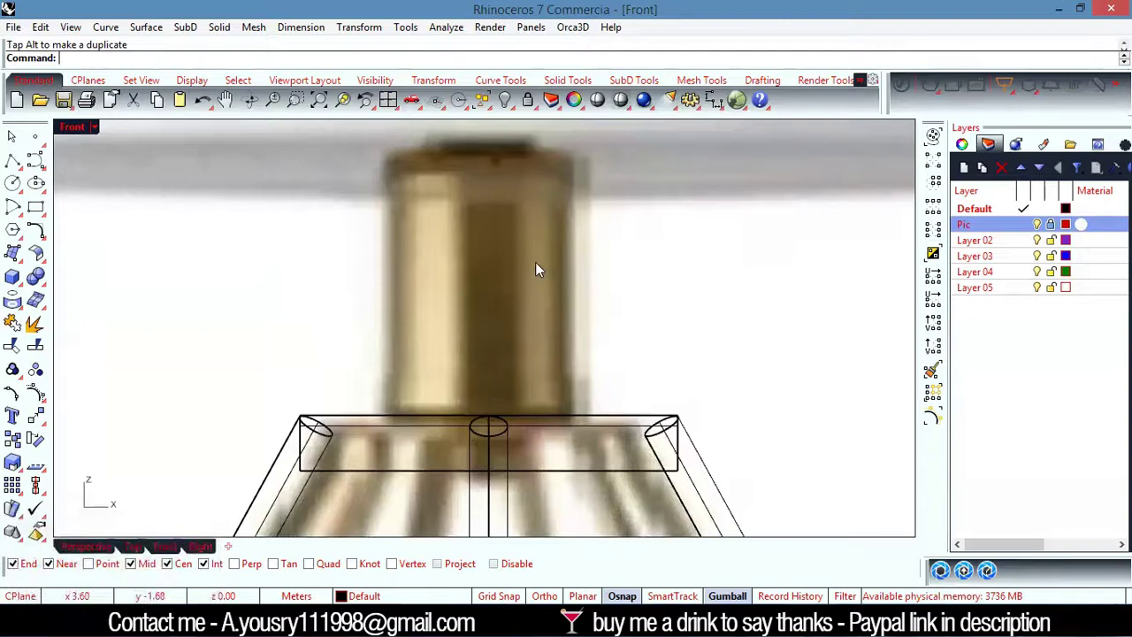
Draw the vertical centre line through the neck as the axis for the profile.
{"action": "type", "text": "l"}
{"action": "key", "text": "Return"}
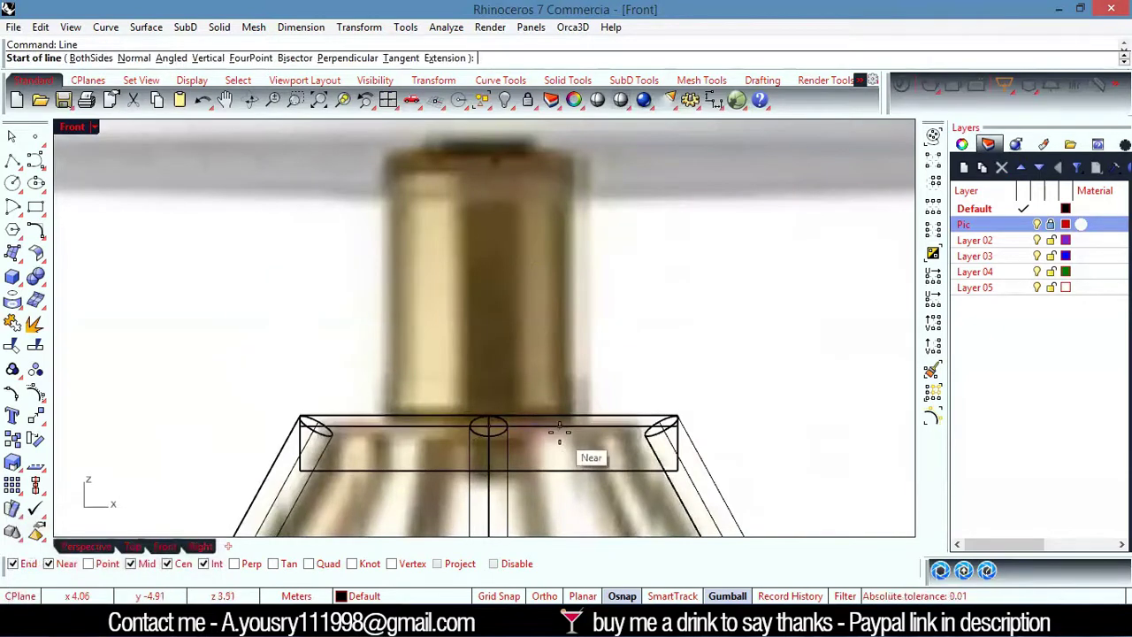
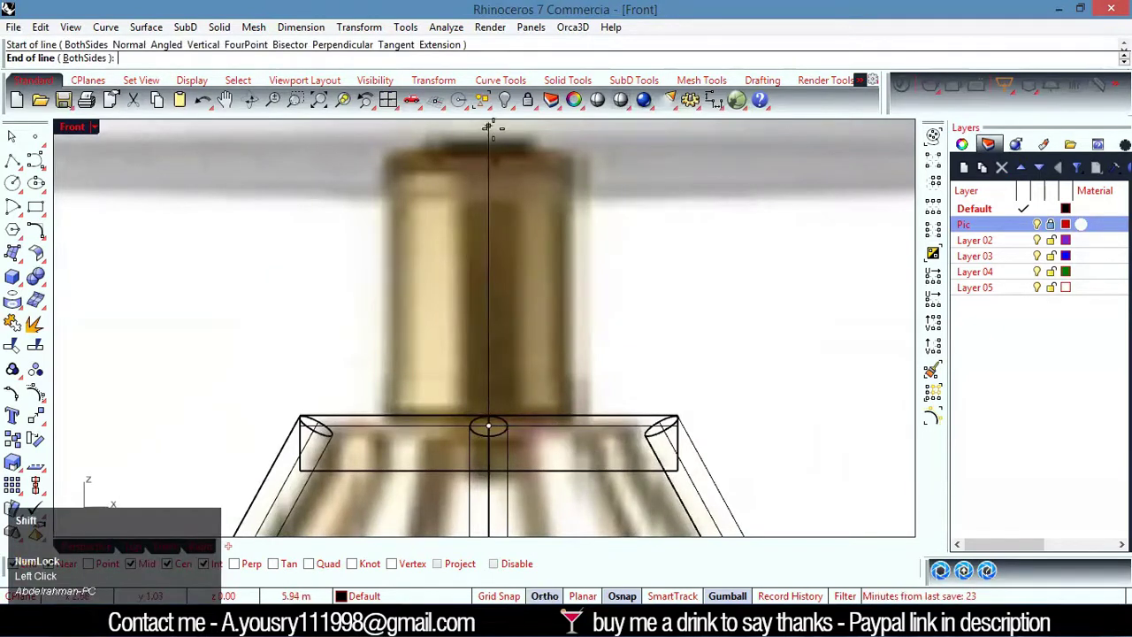
{"action": "scroll", "scroll_direction": "down", "scroll_amount": 3}
{"action": "scroll", "scroll_direction": "up", "scroll_amount": 3}
{"action": "left_click", "coordinate": [551, 232]}
{"action": "scroll", "scroll_direction": "down", "scroll_amount": 3}
{"action": "scroll", "scroll_direction": "up", "scroll_amount": 3}
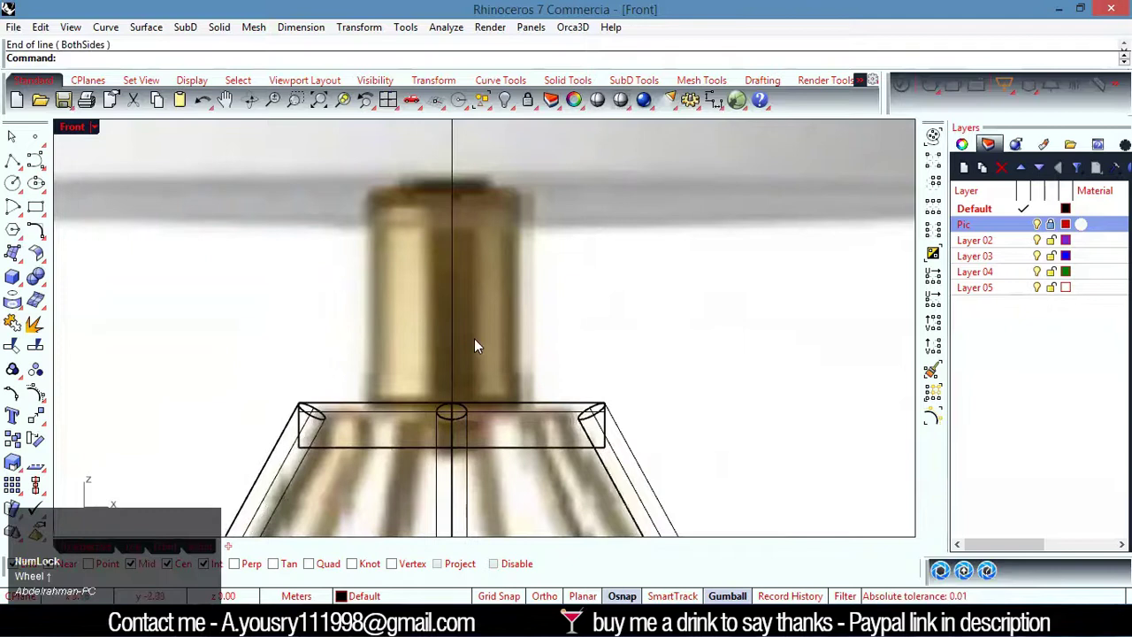
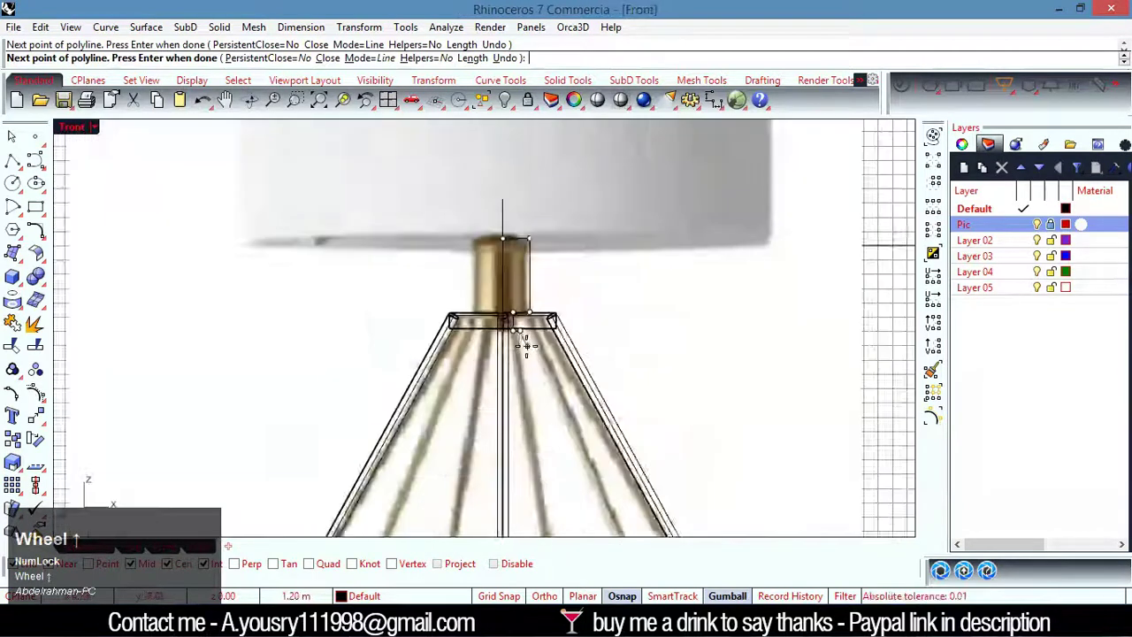
{"action": "scroll", "scroll_direction": "up", "scroll_amount": 3}
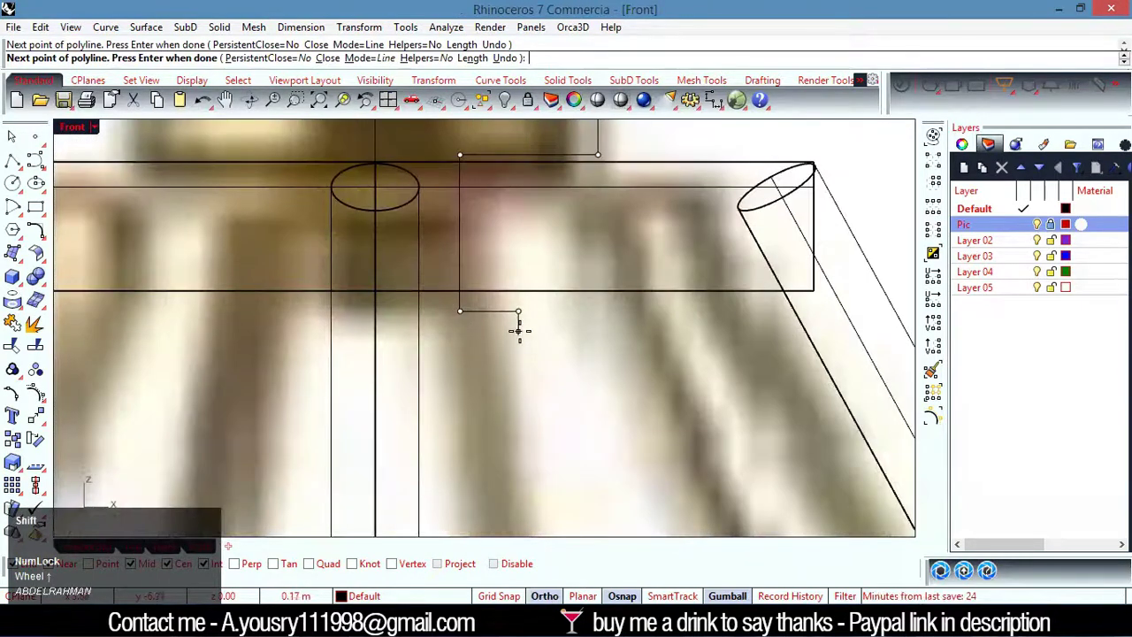
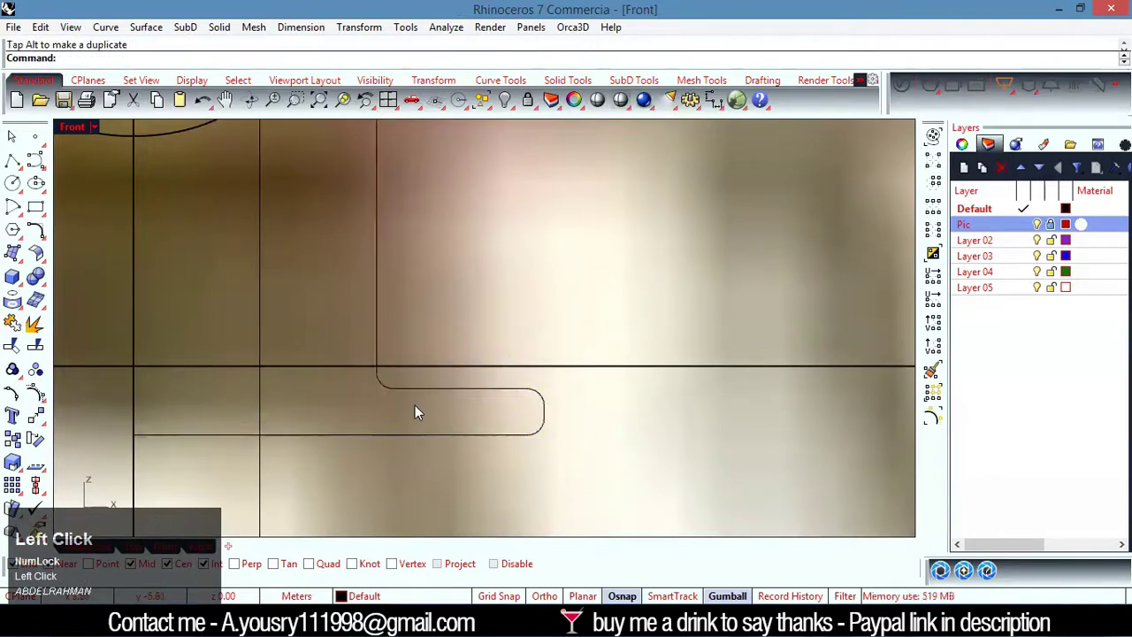
Revolve the neck profile curve about the vertical centre axis into a closed brass neck.
{"action": "scroll", "scroll_direction": "up", "scroll_amount": 3}
{"action": "left_click", "coordinate": [435, 430]}
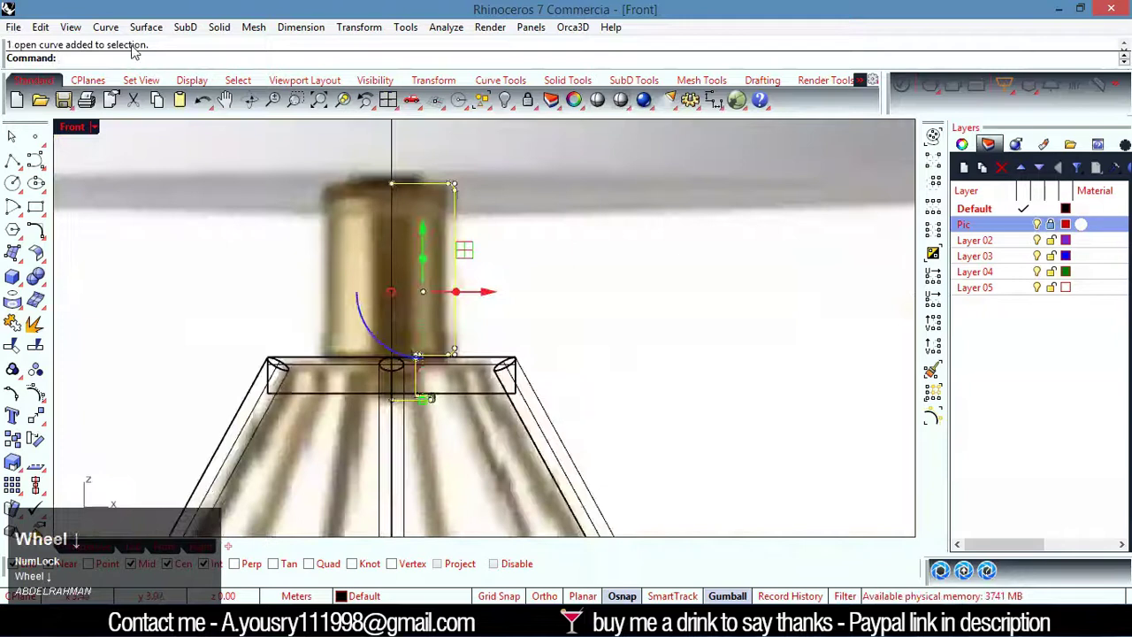
{"action": "left_click", "coordinate": [145, 33]}
{"action": "left_click", "coordinate": [249, 129]}
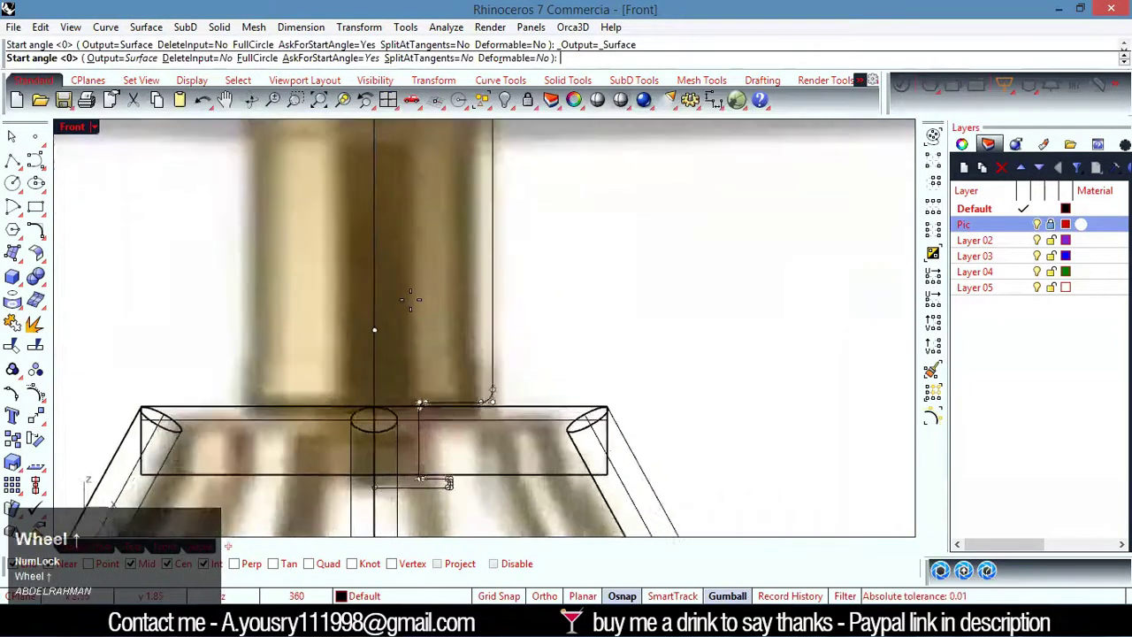
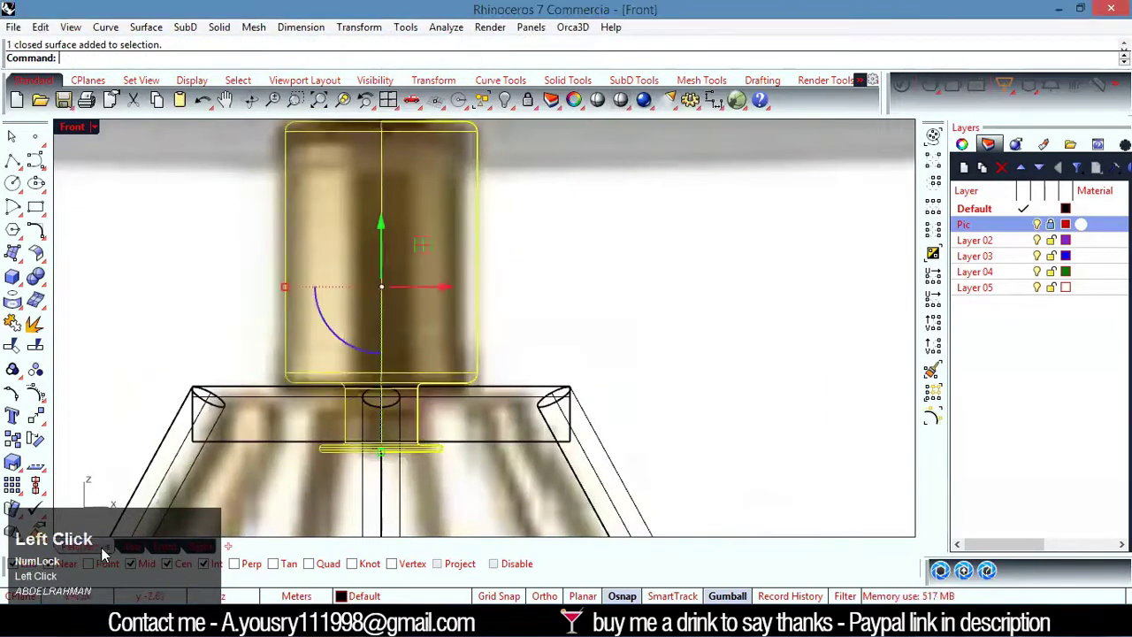
{"action": "scroll", "scroll_direction": "down", "scroll_amount": 3}
Orbit the Perspective view around the new neck to check it sits on the frame top.
{"action": "right_click", "coordinate": [626, 326]}
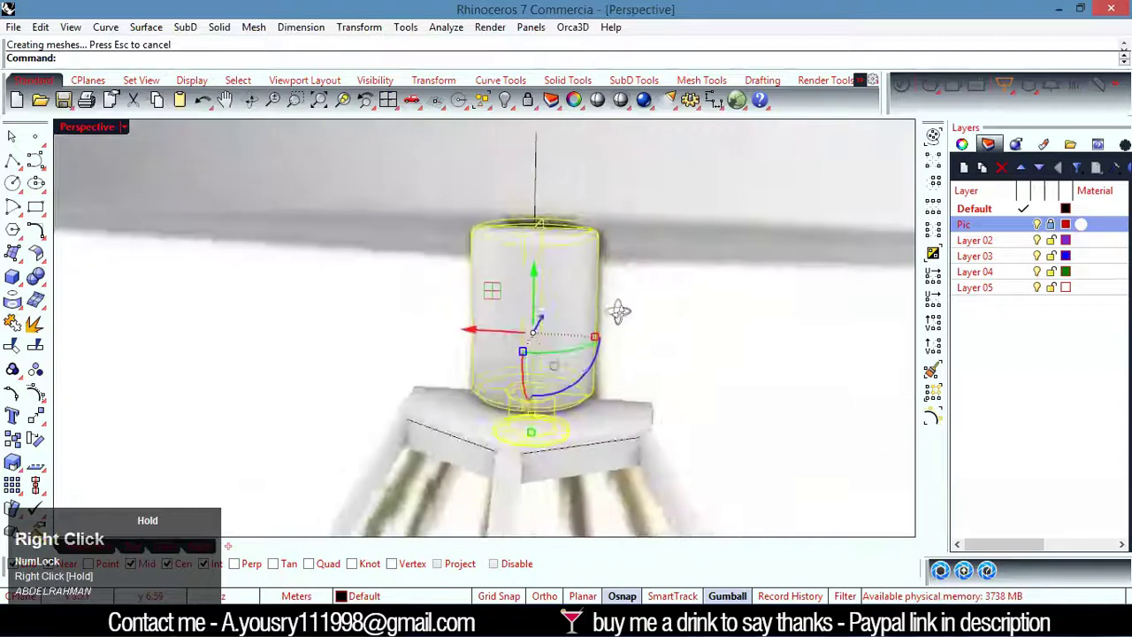
{"action": "scroll", "scroll_direction": "down", "scroll_amount": 3}
{"action": "right_click", "coordinate": [661, 291]}
{"action": "scroll", "scroll_direction": "up", "scroll_amount": 3}
{"action": "left_click", "coordinate": [780, 415]}
{"action": "scroll", "scroll_direction": "up", "scroll_amount": 3}
{"action": "right_click", "coordinate": [616, 464]}
{"action": "scroll", "scroll_direction": "up", "scroll_amount": 3}
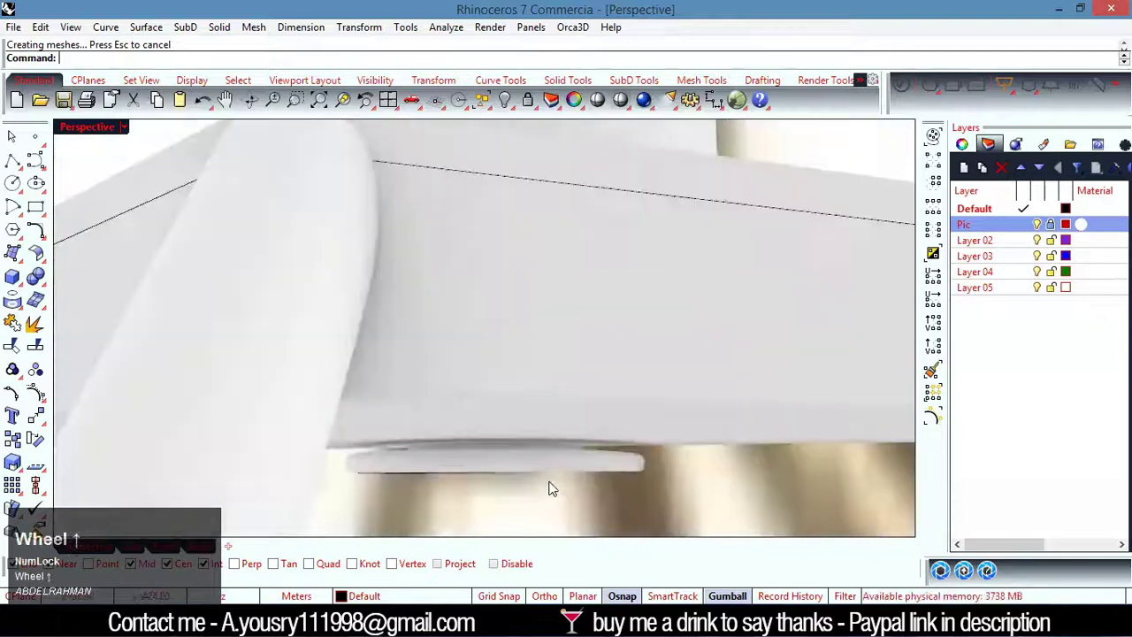
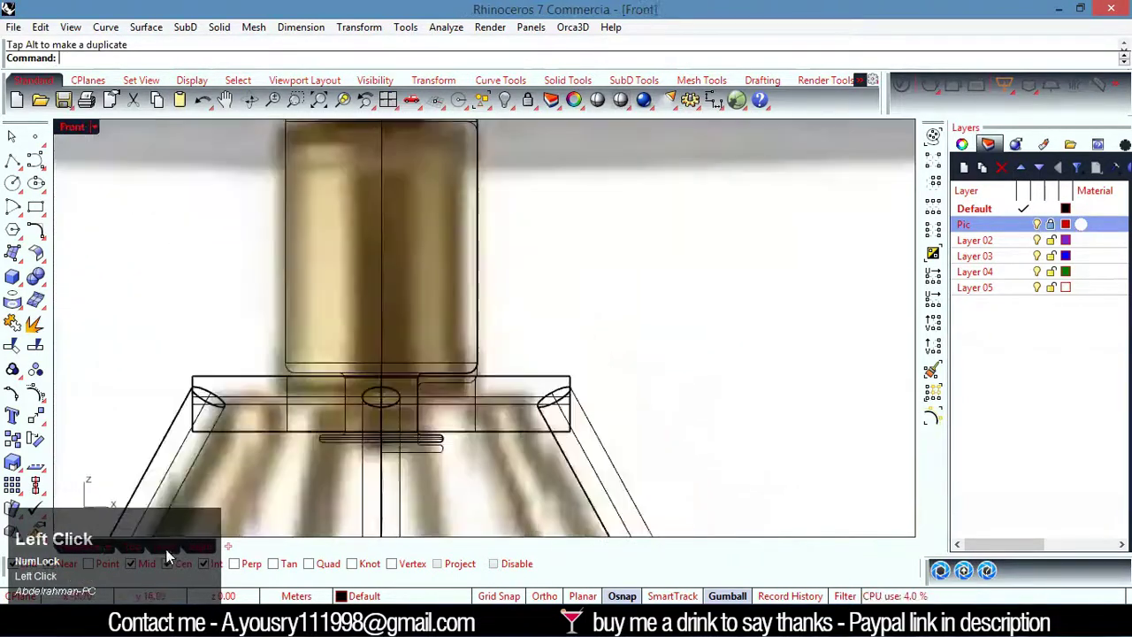
{"action": "scroll", "scroll_direction": "down", "scroll_amount": 3}
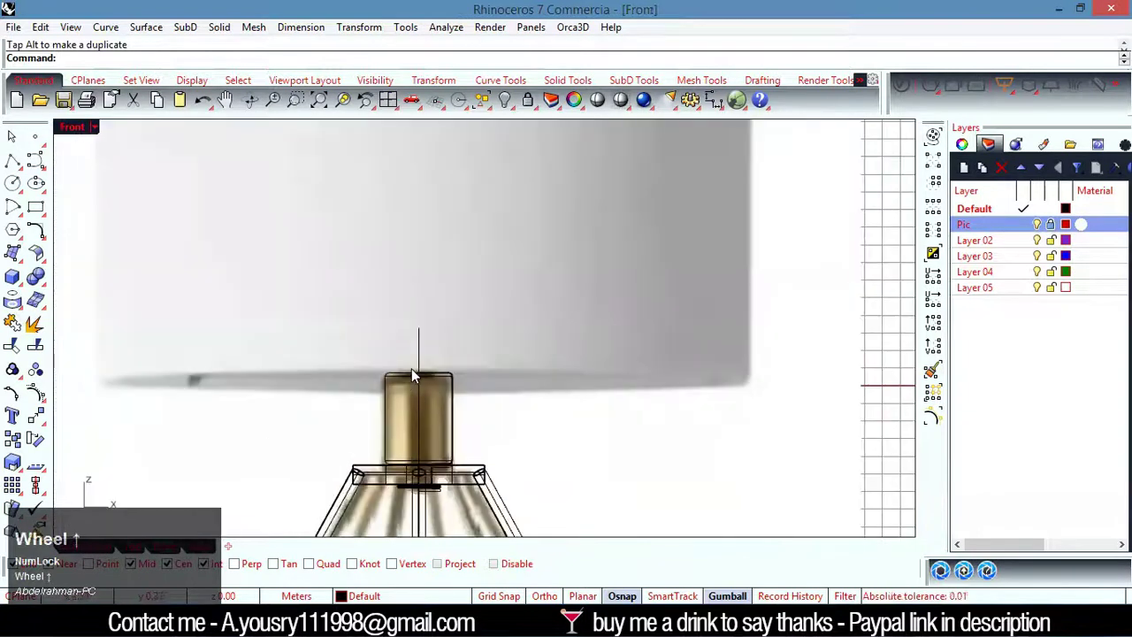
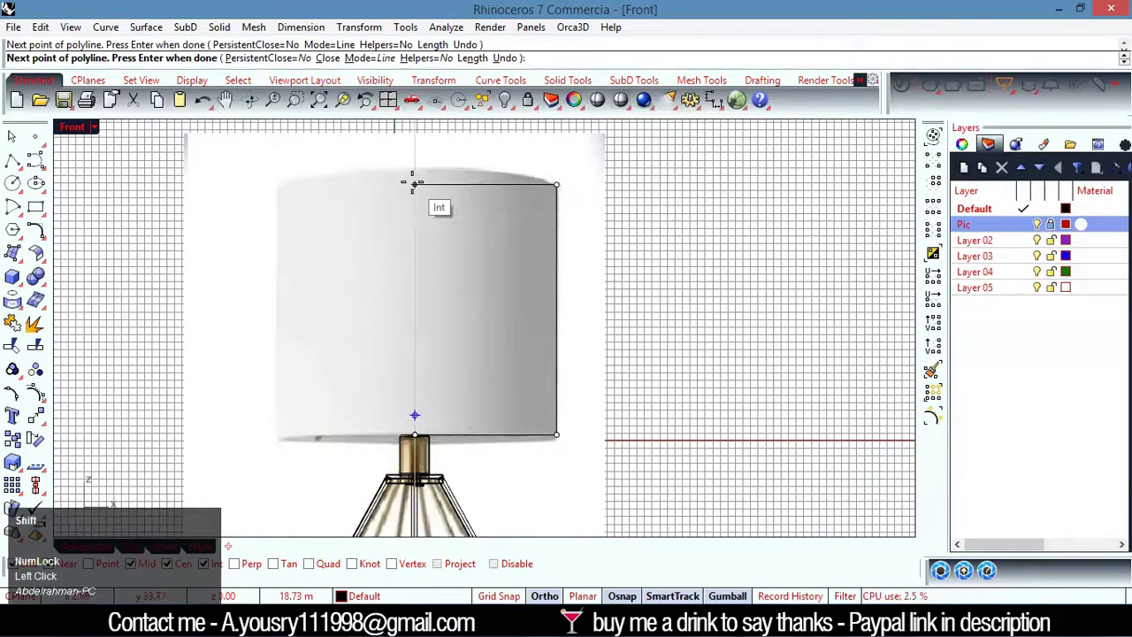
Finish the shade outline and revolve its side edge curve around the lamp's centre axis.
{"action": "right_click", "coordinate": [419, 187]}
{"action": "left_click", "coordinate": [498, 194]}
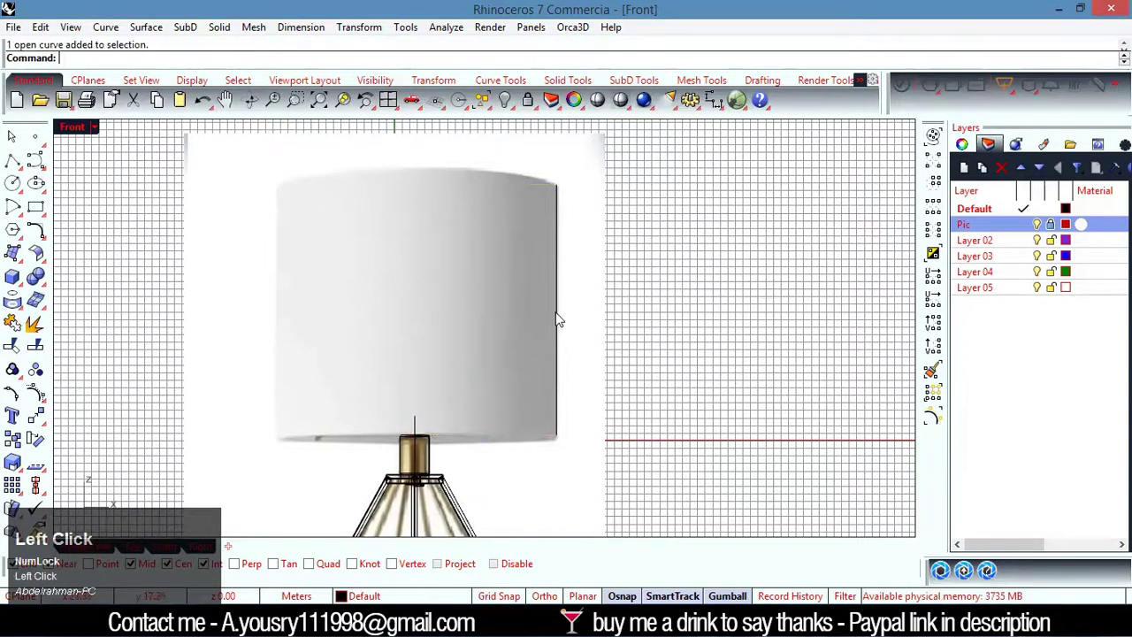
{"action": "left_click", "coordinate": [159, 31]}
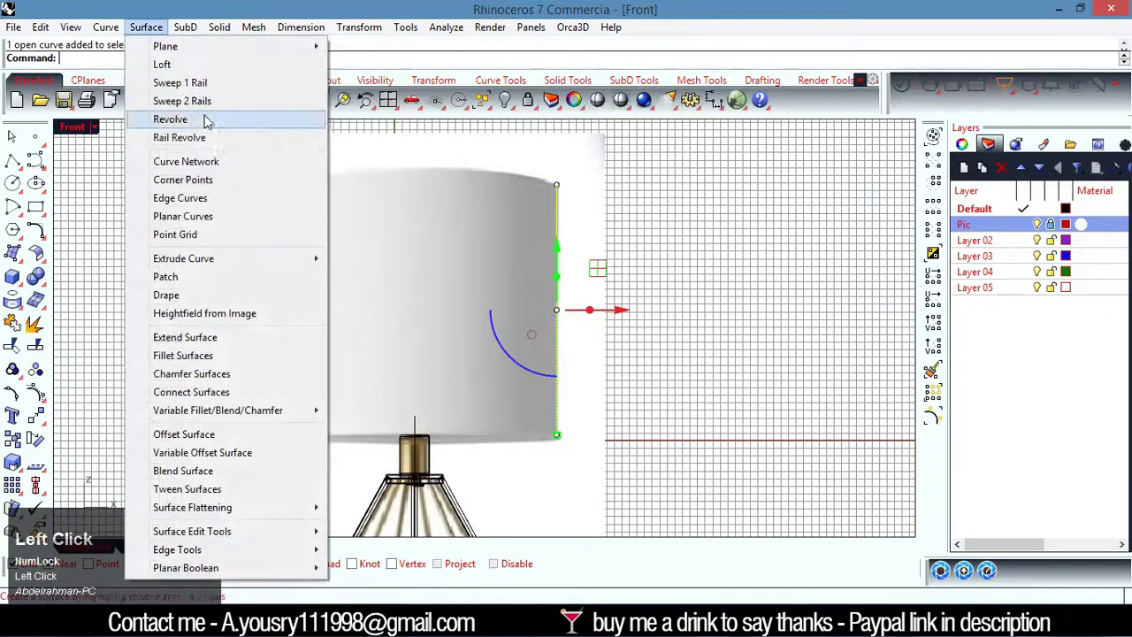
{"action": "left_click", "coordinate": [211, 132]}
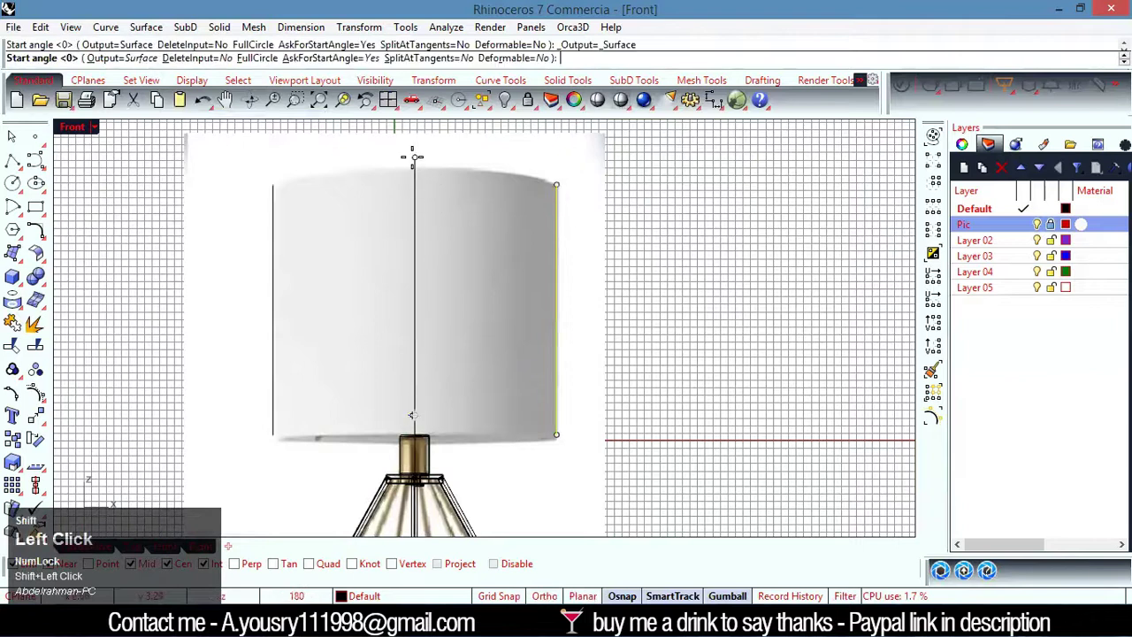
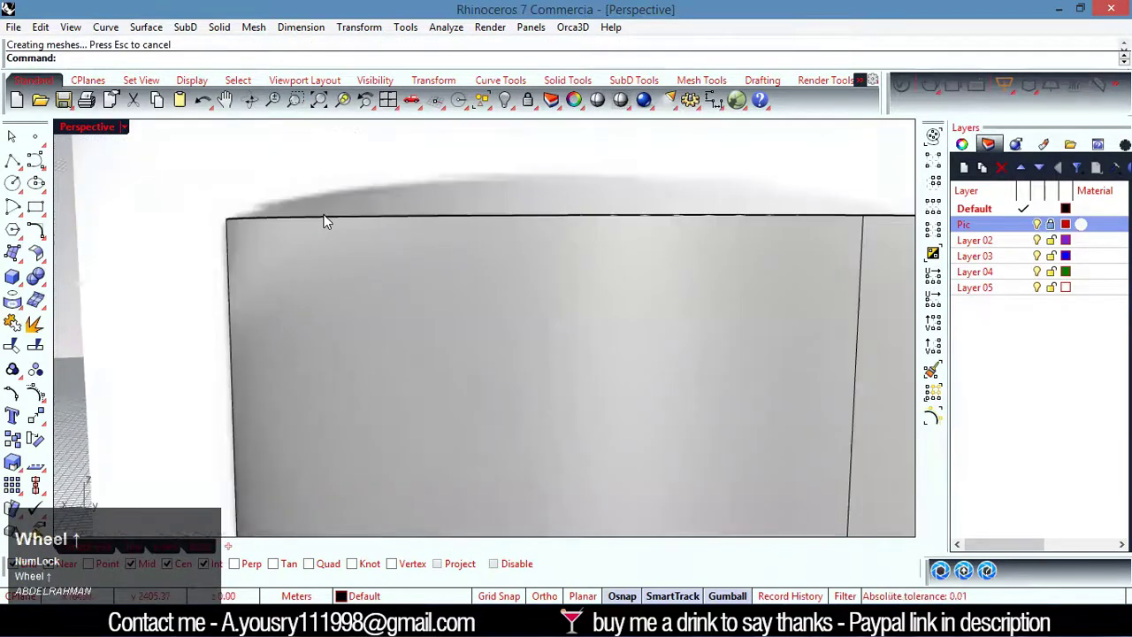
Orbit around the shade, select it and view it from below.
{"action": "right_click", "coordinate": [386, 299]}
{"action": "scroll", "scroll_direction": "up", "scroll_amount": 3}
{"action": "left_click", "coordinate": [475, 154]}
{"action": "scroll", "scroll_direction": "down", "scroll_amount": 3}
{"action": "left_click", "coordinate": [674, 240]}
{"action": "left_click_drag", "start_coordinate": [518, 282], "coordinate": [289, 264]}
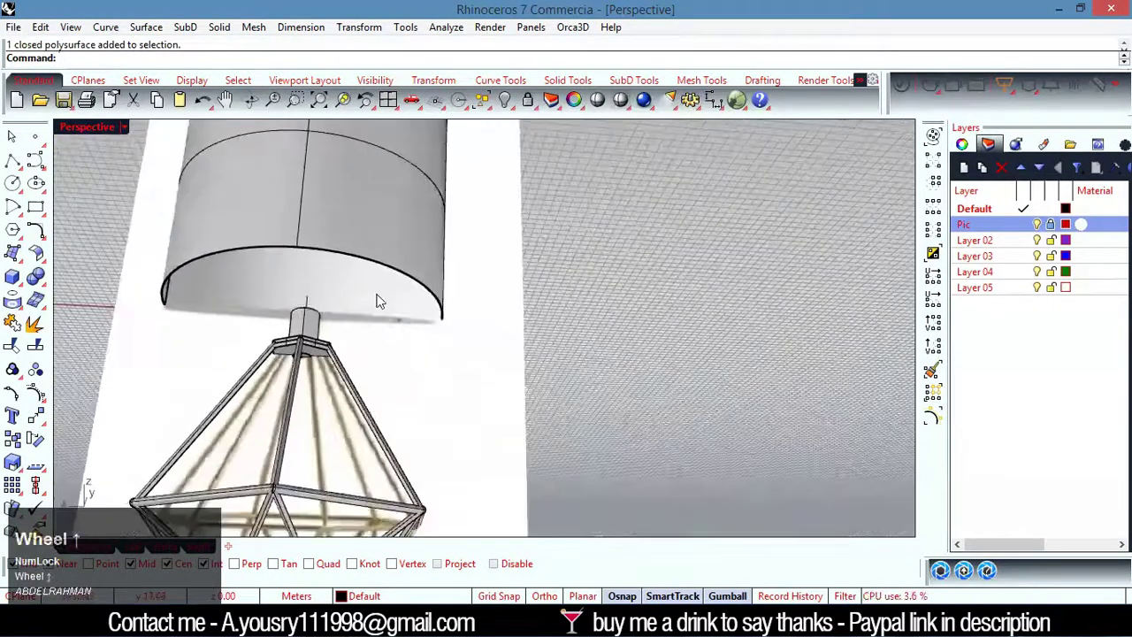
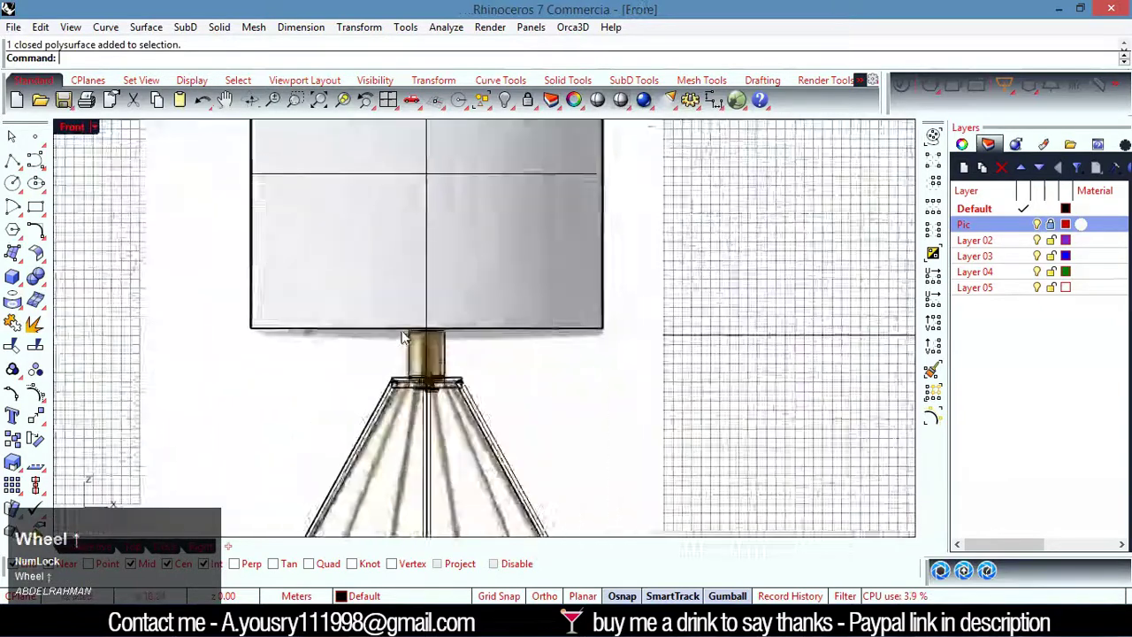
Move the shade down so its base snaps onto the top of the brass neck.
{"action": "left_click", "coordinate": [579, 323]}
{"action": "scroll", "scroll_direction": "down", "scroll_amount": 3}
{"action": "left_click", "coordinate": [528, 164]}
{"action": "scroll", "scroll_direction": "down", "scroll_amount": 3}
{"action": "left_click", "coordinate": [803, 371]}
{"action": "scroll", "scroll_direction": "down", "scroll_amount": 3}
{"action": "scroll", "scroll_direction": "up", "scroll_amount": 3}
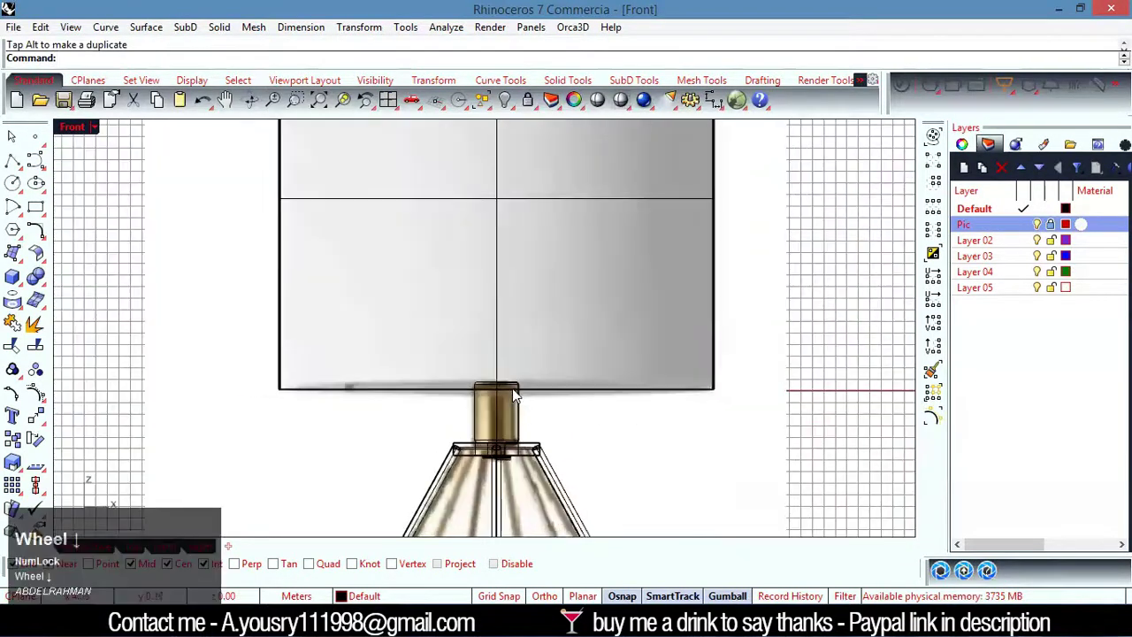
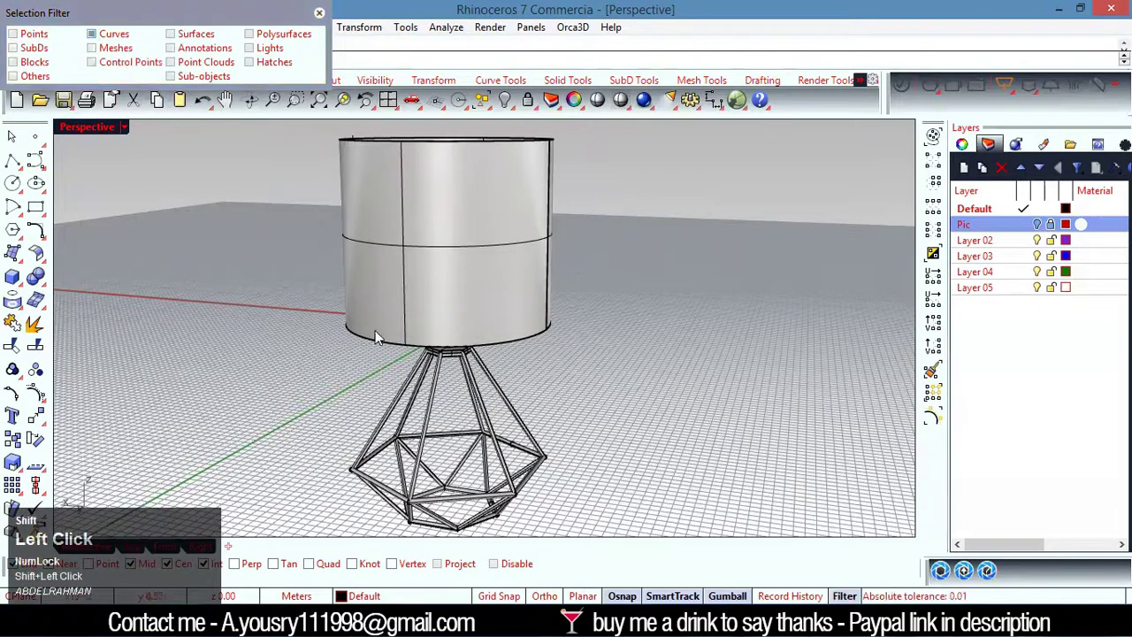
Select all frame curves, rename Layer 02 to Curves and Layer 03 to Body.
{"action": "key", "text": "ctrl+a"}
{"action": "left_click", "coordinate": [1001, 242]}
{"action": "right_click", "coordinate": [1001, 241]}
{"action": "left_click", "coordinate": [1029, 540]}
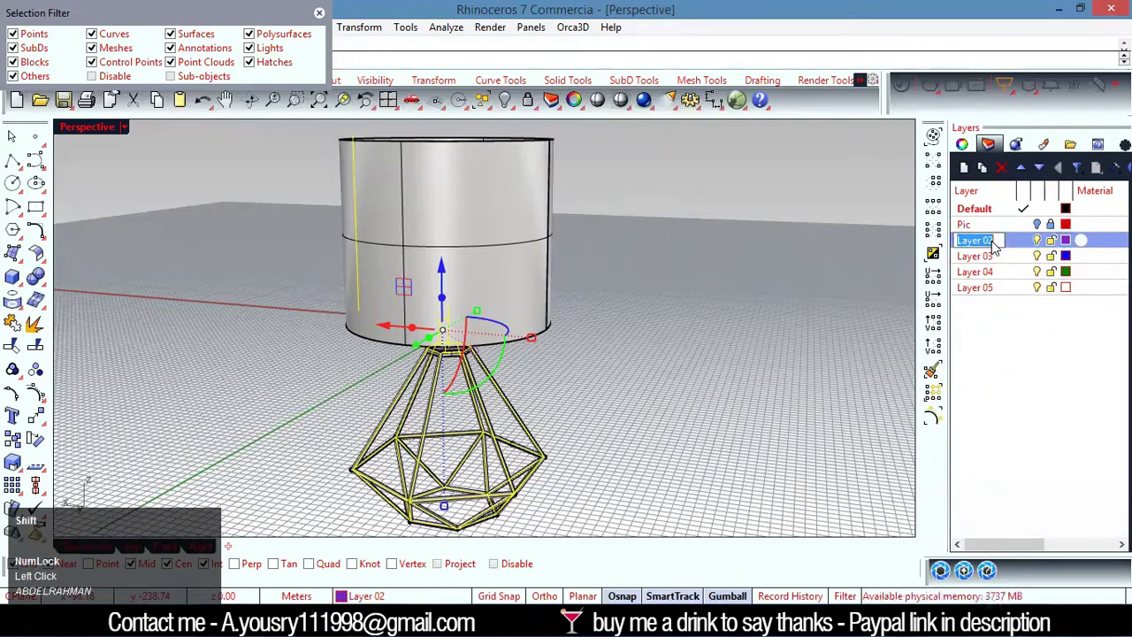
{"action": "type", "text": "urve"}
{"action": "key", "text": "Return"}
{"action": "left_click", "coordinate": [997, 259]}
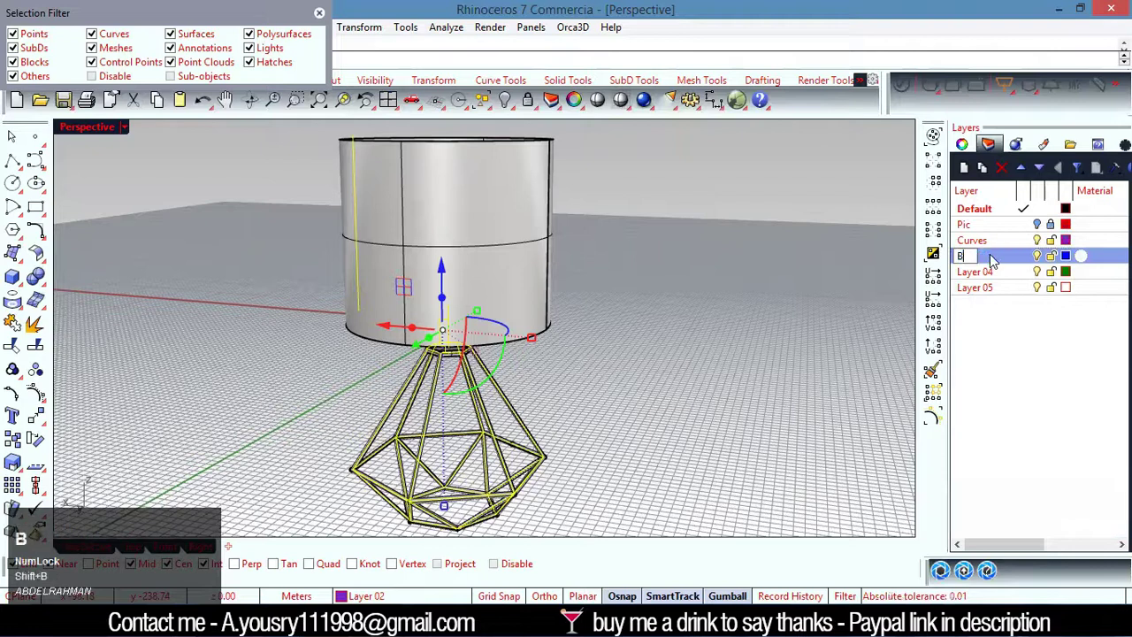
{"action": "type", "text": "od"}
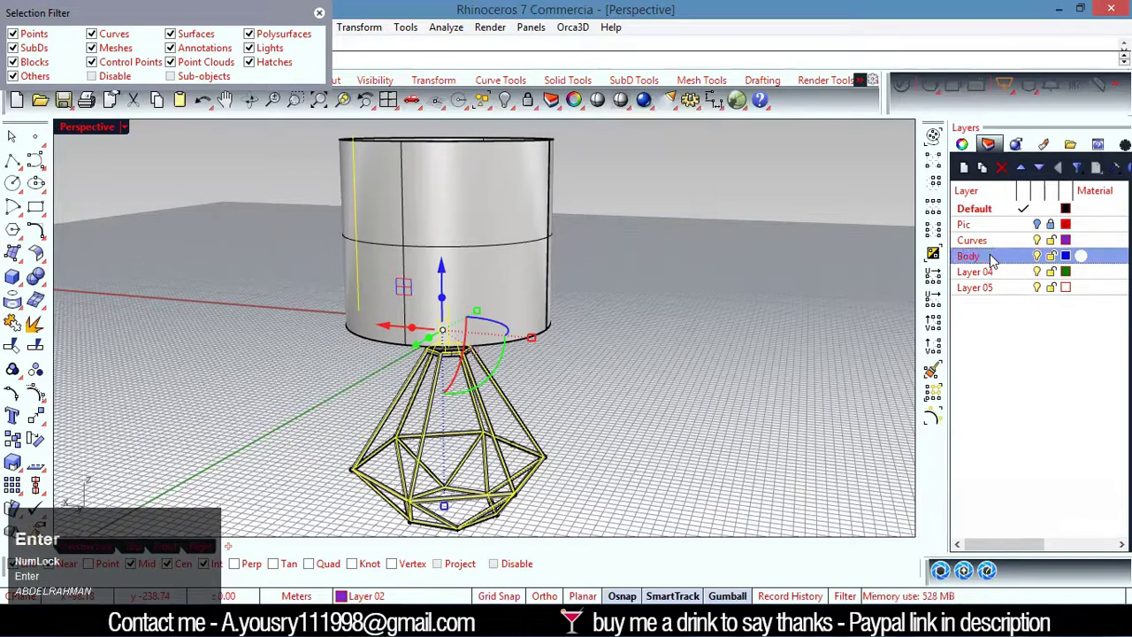
{"action": "left_click", "coordinate": [1041, 244]}
Add two sublayers under Body named Lower and Upper.
{"action": "left_click", "coordinate": [997, 256]}
{"action": "left_click", "coordinate": [985, 258]}
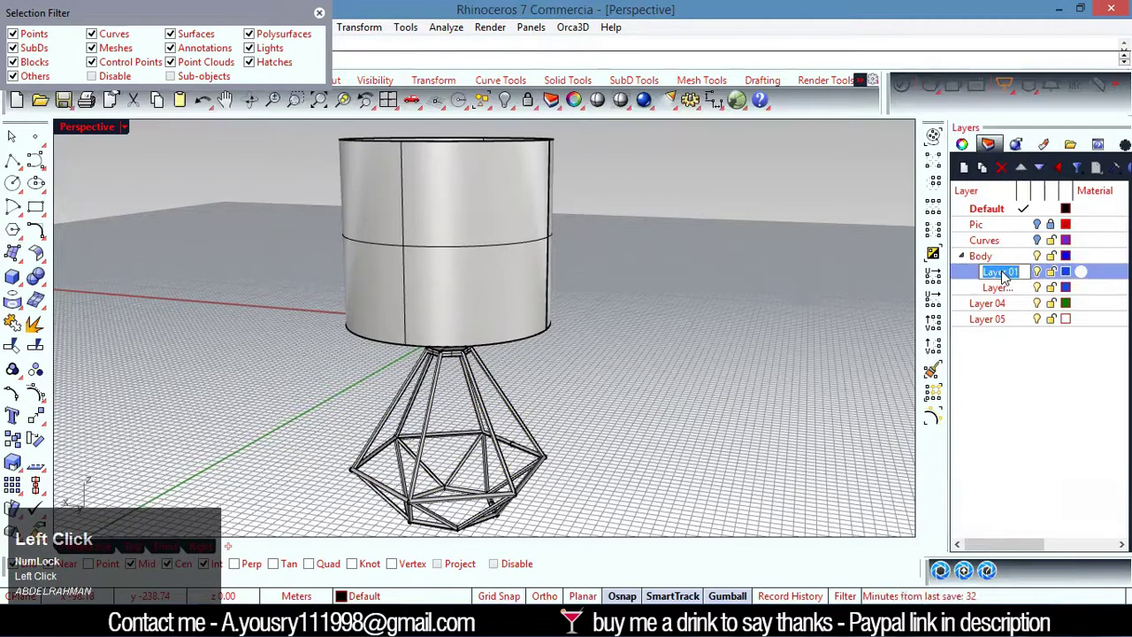
{"action": "type", "text": "ower"}
{"action": "key", "text": "Return"}
{"action": "left_click", "coordinate": [1003, 290]}
{"action": "type", "text": "pper"}
{"action": "key", "text": "Return"}
Set the display to Rendered and select the wire frame base.
{"action": "left_click", "coordinate": [840, 347]}
{"action": "scroll", "scroll_direction": "down", "scroll_amount": 3}
{"action": "left_click", "coordinate": [619, 385]}
{"action": "scroll", "scroll_direction": "up", "scroll_amount": 3}
{"action": "left_click", "coordinate": [674, 363]}
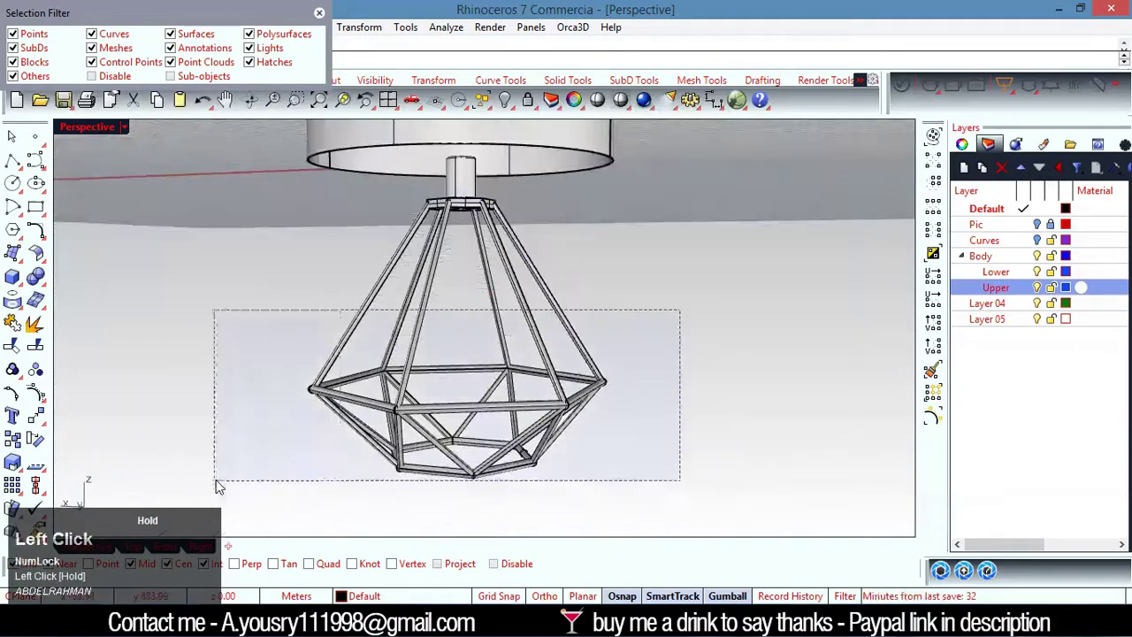
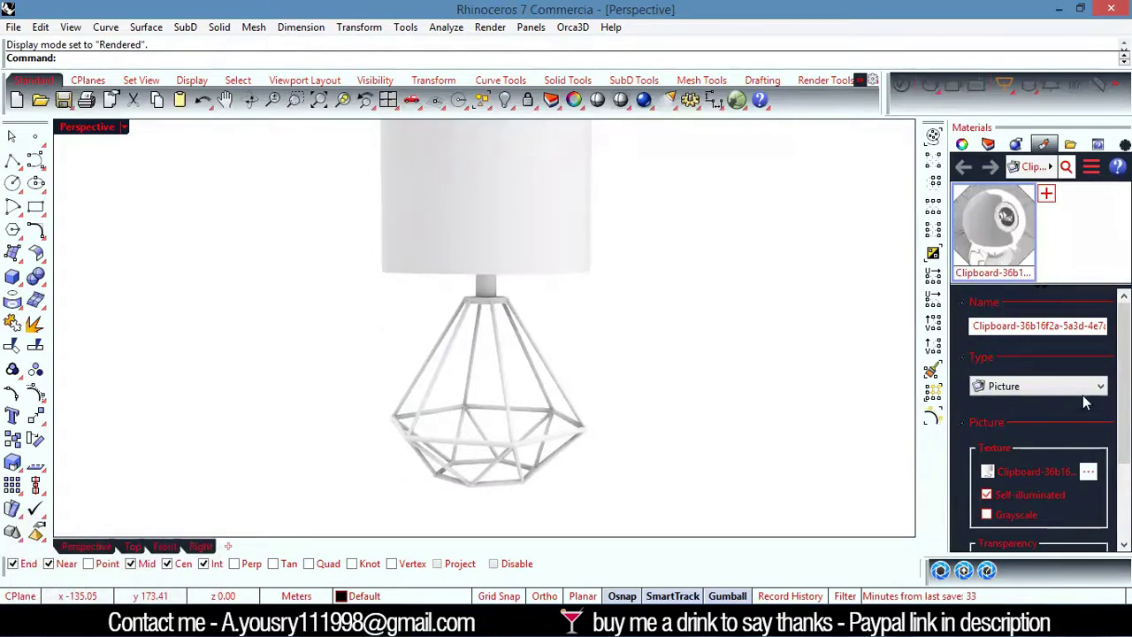
Make the Metal material pale yellow with a higher Polish, then add a new Plaster material.
{"action": "left_click", "coordinate": [1090, 389]}
{"action": "left_click", "coordinate": [1040, 481]}
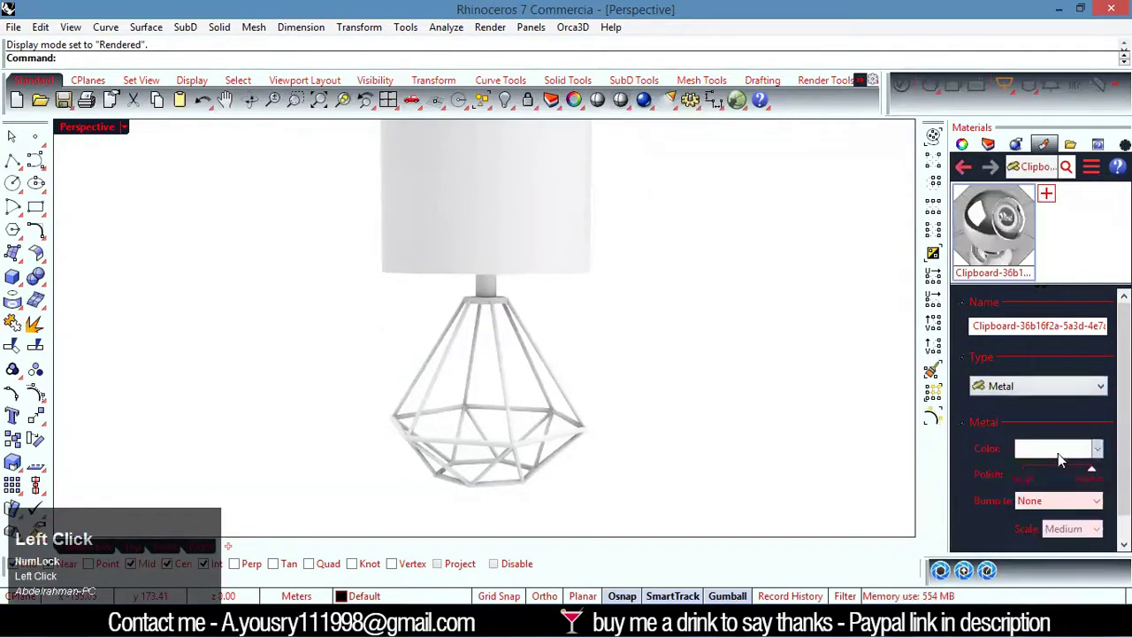
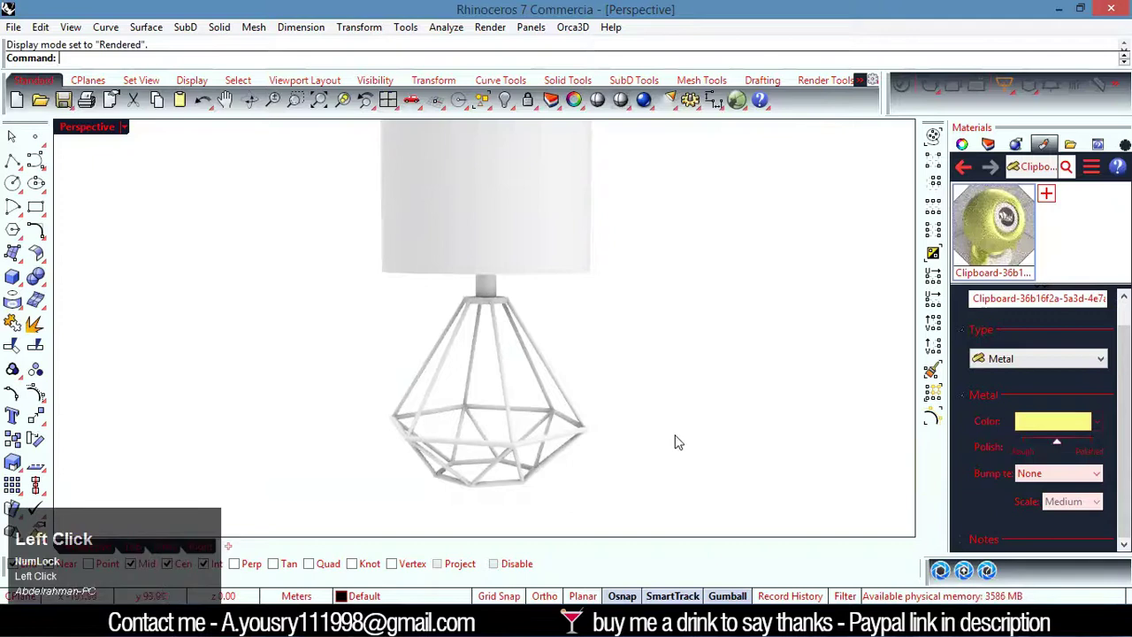
{"action": "left_click_drag", "start_coordinate": [647, 366], "coordinate": [1067, 298]}
{"action": "left_click", "coordinate": [1052, 193]}
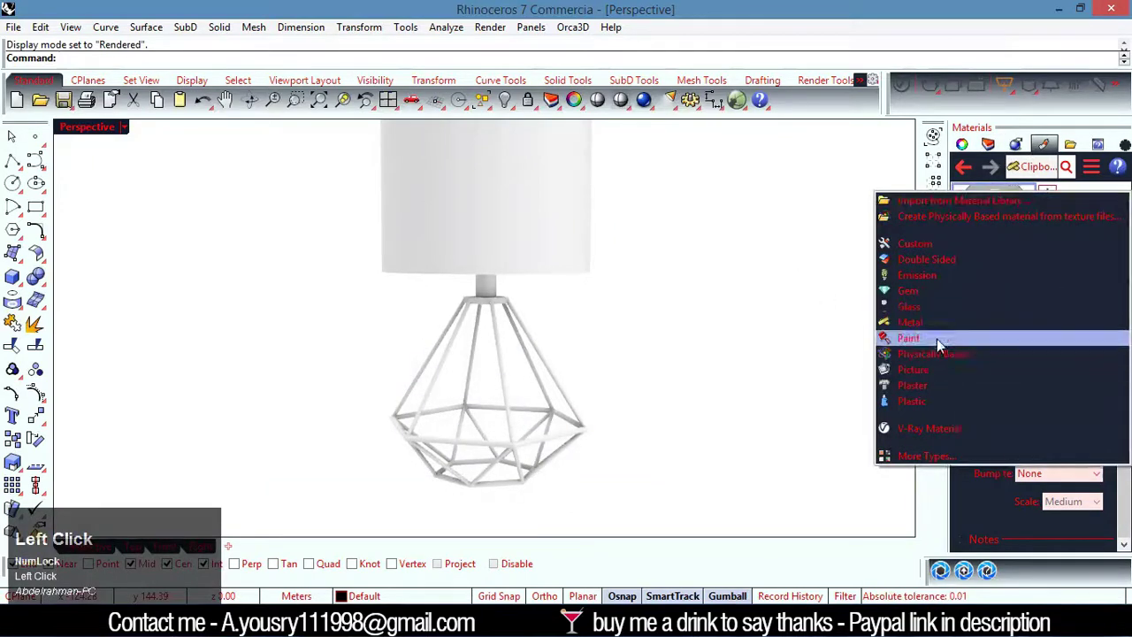
{"action": "left_click", "coordinate": [952, 395]}
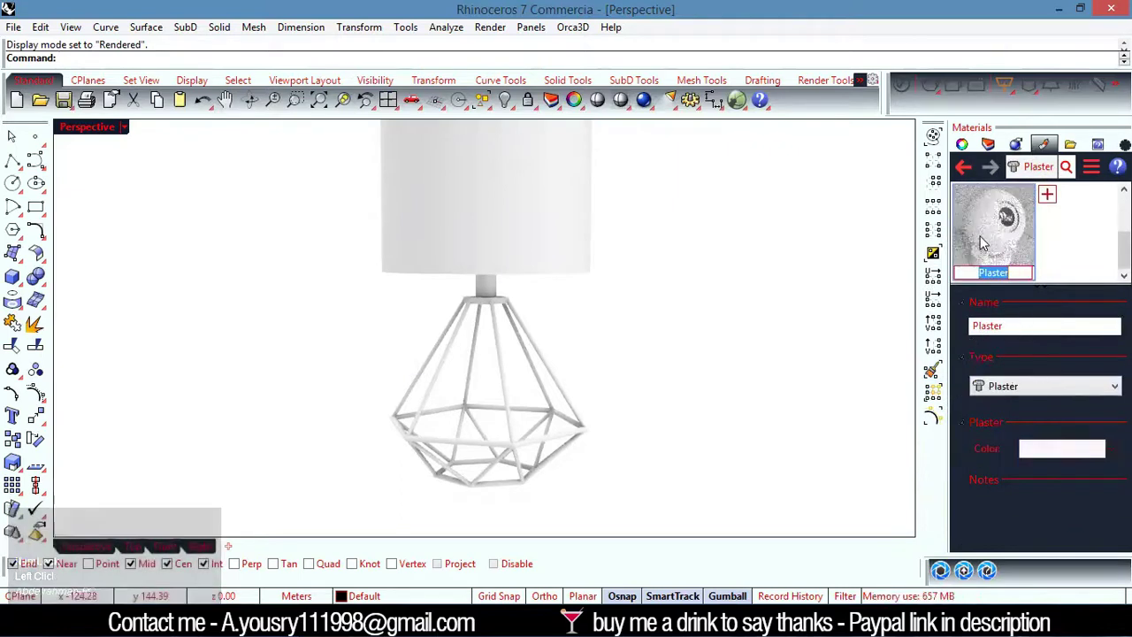
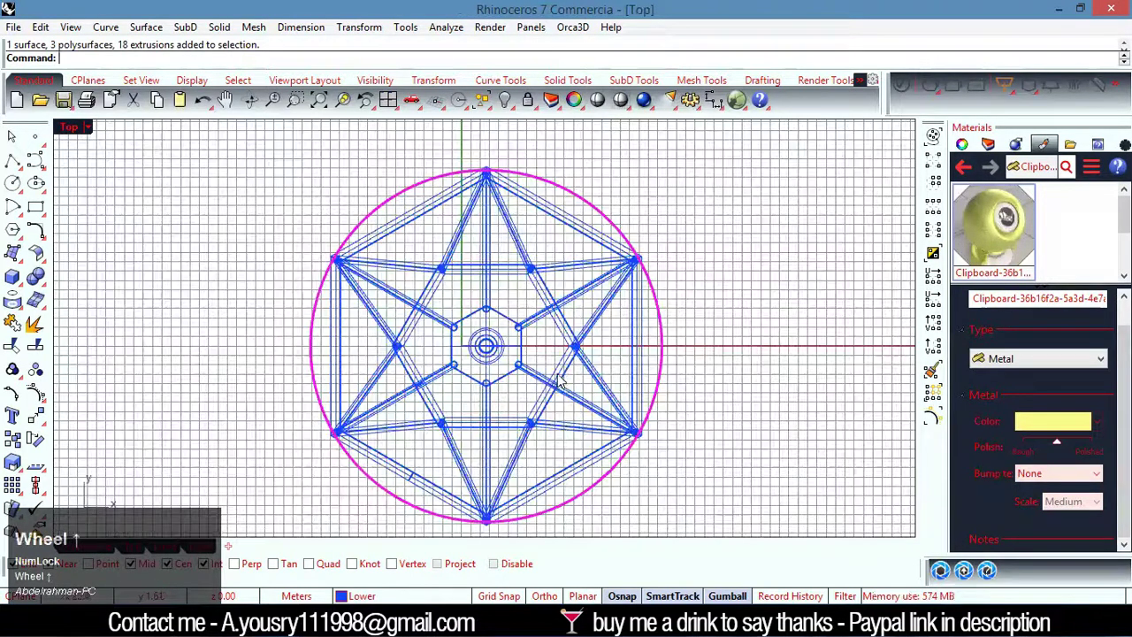
Show the Layers list and draw a radial Line from the origin out to the shade circle in Top view.
{"action": "scroll", "scroll_direction": "up", "scroll_amount": 3}
{"action": "left_click", "coordinate": [992, 156]}
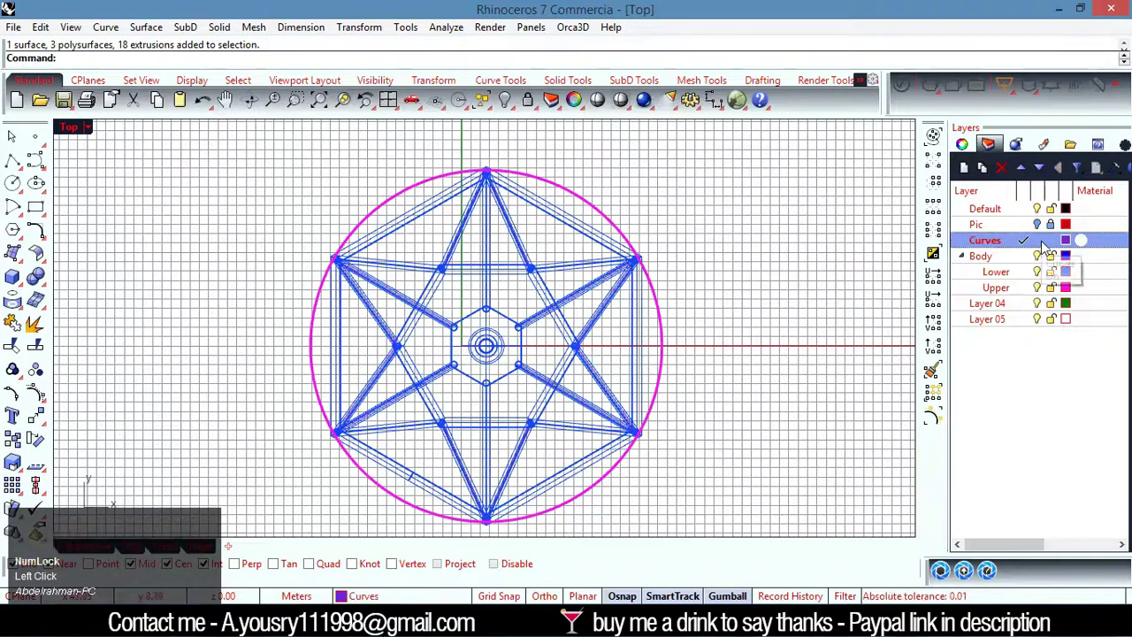
{"action": "key", "text": "l"}
{"action": "key", "text": "Return"}
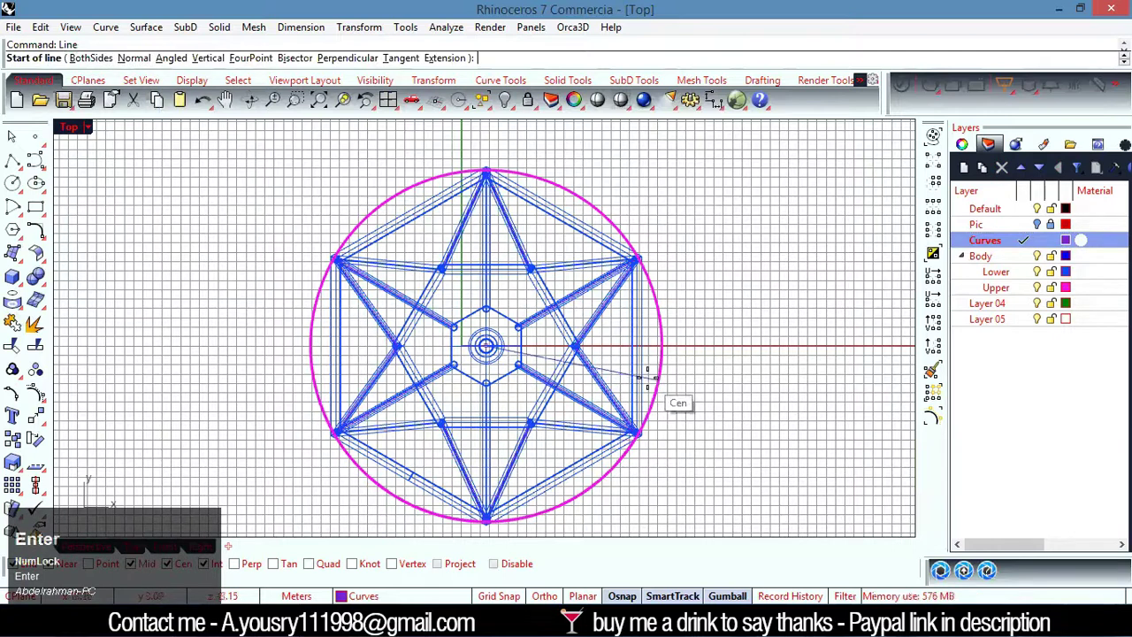
{"action": "key", "text": "Return"}
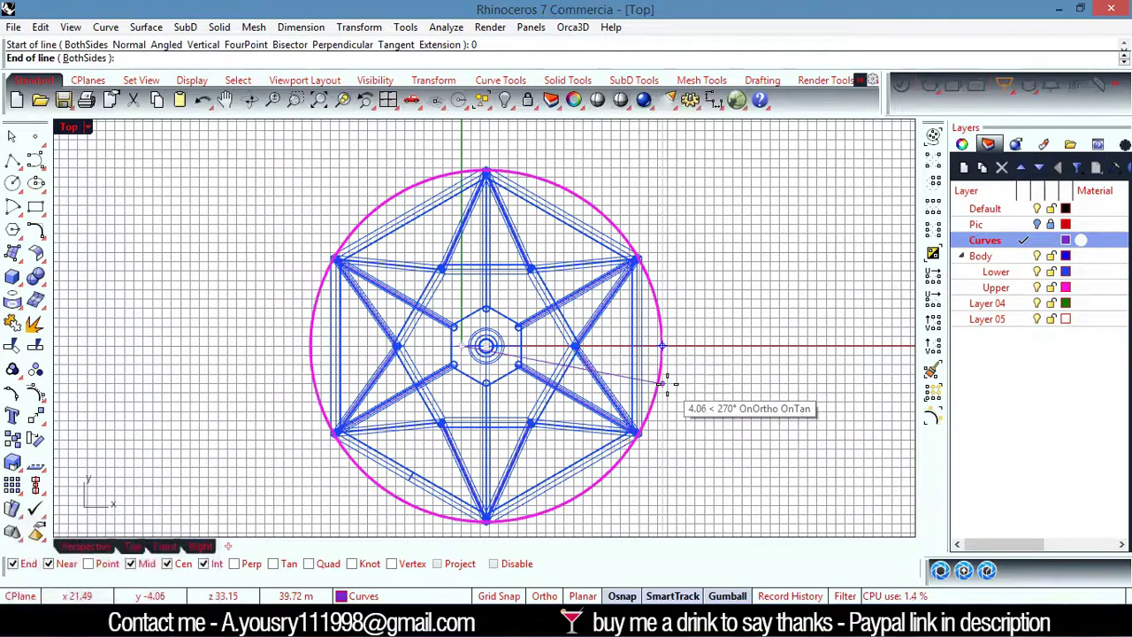
{"action": "scroll", "scroll_direction": "up", "scroll_amount": 3}
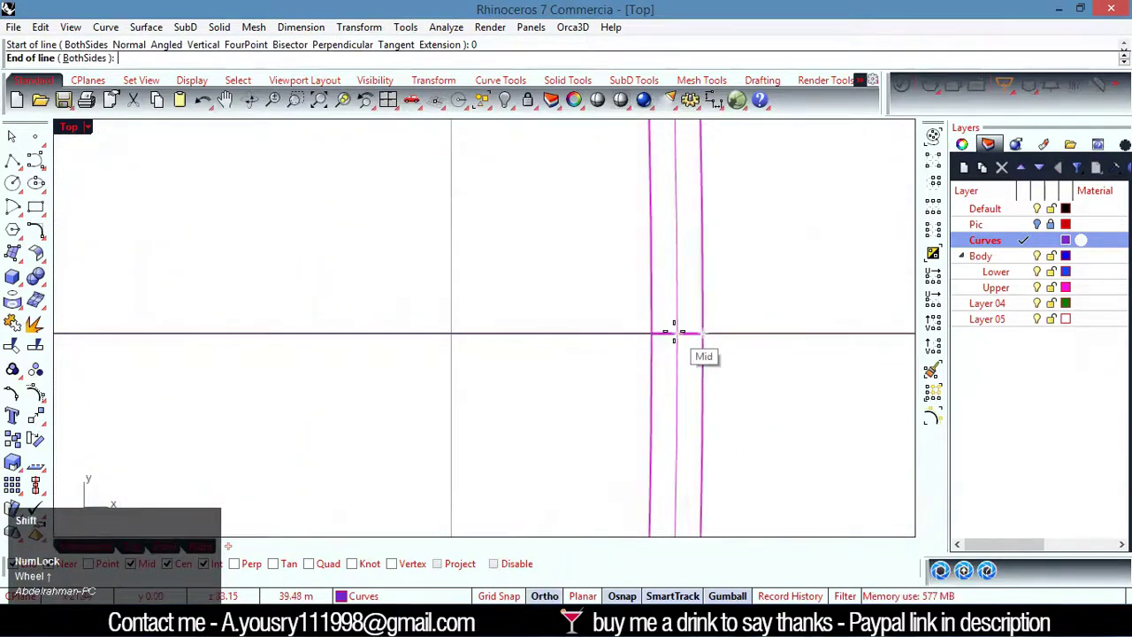
{"action": "left_click", "coordinate": [657, 338]}
Begin an ArrayPolar of the radial line around the lamp's centre.
{"action": "scroll", "scroll_direction": "down", "scroll_amount": 3}
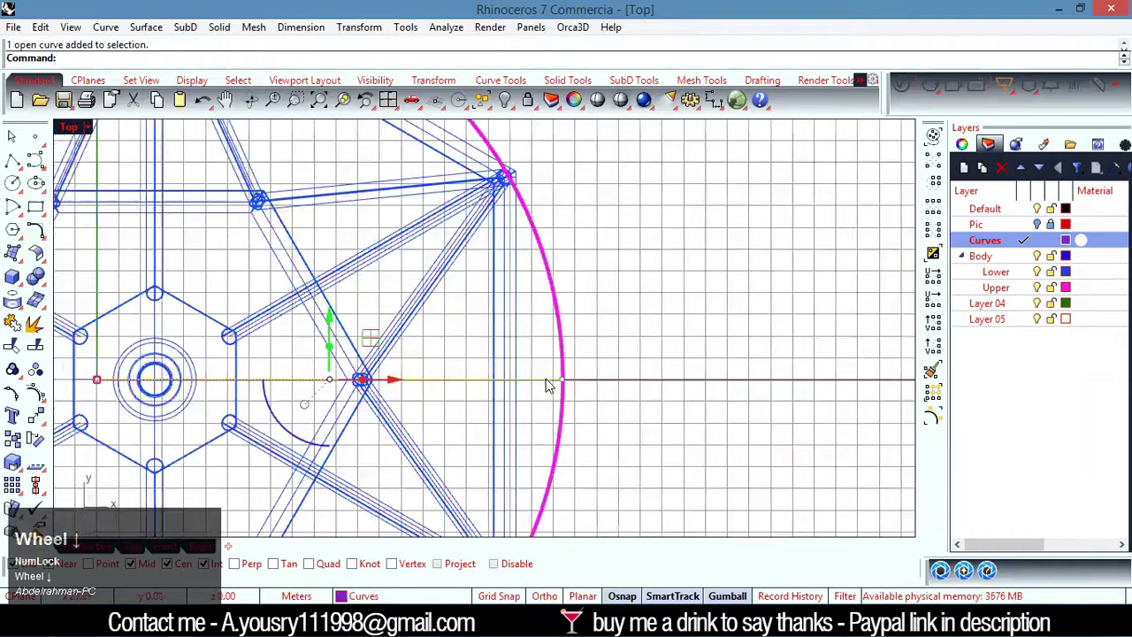
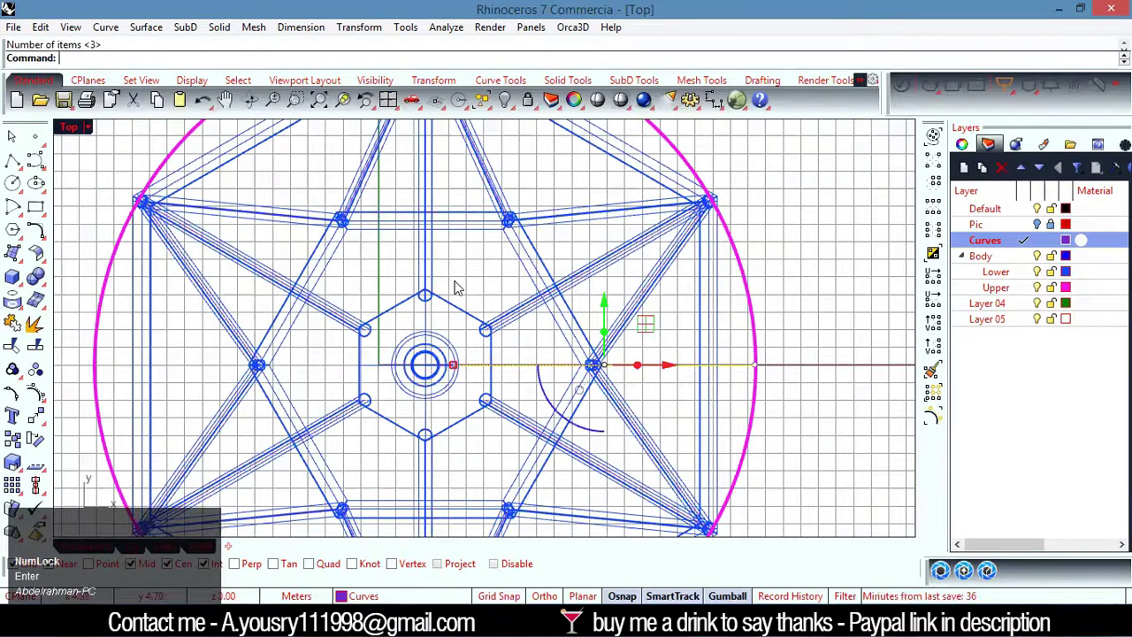
{"action": "right_click", "coordinate": [474, 280]}
{"action": "scroll", "scroll_direction": "up", "scroll_amount": 3}
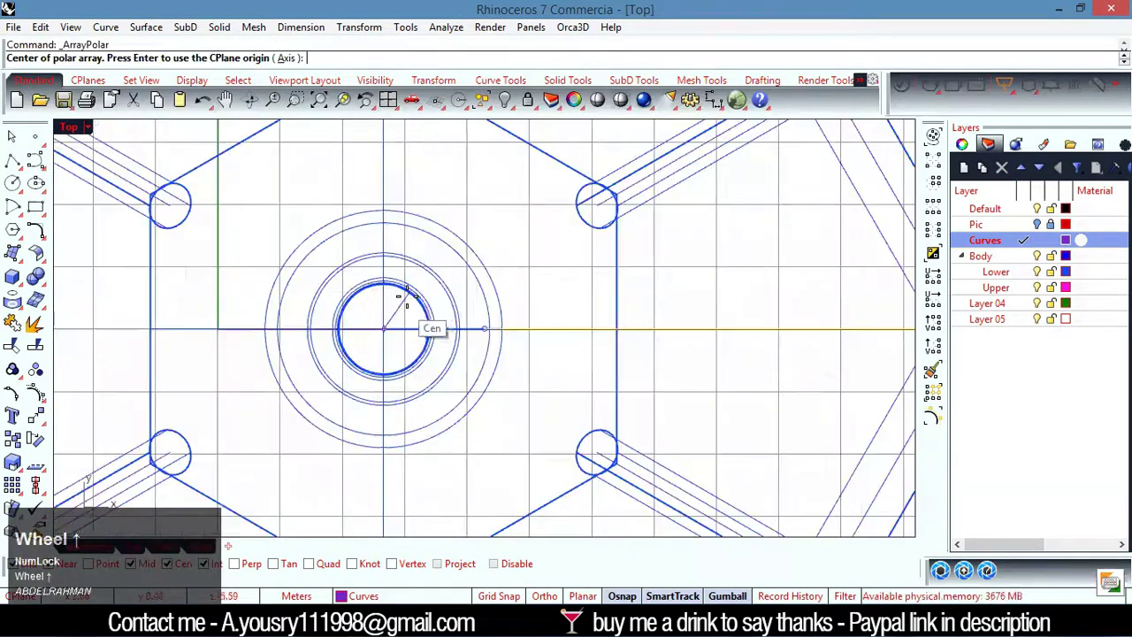
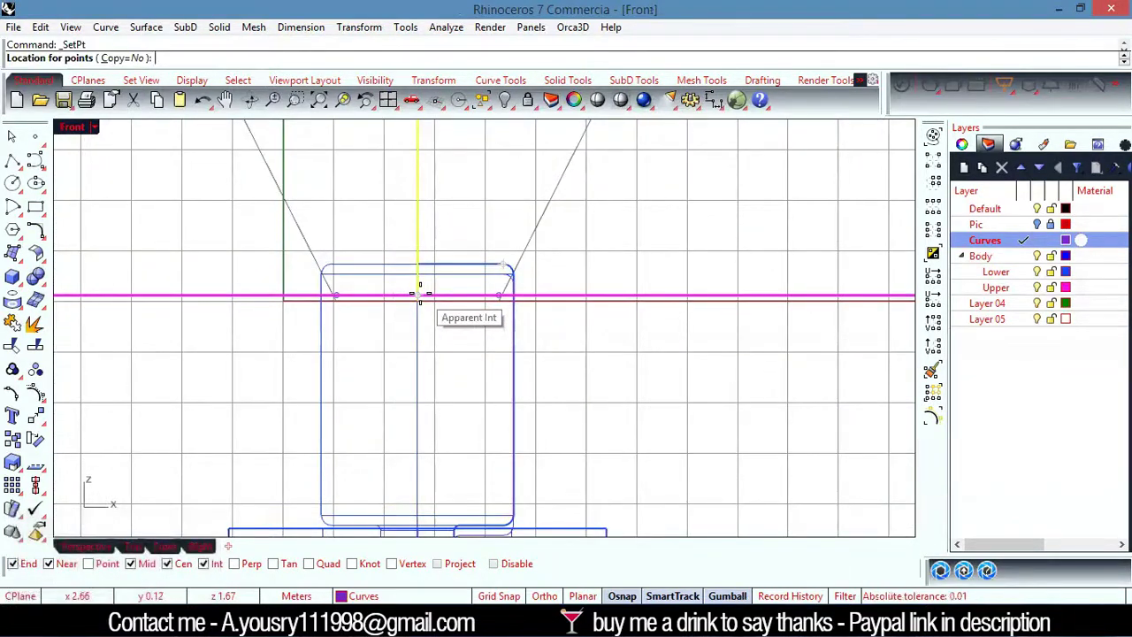
Use SetPt in Front view to put the line's point at the height of the shade rim.
{"action": "key", "text": "alt+Num_Lock"}
{"action": "scroll", "scroll_direction": "up", "scroll_amount": 3}
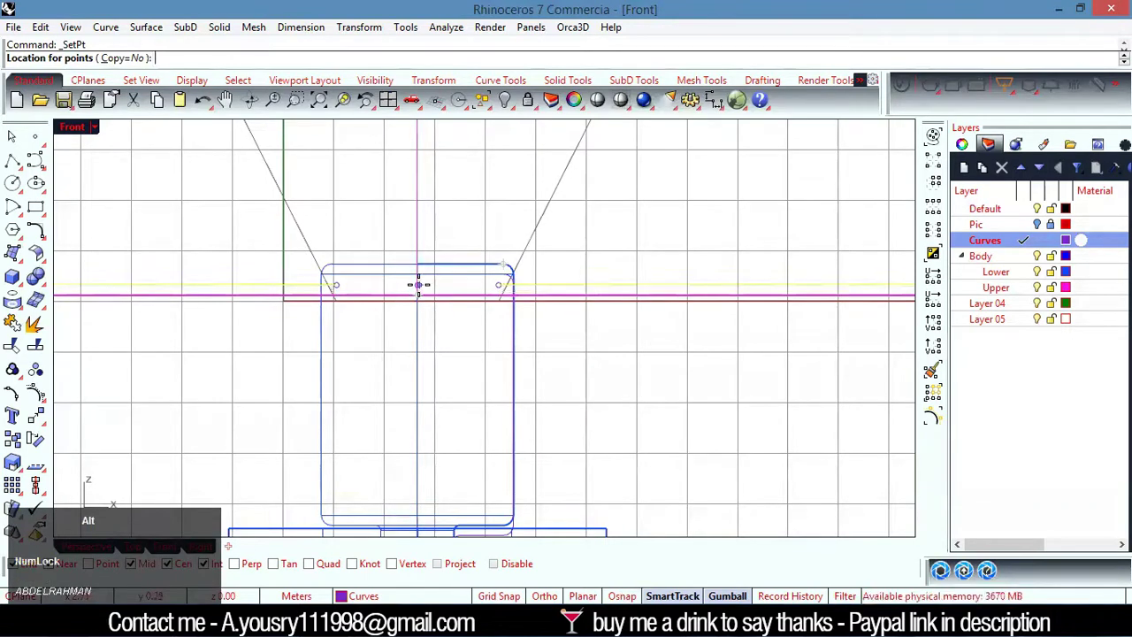
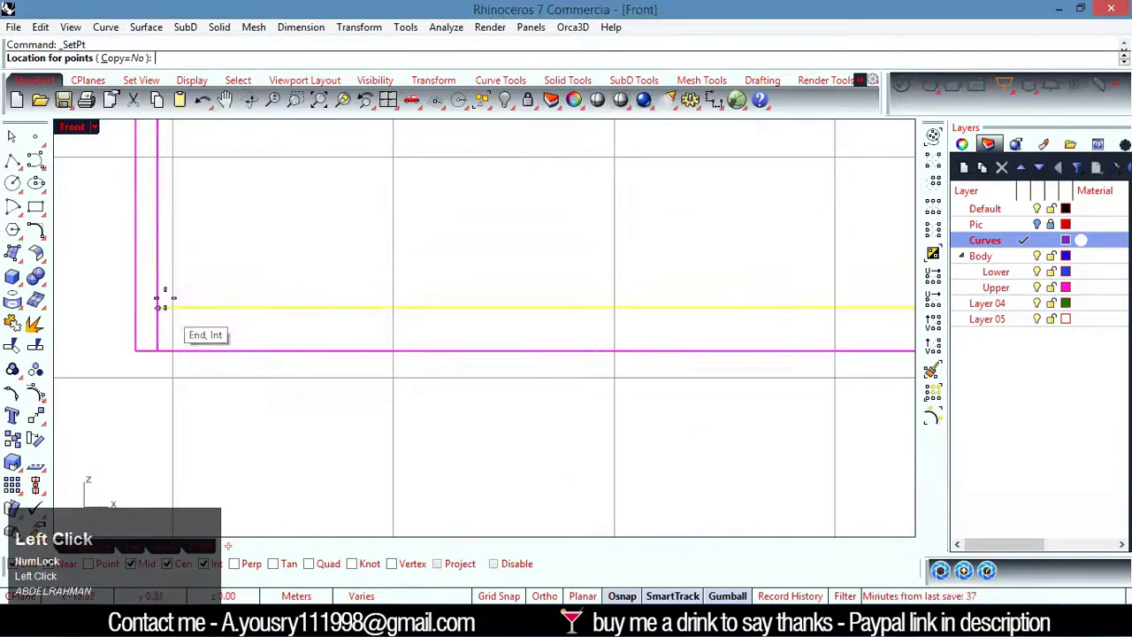
{"action": "scroll", "scroll_direction": "down", "scroll_amount": 3}
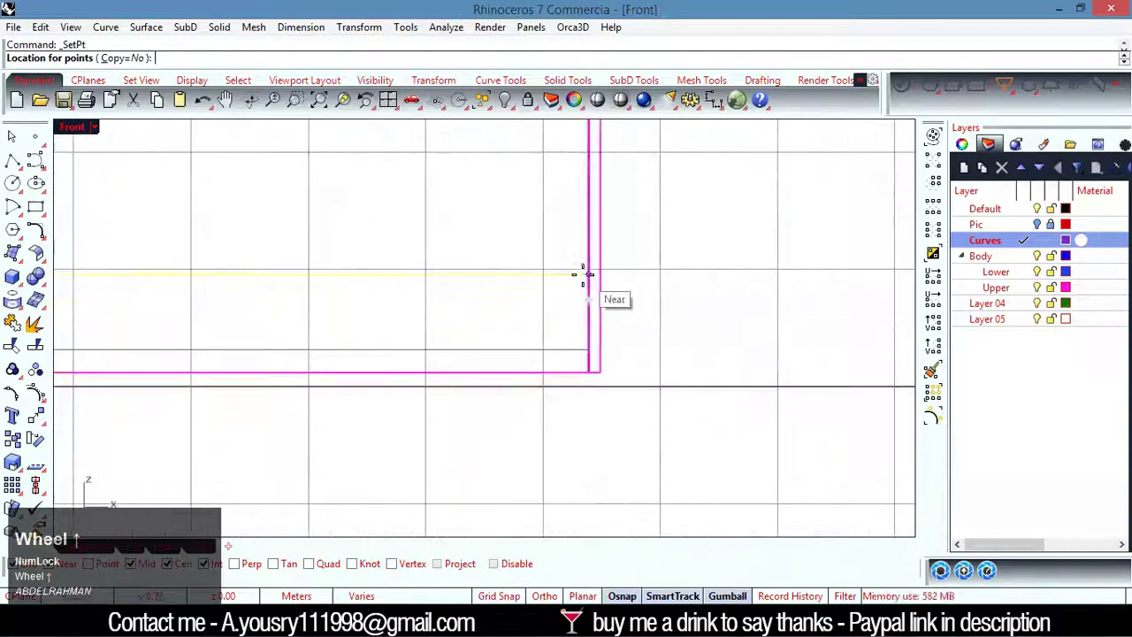
{"action": "scroll", "scroll_direction": "up", "scroll_amount": 3}
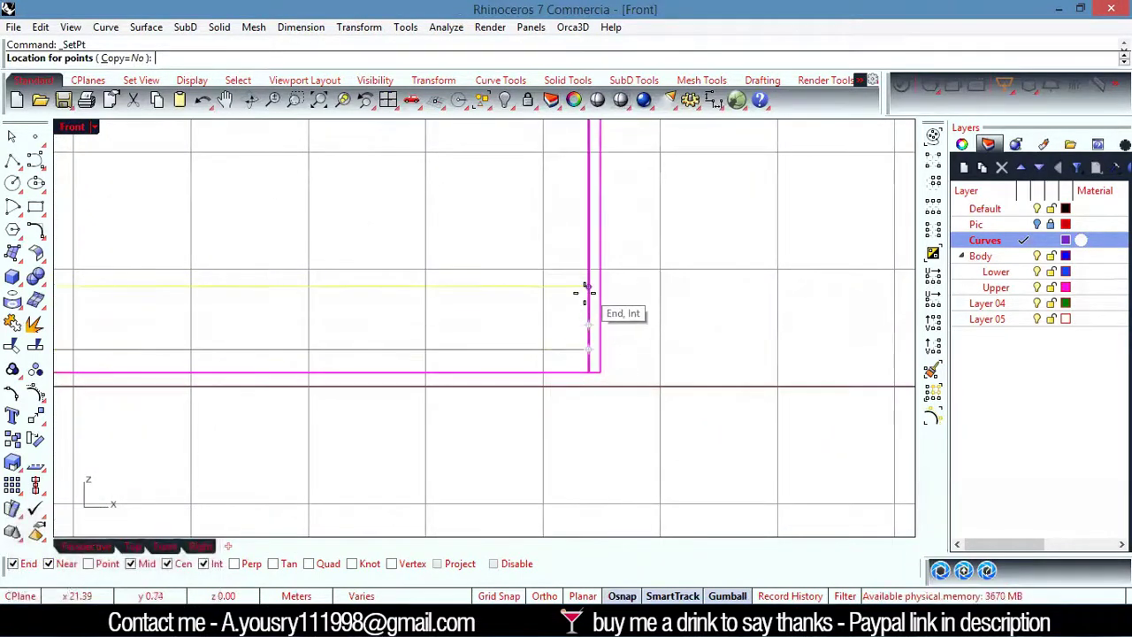
{"action": "left_click", "coordinate": [591, 302]}
{"action": "scroll", "scroll_direction": "down", "scroll_amount": 3}
{"action": "scroll", "scroll_direction": "up", "scroll_amount": 3}
Move the radial line's end with the gumball to the shade's corner.
{"action": "left_click", "coordinate": [485, 287]}
{"action": "scroll", "scroll_direction": "down", "scroll_amount": 3}
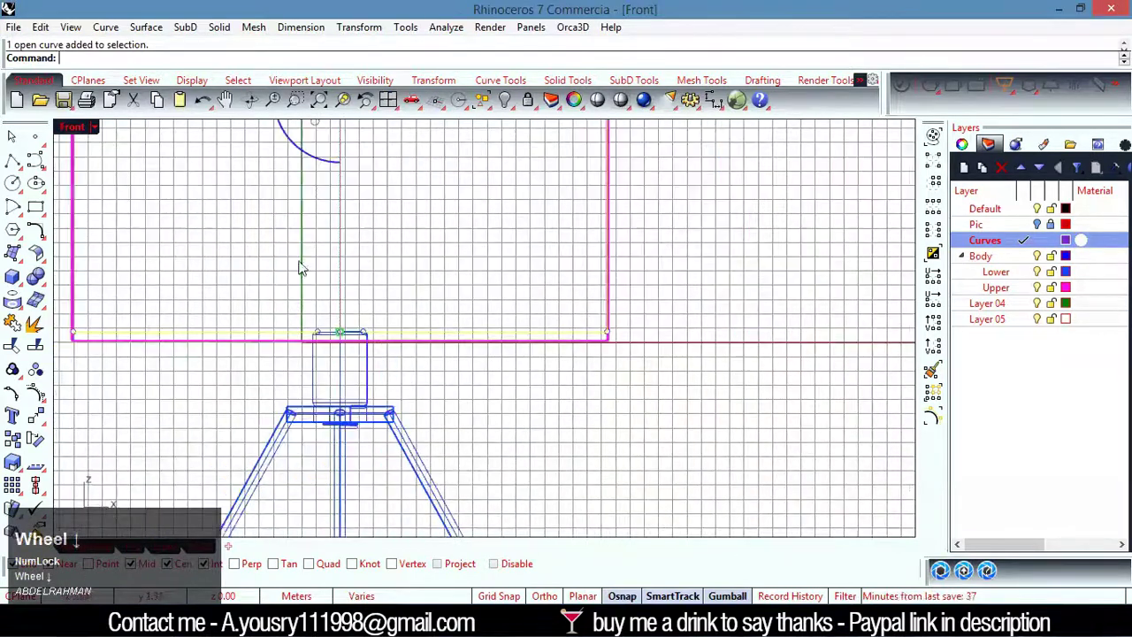
{"action": "scroll", "scroll_direction": "up", "scroll_amount": 3}
{"action": "left_click", "coordinate": [386, 155]}
{"action": "scroll", "scroll_direction": "up", "scroll_amount": 3}
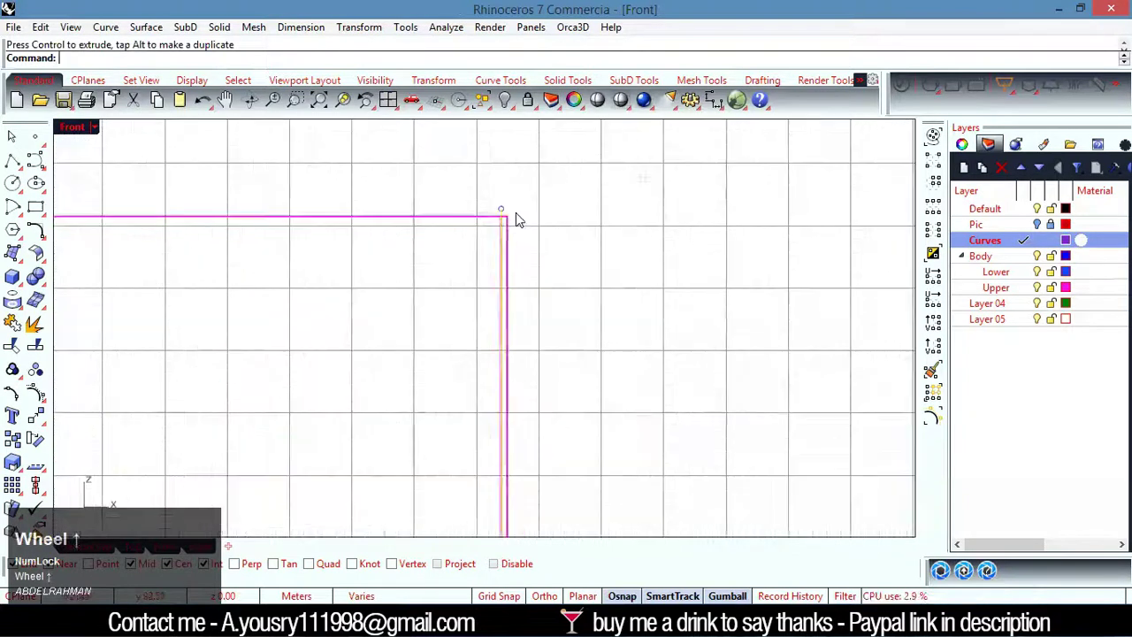
{"action": "left_click_drag", "start_coordinate": [421, 315], "coordinate": [602, 337]}
{"action": "scroll", "scroll_direction": "down", "scroll_amount": 3}
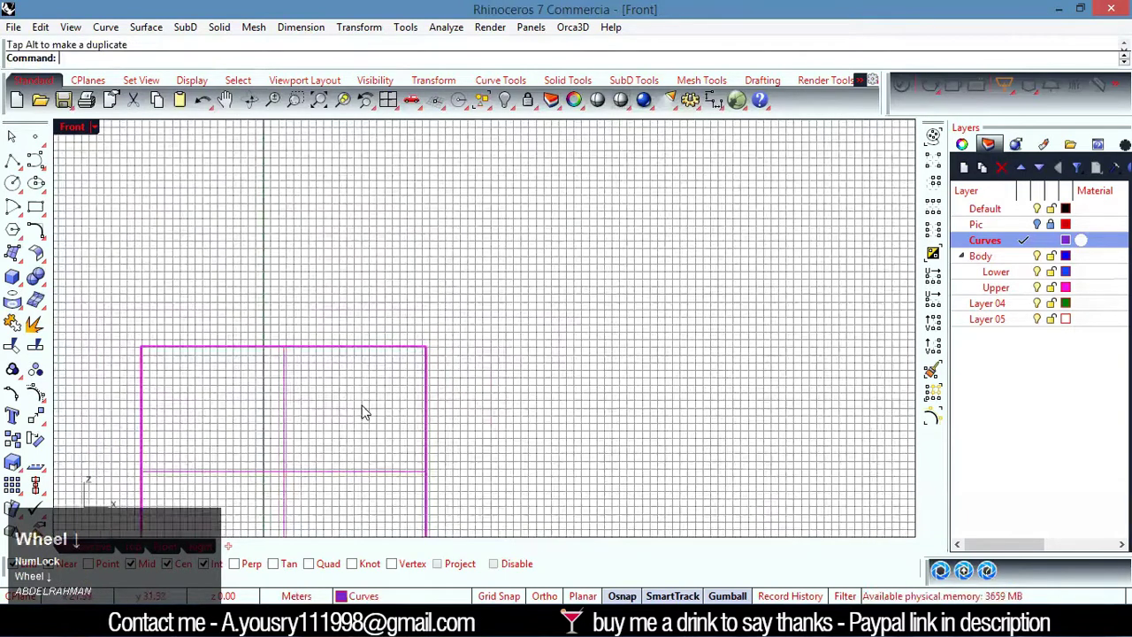
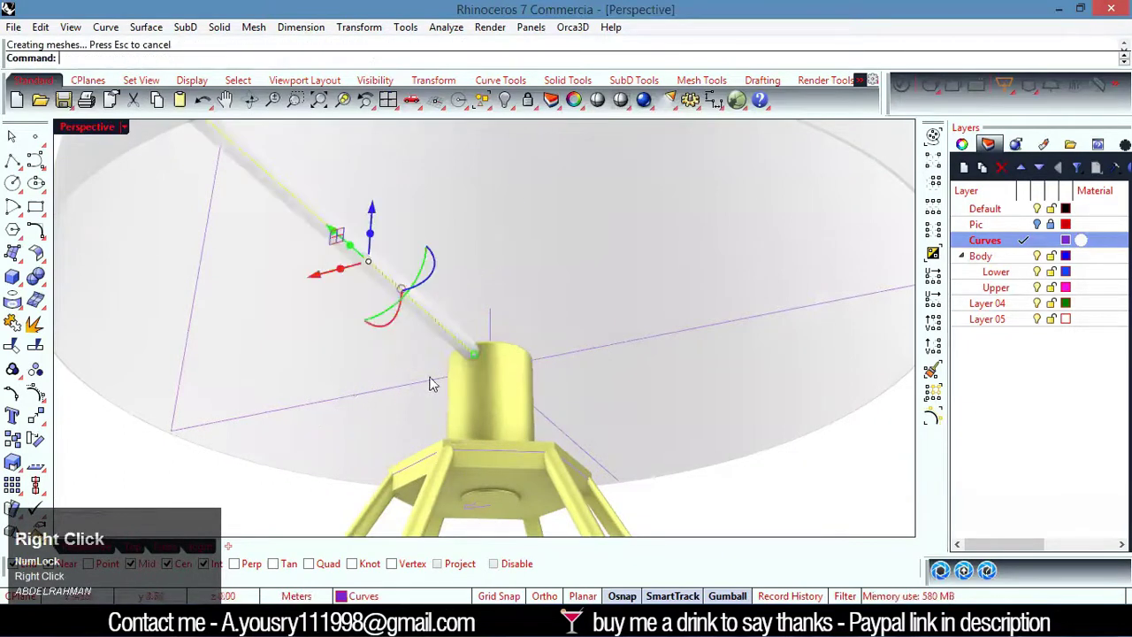
{"action": "scroll", "scroll_direction": "up", "scroll_amount": 3}
{"action": "right_click", "coordinate": [518, 321]}
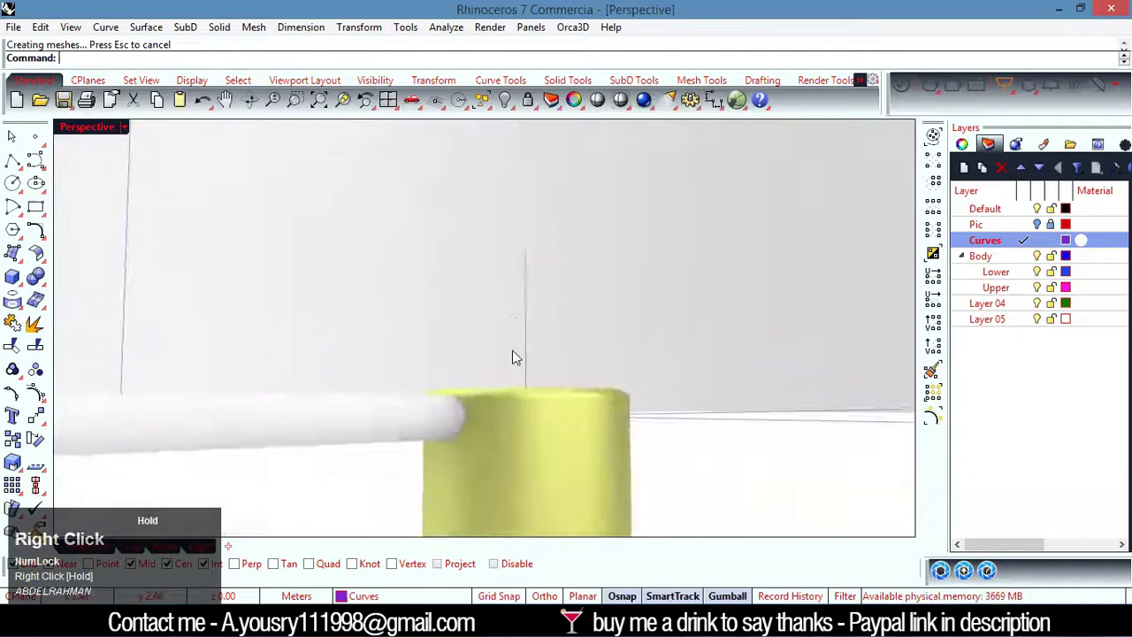
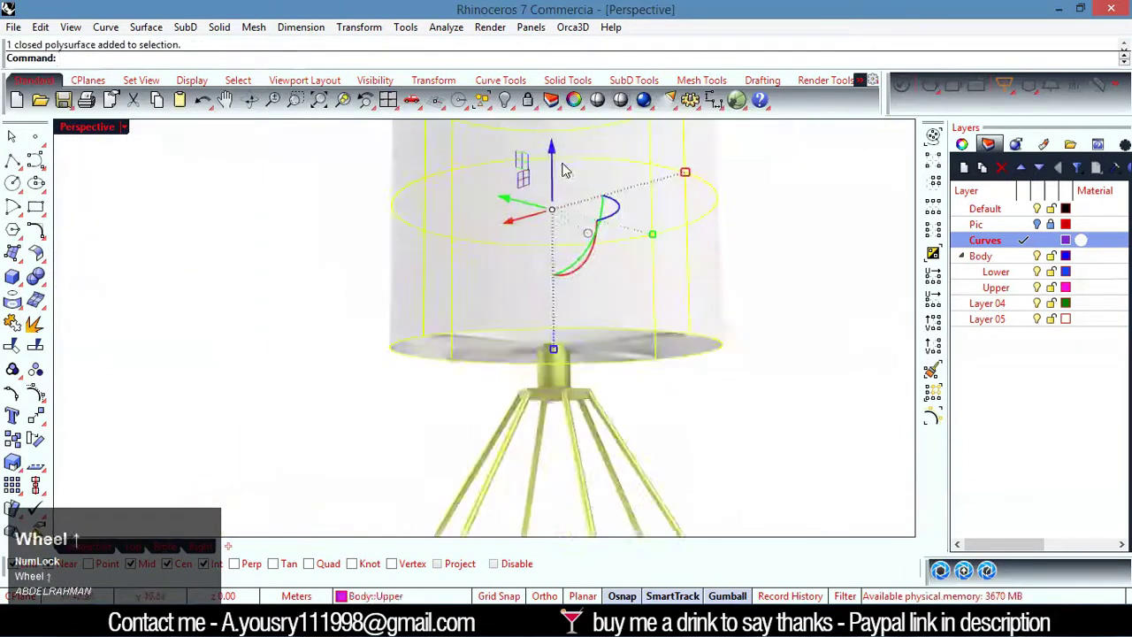
{"action": "left_click", "coordinate": [555, 147]}
{"action": "scroll", "scroll_direction": "up", "scroll_amount": 3}
{"action": "right_click", "coordinate": [352, 388]}
{"action": "scroll", "scroll_direction": "up", "scroll_amount": 3}
{"action": "left_click", "coordinate": [271, 229]}
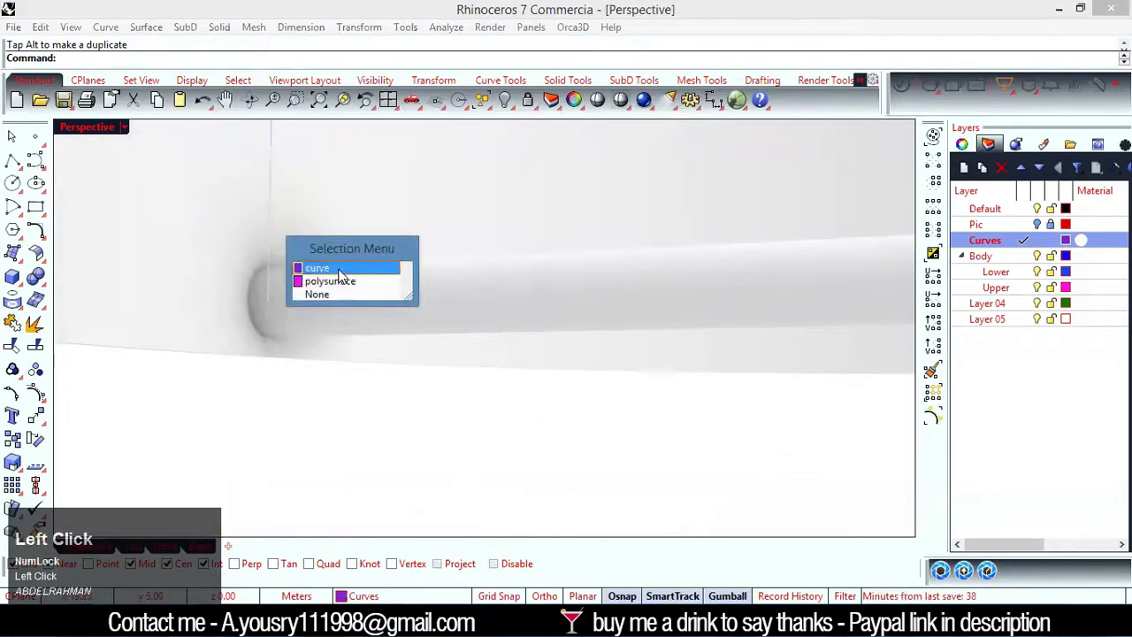
Turn the spoke line into a round rod and inspect it around the shade.
{"action": "right_click", "coordinate": [403, 438]}
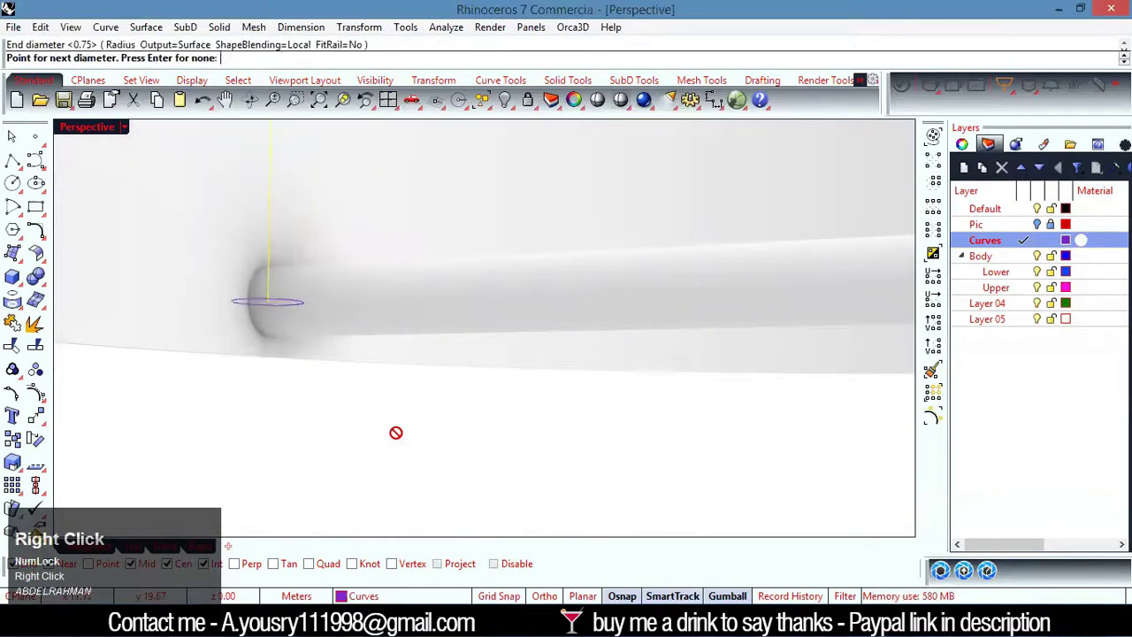
{"action": "scroll", "scroll_direction": "down", "scroll_amount": 3}
{"action": "left_click_drag", "start_coordinate": [343, 344], "coordinate": [297, 338]}
{"action": "scroll", "scroll_direction": "down", "scroll_amount": 3}
{"action": "left_click", "coordinate": [358, 292]}
{"action": "scroll", "scroll_direction": "down", "scroll_amount": 3}
{"action": "right_click", "coordinate": [651, 267]}
{"action": "left_click_drag", "start_coordinate": [680, 215], "coordinate": [323, 365]}
{"action": "right_click", "coordinate": [323, 365]}
{"action": "scroll", "scroll_direction": "up", "scroll_amount": 3}
{"action": "right_click", "coordinate": [296, 292]}
{"action": "scroll", "scroll_direction": "down", "scroll_amount": 3}
{"action": "right_click", "coordinate": [296, 302]}
{"action": "scroll", "scroll_direction": "up", "scroll_amount": 3}
Delete the leftover object near the spoke and Join the two curves into one open curve.
{"action": "left_click", "coordinate": [276, 314]}
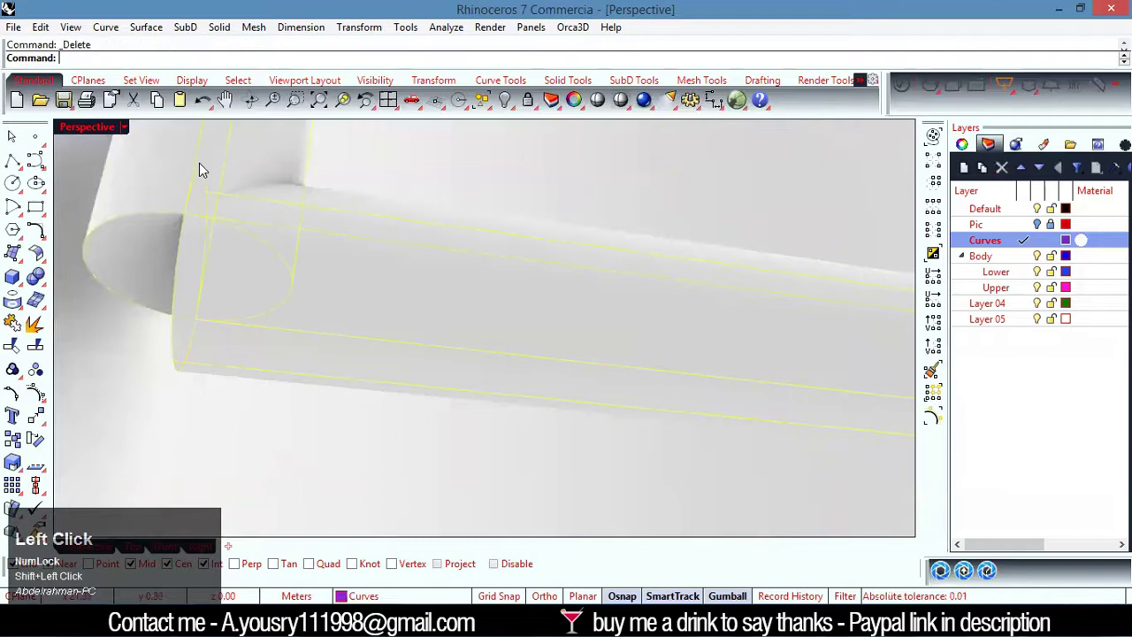
{"action": "right_click", "coordinate": [263, 326]}
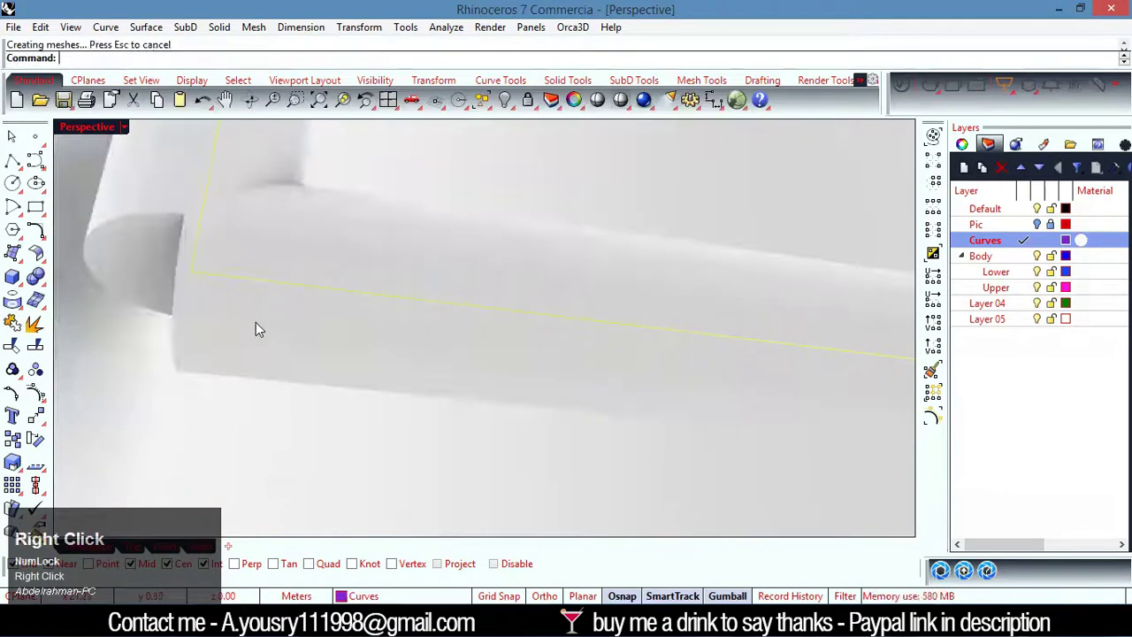
{"action": "key", "text": "ctrl+z"}
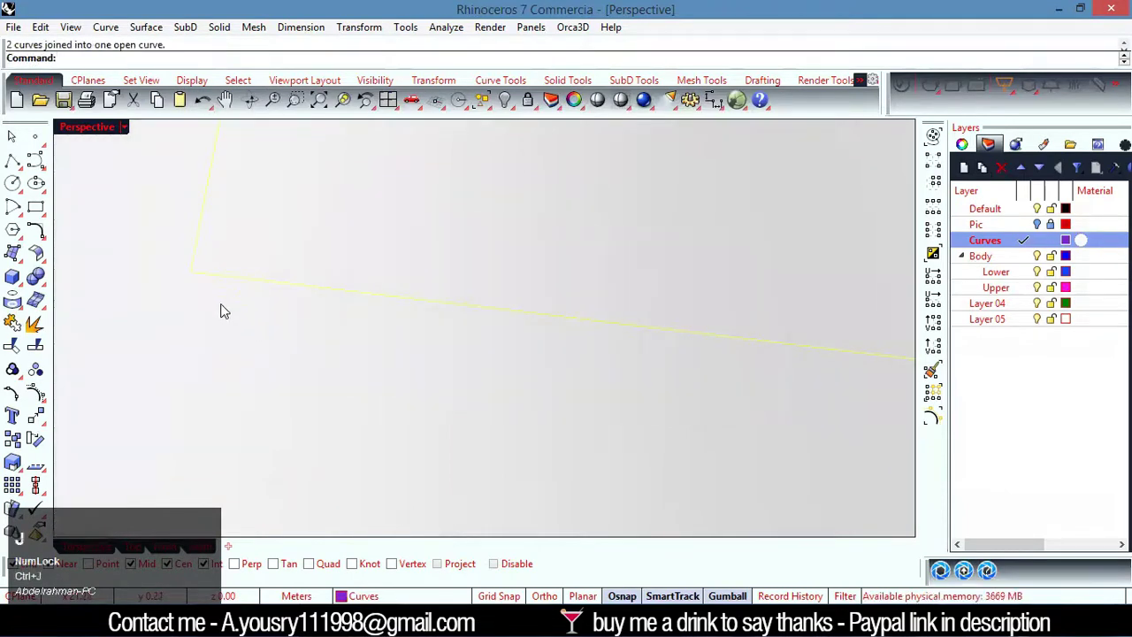
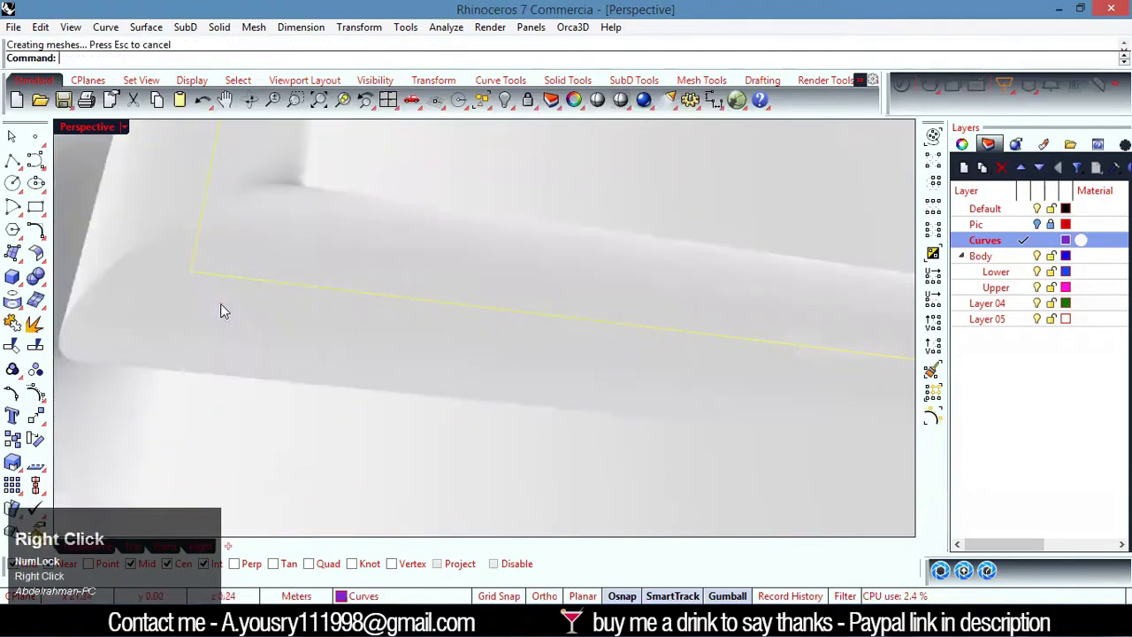
{"action": "scroll", "scroll_direction": "down", "scroll_amount": 3}
{"action": "scroll", "scroll_direction": "up", "scroll_amount": 3}
{"action": "double_click", "coordinate": [417, 285]}
{"action": "right_click", "coordinate": [371, 359]}
Orbit beneath the shade and pick the spoke running from the stem to the shade edge.
{"action": "left_click", "coordinate": [113, 265]}
{"action": "scroll", "scroll_direction": "down", "scroll_amount": 3}
{"action": "left_click", "coordinate": [117, 219]}
{"action": "scroll", "scroll_direction": "down", "scroll_amount": 3}
{"action": "right_click", "coordinate": [195, 353]}
{"action": "scroll", "scroll_direction": "down", "scroll_amount": 3}
{"action": "left_click", "coordinate": [496, 381]}
{"action": "scroll", "scroll_direction": "up", "scroll_amount": 3}
{"action": "right_click", "coordinate": [270, 312]}
{"action": "left_click_drag", "start_coordinate": [586, 314], "coordinate": [583, 356]}
{"action": "scroll", "scroll_direction": "up", "scroll_amount": 3}
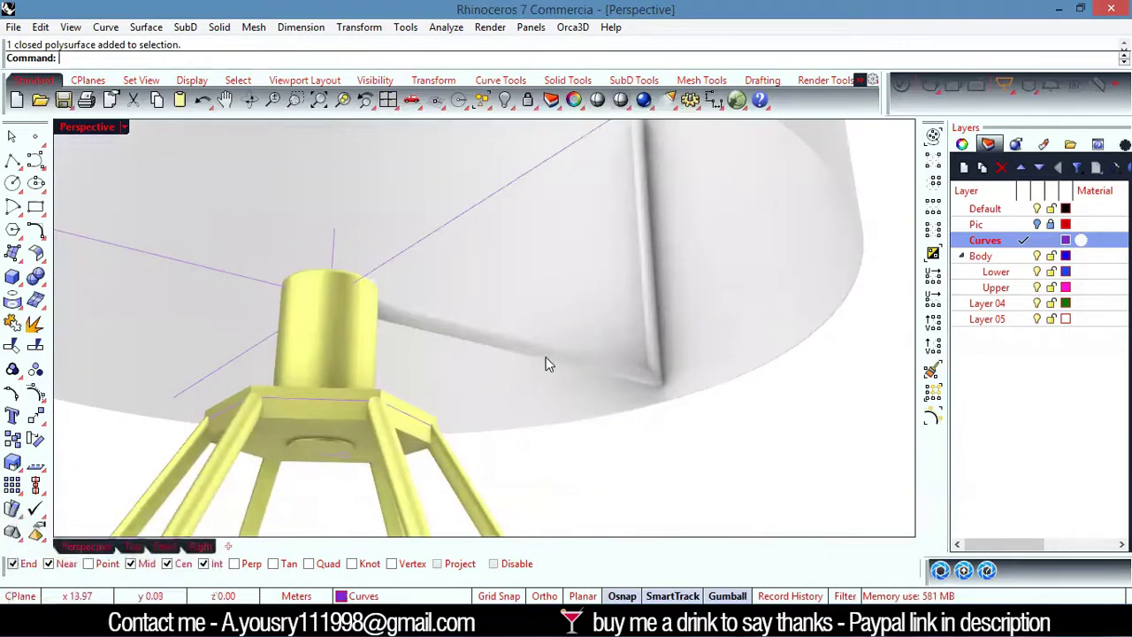
{"action": "left_click", "coordinate": [550, 363]}
ArrayPolar the spoke about the origin with 3 items over 360°, then show Shaded display.
{"action": "left_click", "coordinate": [26, 496]}
{"action": "scroll", "scroll_direction": "down", "scroll_amount": 3}
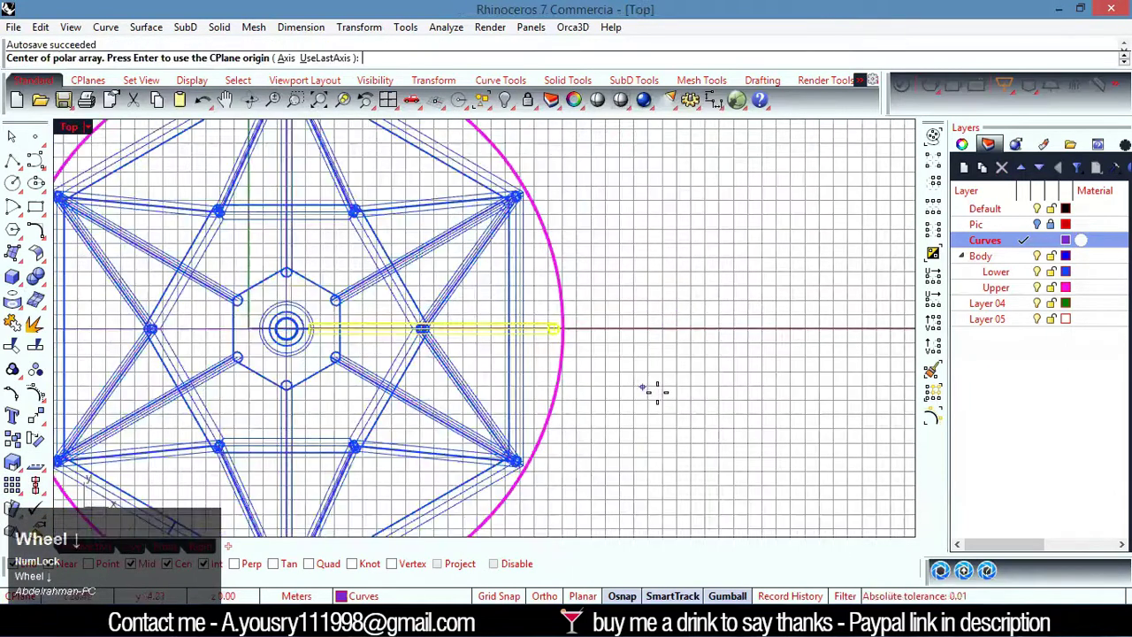
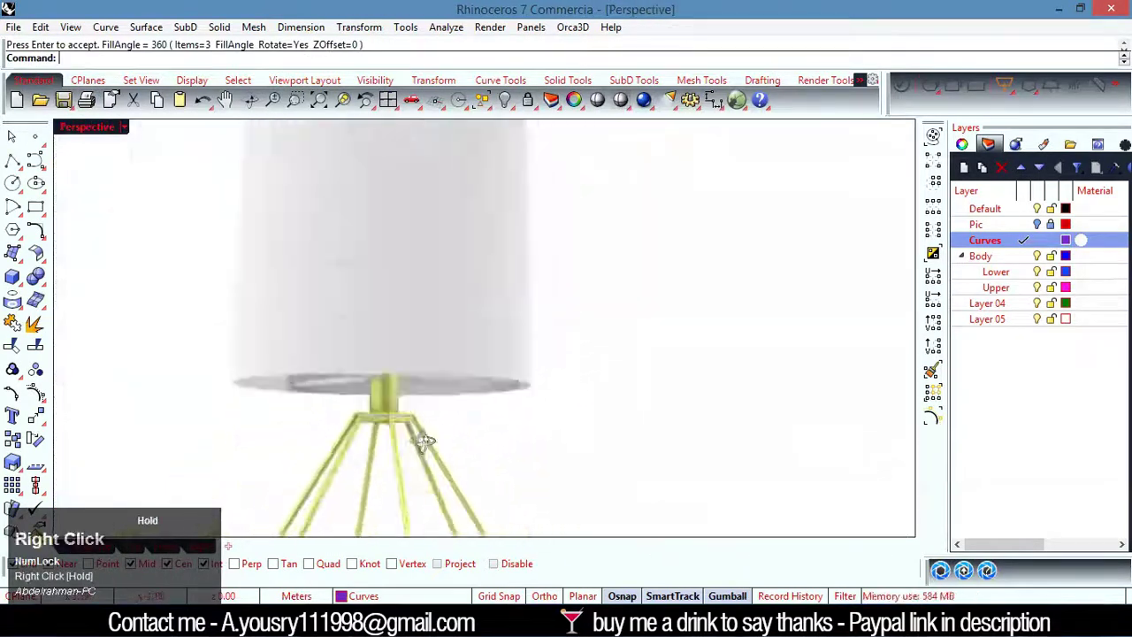
{"action": "scroll", "scroll_direction": "up", "scroll_amount": 3}
{"action": "right_click", "coordinate": [417, 305]}
{"action": "scroll", "scroll_direction": "up", "scroll_amount": 3}
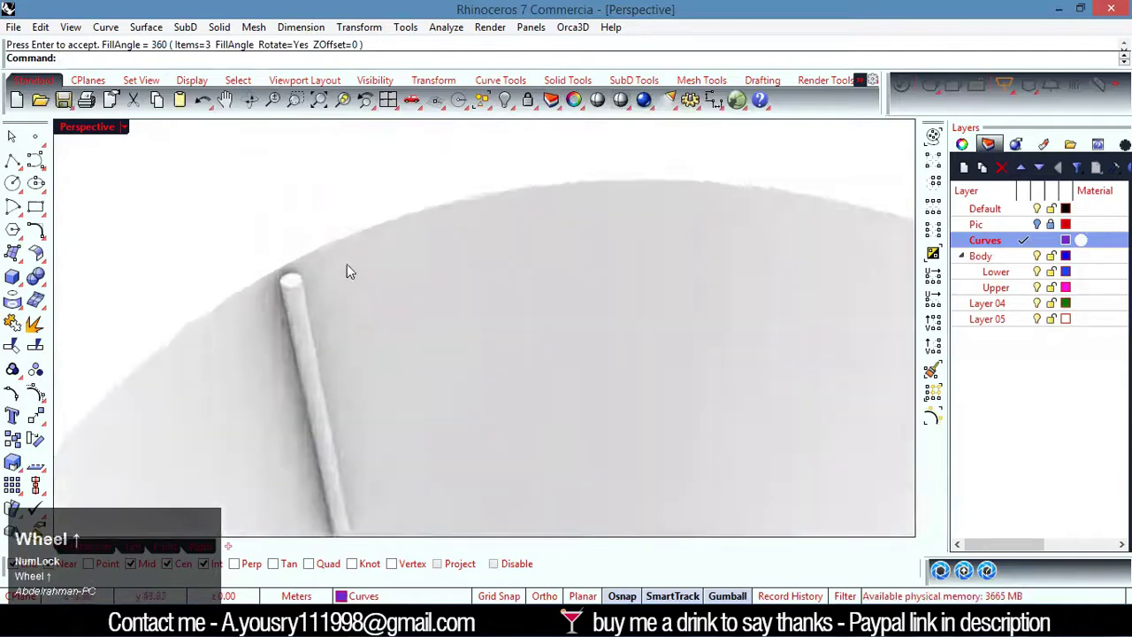
{"action": "key", "text": "ctrl+alt+s"}
{"action": "scroll", "scroll_direction": "up", "scroll_amount": 3}
Select the shade's rim edge and duplicate it as a curve with DupBorder.
{"action": "left_click", "coordinate": [239, 245]}
{"action": "scroll", "scroll_direction": "down", "scroll_amount": 3}
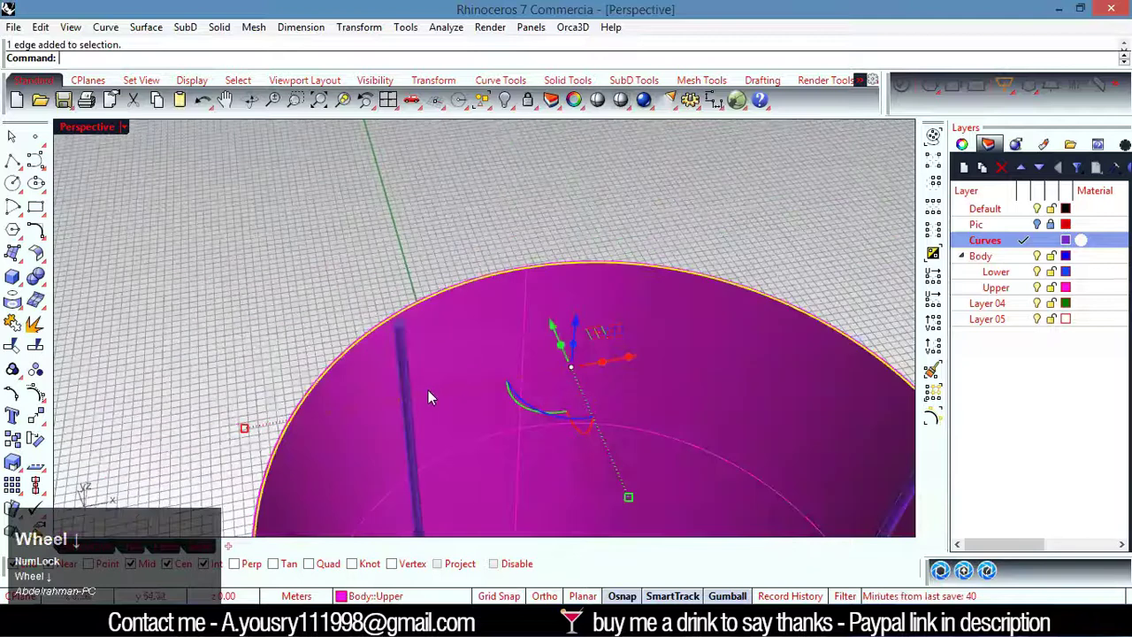
{"action": "scroll", "scroll_direction": "up", "scroll_amount": 3}
{"action": "left_click", "coordinate": [230, 357]}
{"action": "scroll", "scroll_direction": "down", "scroll_amount": 3}
{"action": "left_click", "coordinate": [24, 314]}
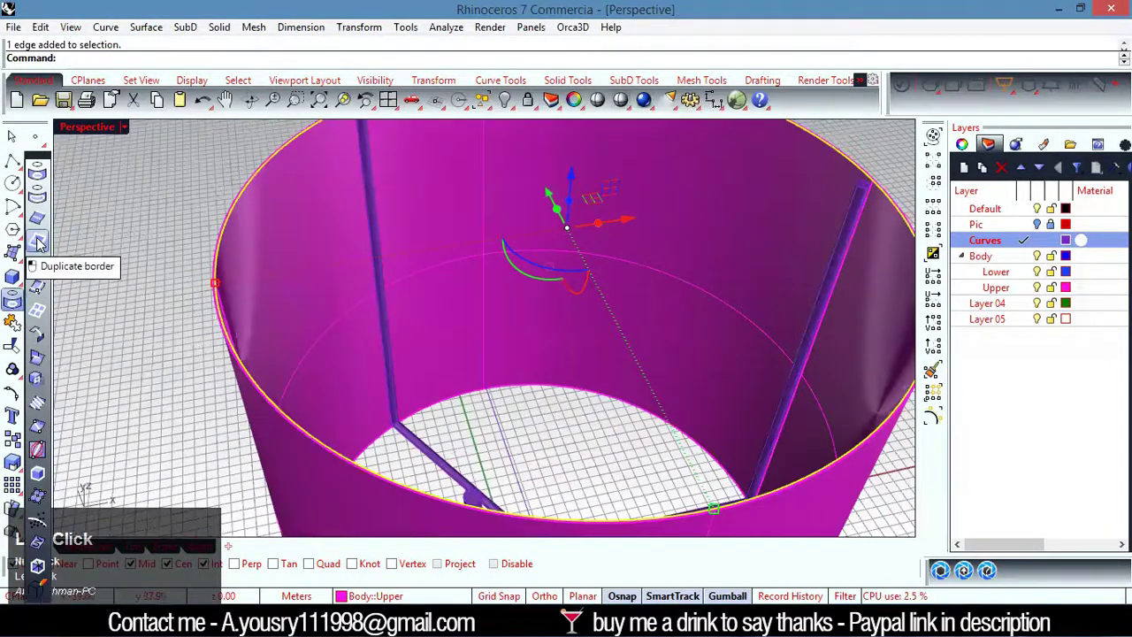
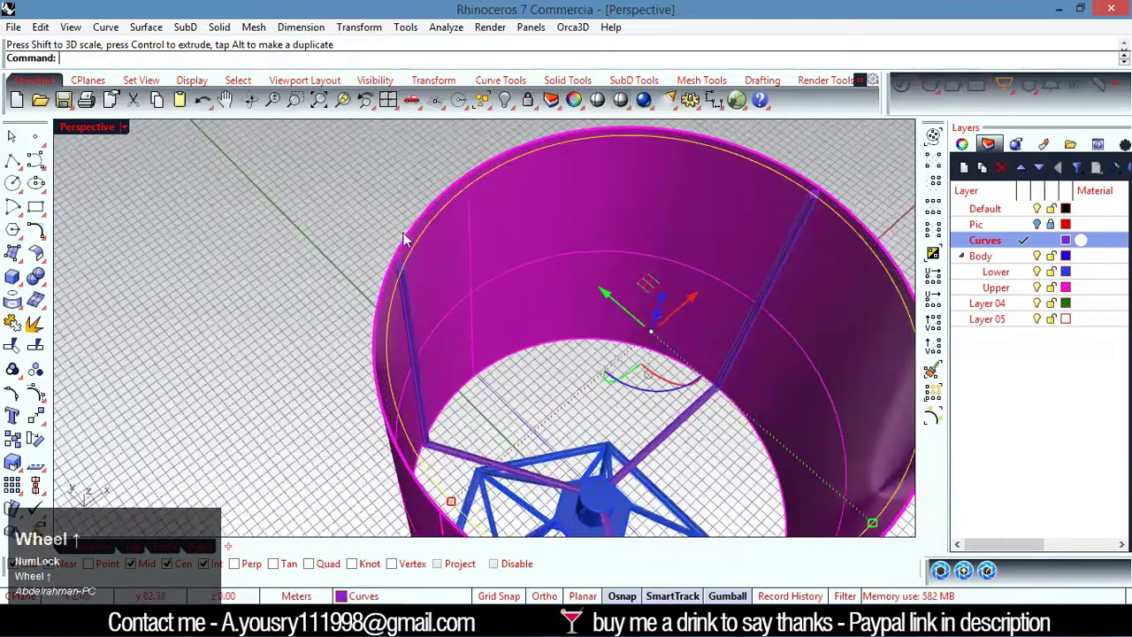
Scale the rim curve inward with the gumball and start a 0.75-diameter Pipe along it.
{"action": "left_click_drag", "start_coordinate": [484, 503], "coordinate": [390, 271]}
{"action": "scroll", "scroll_direction": "up", "scroll_amount": 3}
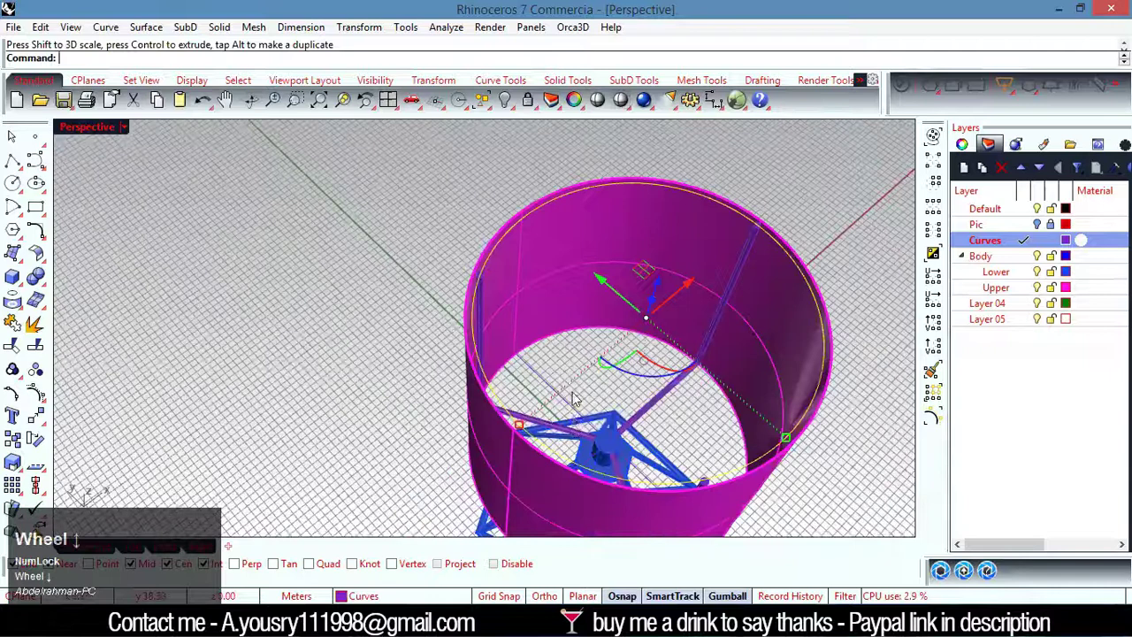
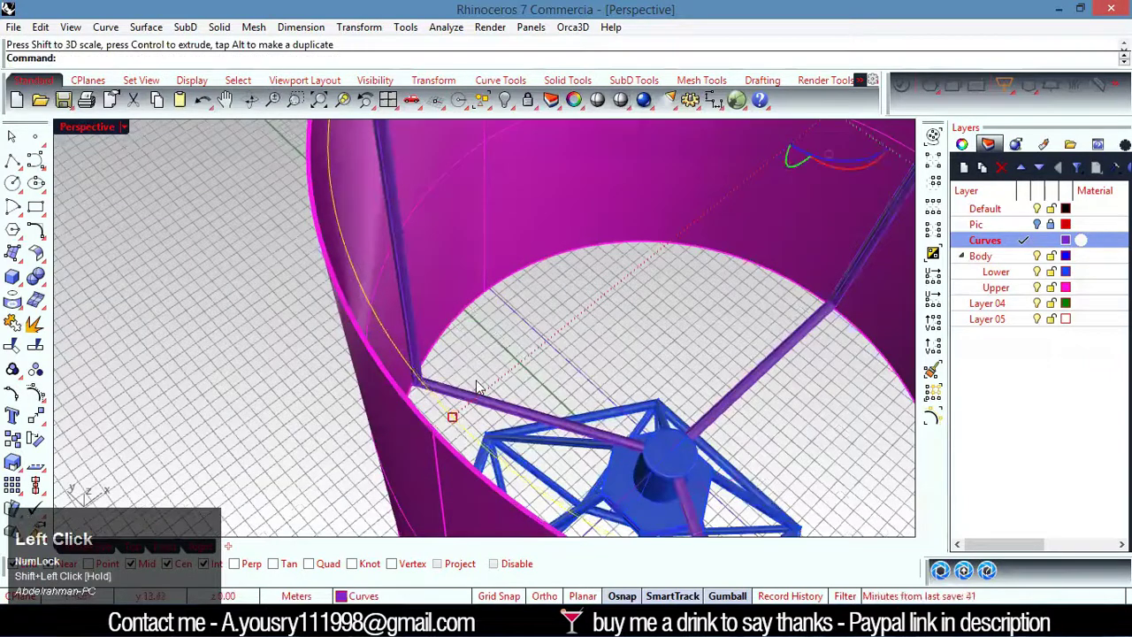
{"action": "key", "text": "p"}
{"action": "key", "text": "i"}
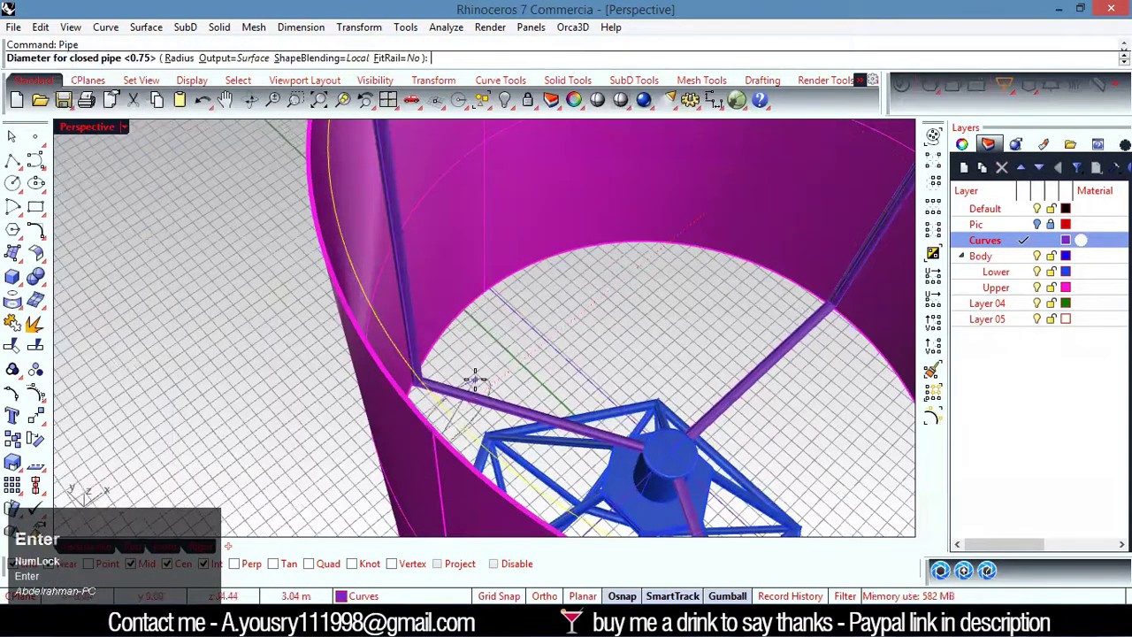
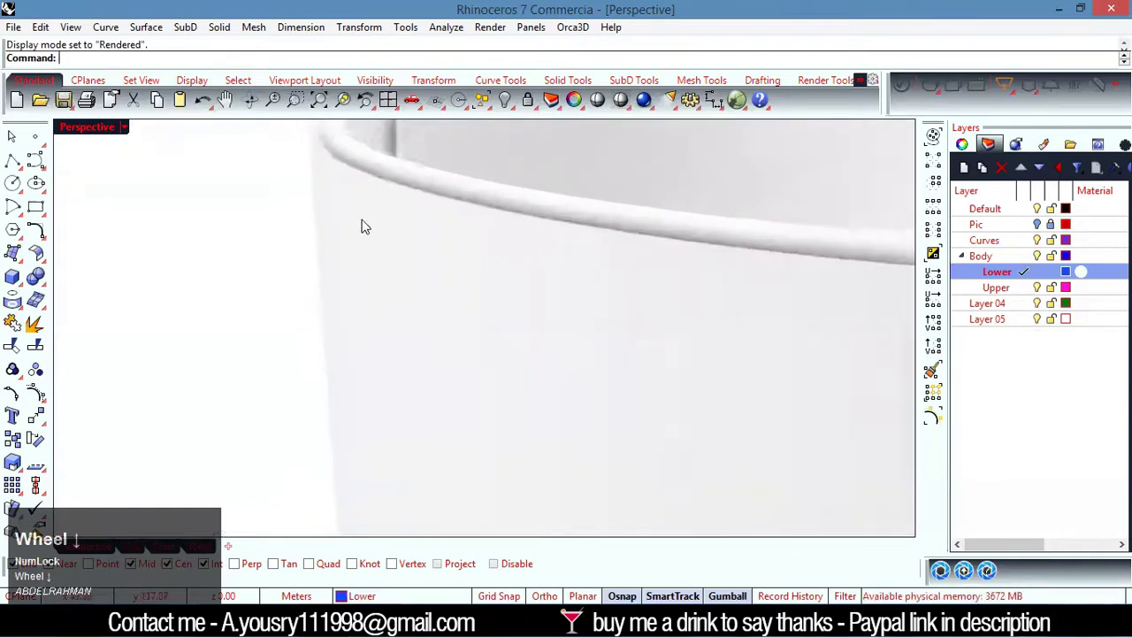
{"action": "right_click", "coordinate": [661, 212]}
{"action": "scroll", "scroll_direction": "up", "scroll_amount": 3}
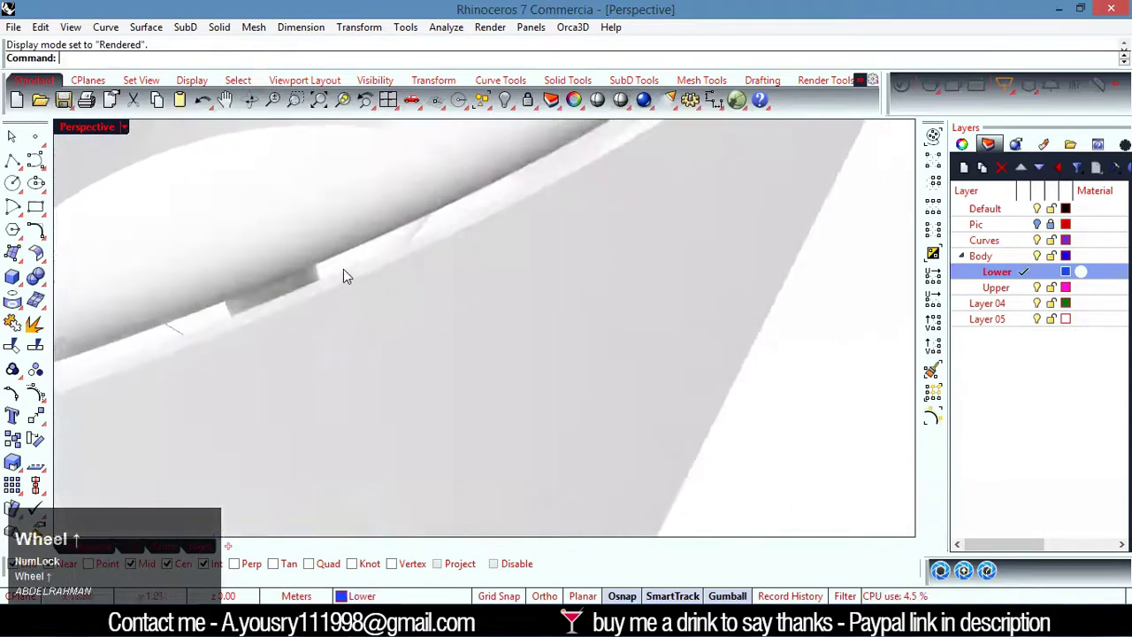
{"action": "left_click", "coordinate": [354, 285]}
{"action": "right_click", "coordinate": [355, 278]}
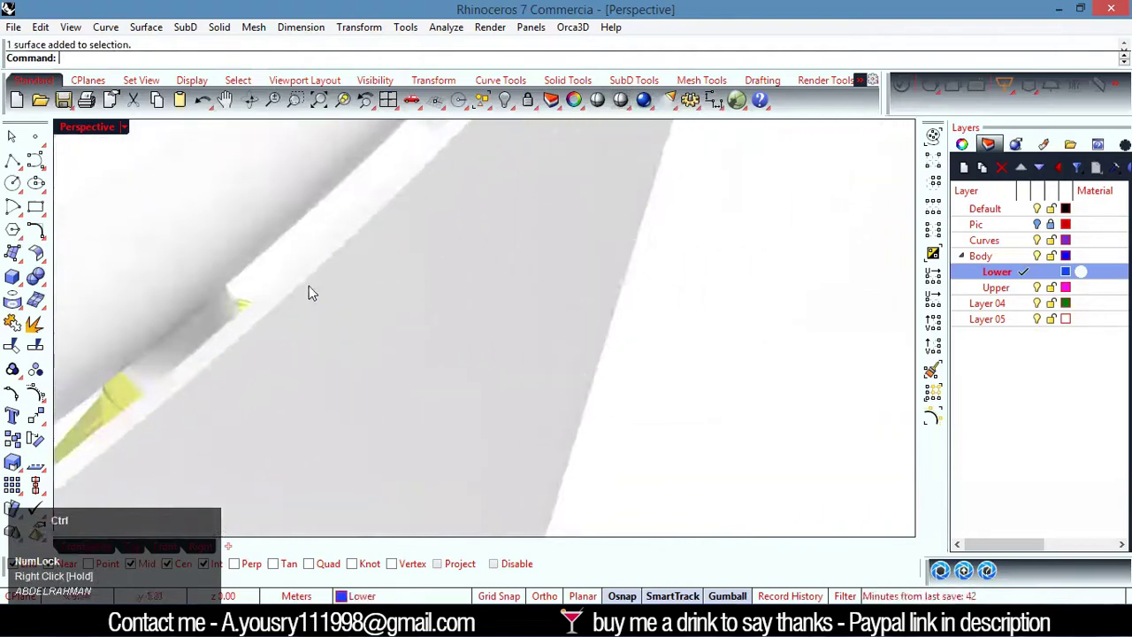
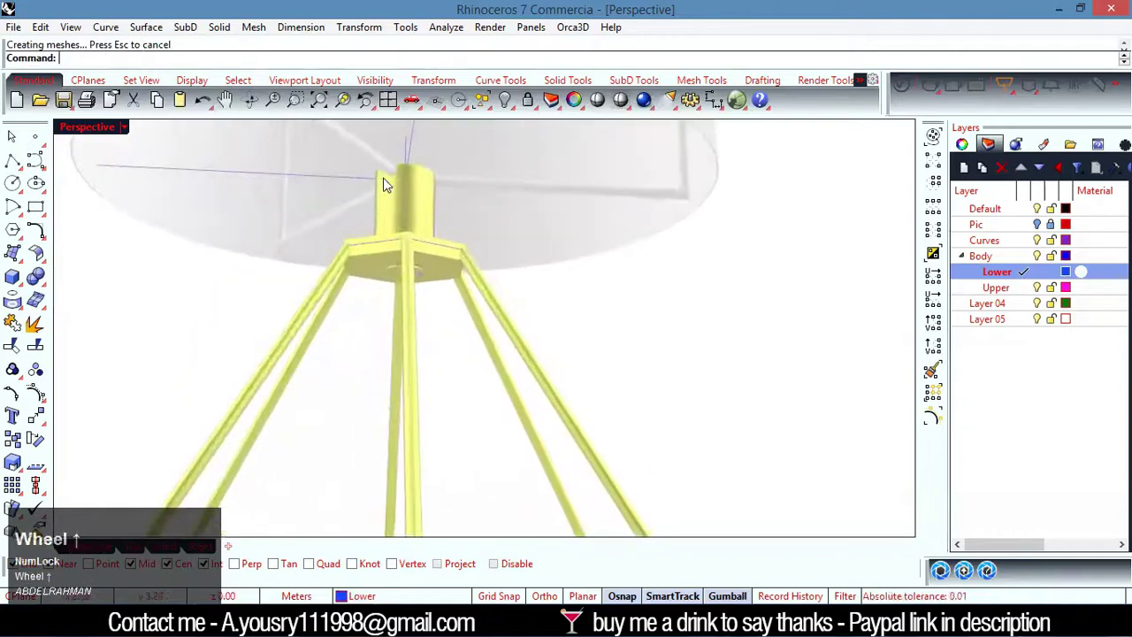
{"action": "left_click", "coordinate": [384, 160]}
{"action": "scroll", "scroll_direction": "down", "scroll_amount": 3}
Assign the yellow brass Metal material to the shade's inner wire frame.
{"action": "right_click", "coordinate": [594, 274]}
{"action": "scroll", "scroll_direction": "up", "scroll_amount": 3}
{"action": "left_click", "coordinate": [488, 235]}
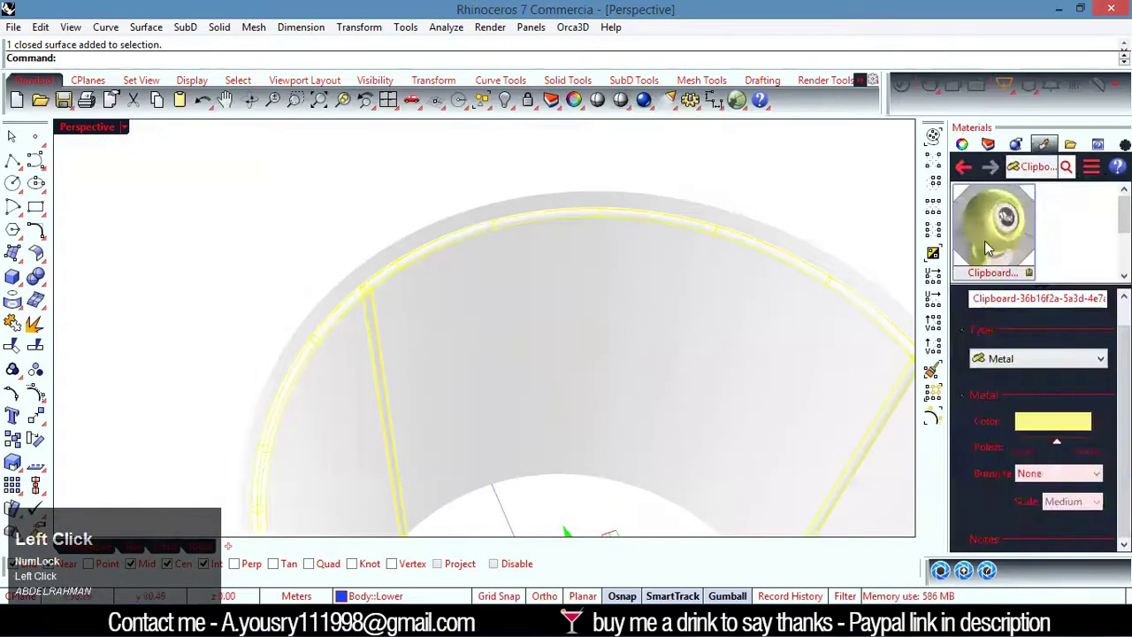
{"action": "right_click", "coordinate": [997, 225]}
{"action": "left_click", "coordinate": [949, 32]}
{"action": "scroll", "scroll_direction": "down", "scroll_amount": 3}
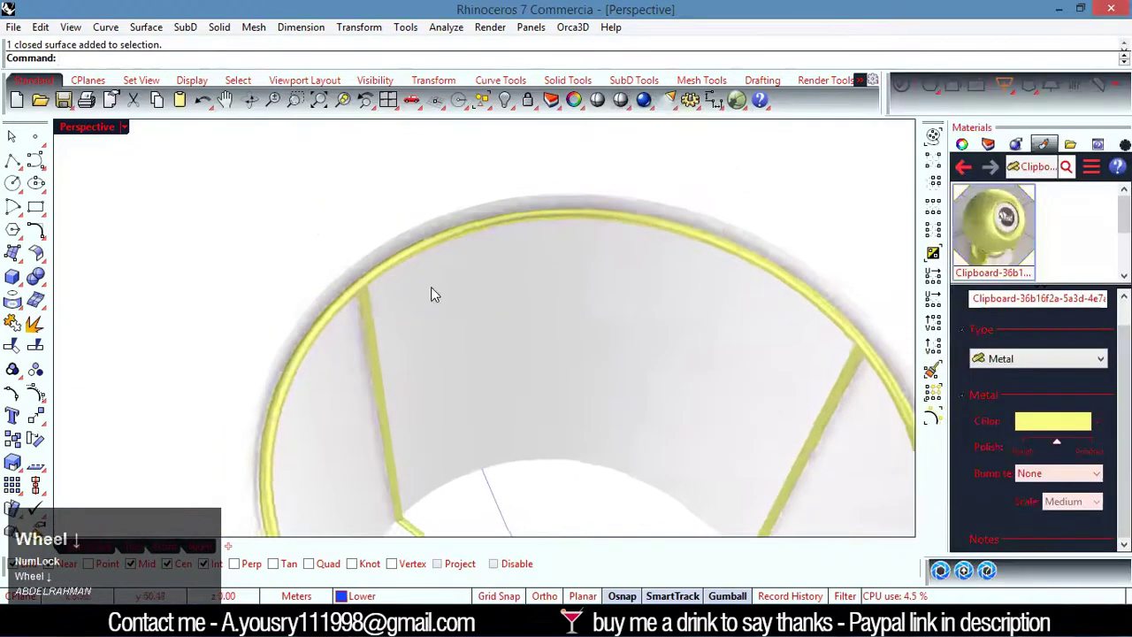
Orbit around the finished rendered lamp to inspect the brass frame beneath the white shade.
{"action": "right_click", "coordinate": [532, 405]}
{"action": "scroll", "scroll_direction": "down", "scroll_amount": 3}
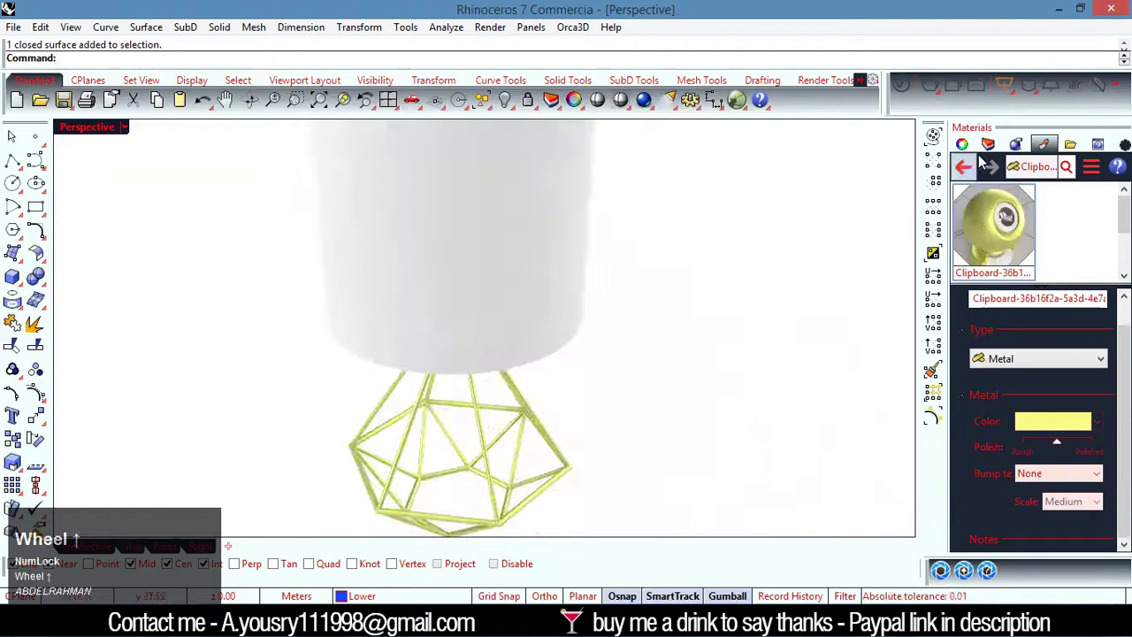
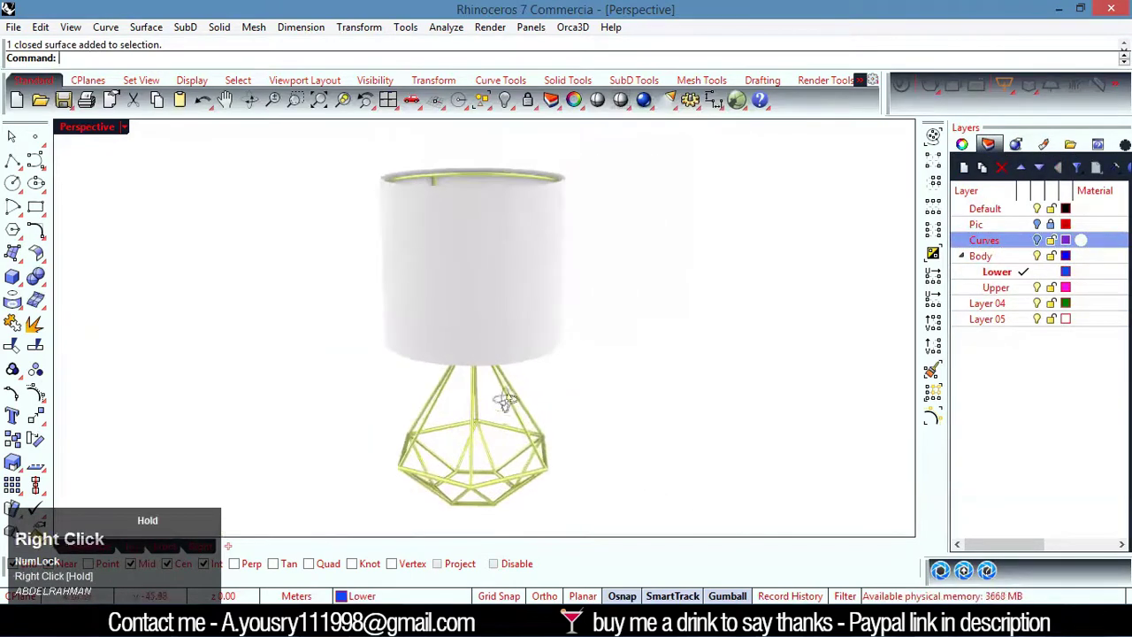
{"action": "scroll", "scroll_direction": "down", "scroll_amount": 3}
{"action": "right_click", "coordinate": [522, 337]}
{"action": "right_click", "coordinate": [553, 341]}
{"action": "left_click_drag", "start_coordinate": [551, 297], "coordinate": [547, 414]}
{"action": "right_click", "coordinate": [547, 414]}
{"action": "scroll", "scroll_direction": "down", "scroll_amount": 3}
{"action": "right_click", "coordinate": [532, 412]}
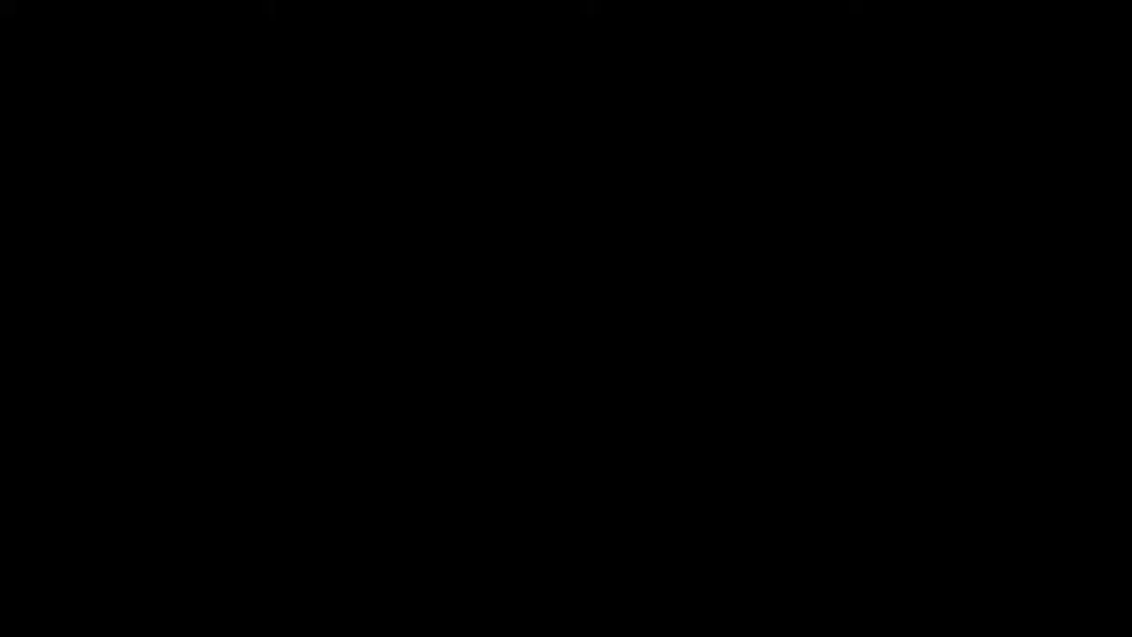